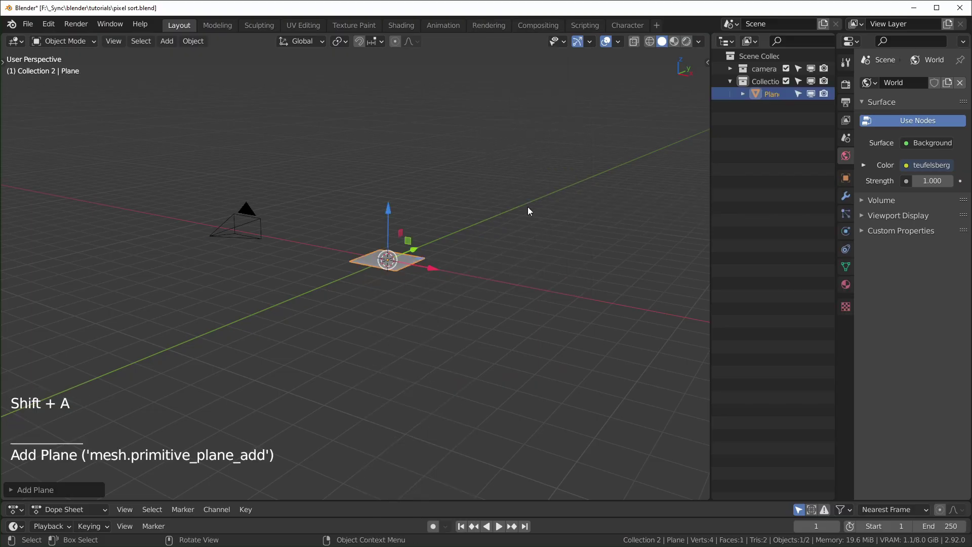
Add a plane to the scene and scale it up larger
{"action": "left_click", "coordinate": [236, 144]}
{"action": "scroll", "scroll_direction": "down", "scroll_amount": 3}
{"action": "scroll", "scroll_direction": "up", "scroll_amount": 3}
{"action": "middle_click", "coordinate": [198, 293]}
{"action": "scroll", "scroll_direction": "down", "scroll_amount": 3}
{"action": "middle_click", "coordinate": [310, 322]}
{"action": "middle_click", "coordinate": [320, 330]}
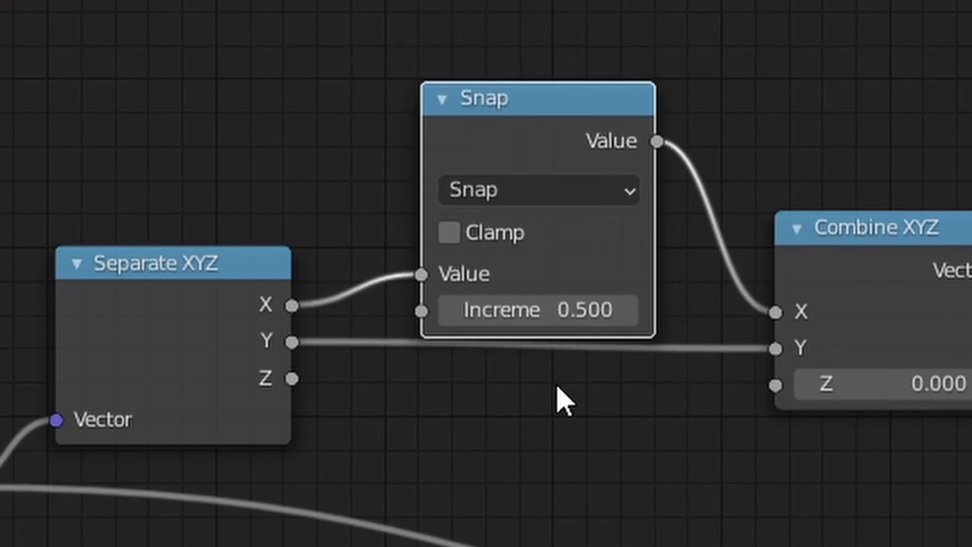
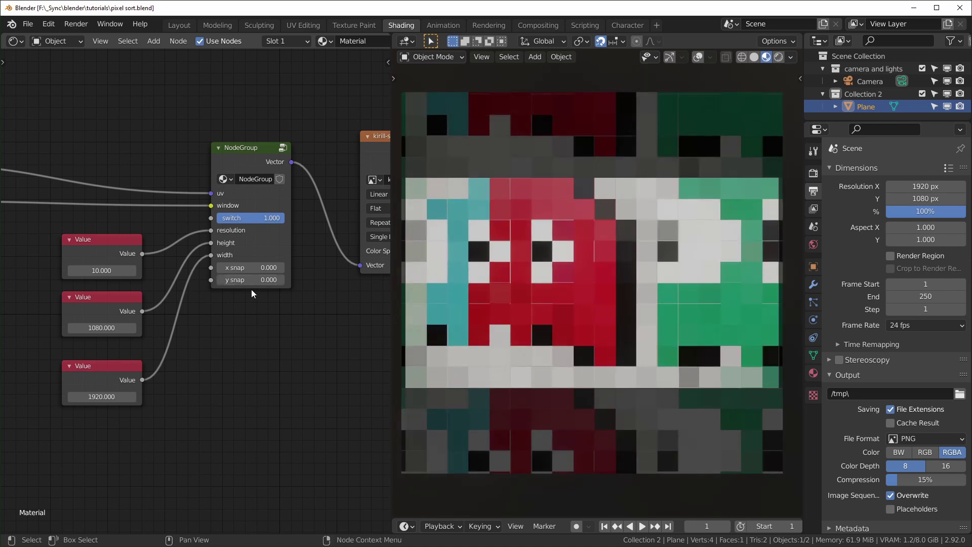
Move and rotate the camera above the plane, looking straight down and closer along Z
{"action": "middle_click", "coordinate": [251, 299]}
{"action": "left_click", "coordinate": [247, 294]}
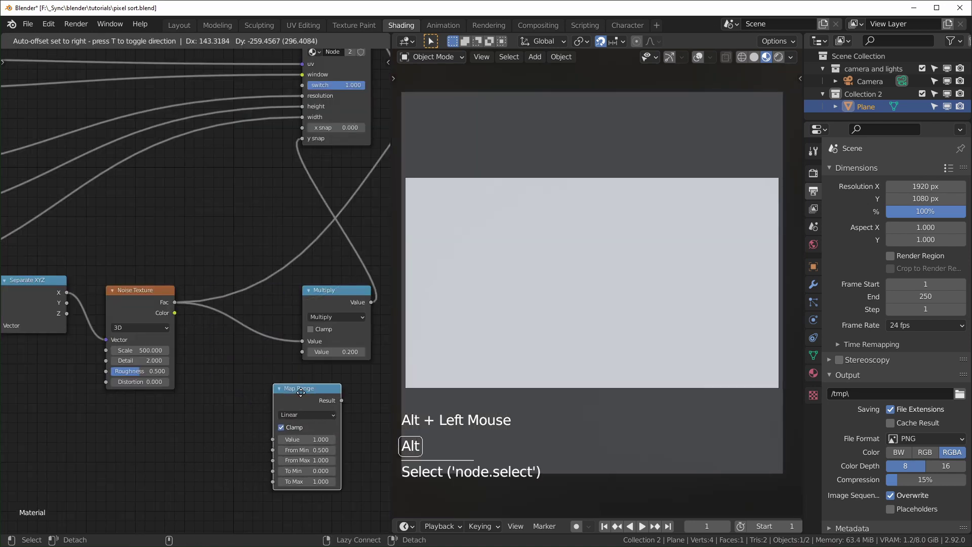
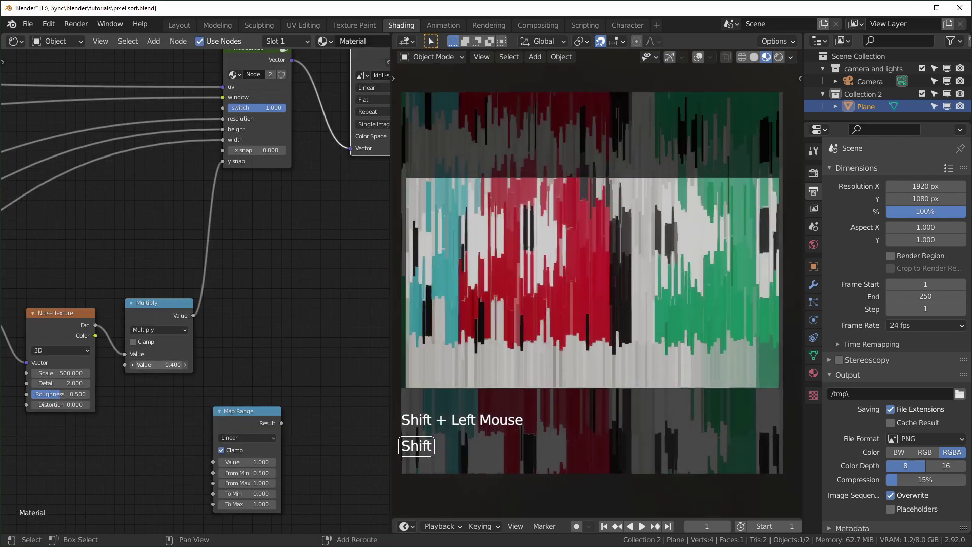
{"action": "double_click", "coordinate": [736, 326]}
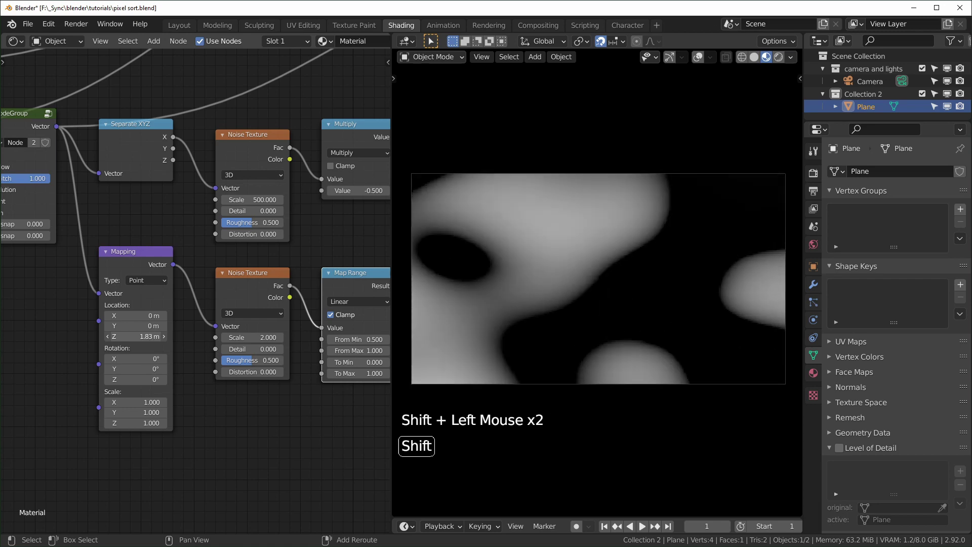
{"action": "middle_click", "coordinate": [320, 335]}
{"action": "left_click", "coordinate": [320, 335]}
{"action": "scroll", "scroll_direction": "up", "scroll_amount": 3}
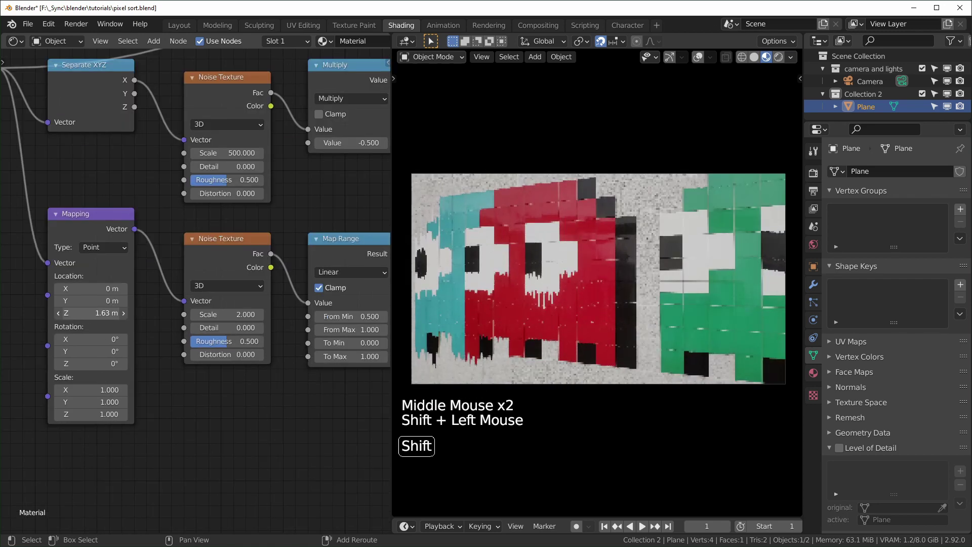
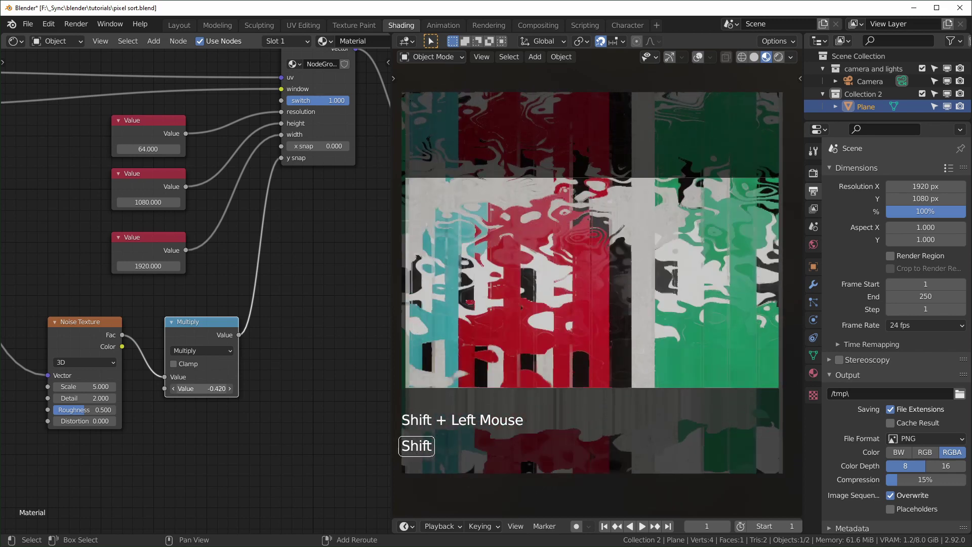
{"action": "scroll", "scroll_direction": "up", "scroll_amount": 3}
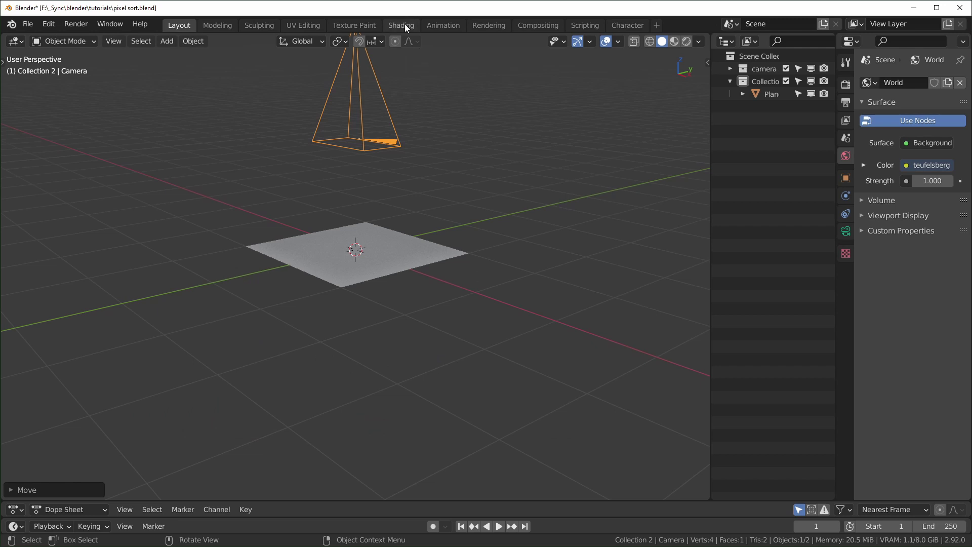
View through the camera with overlays hidden, select the plane and give it a new material
{"action": "key", "text": "KP_0"}
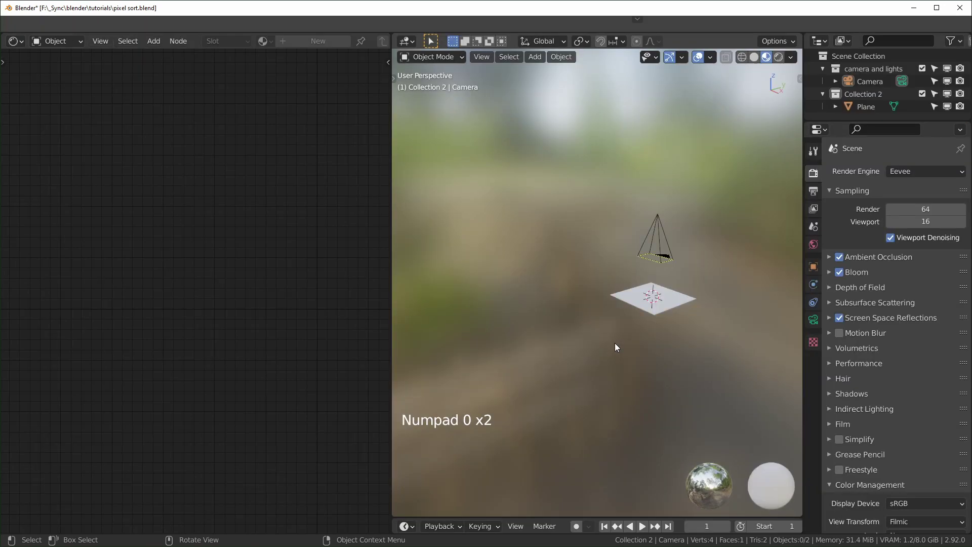
{"action": "key", "text": "KP_0"}
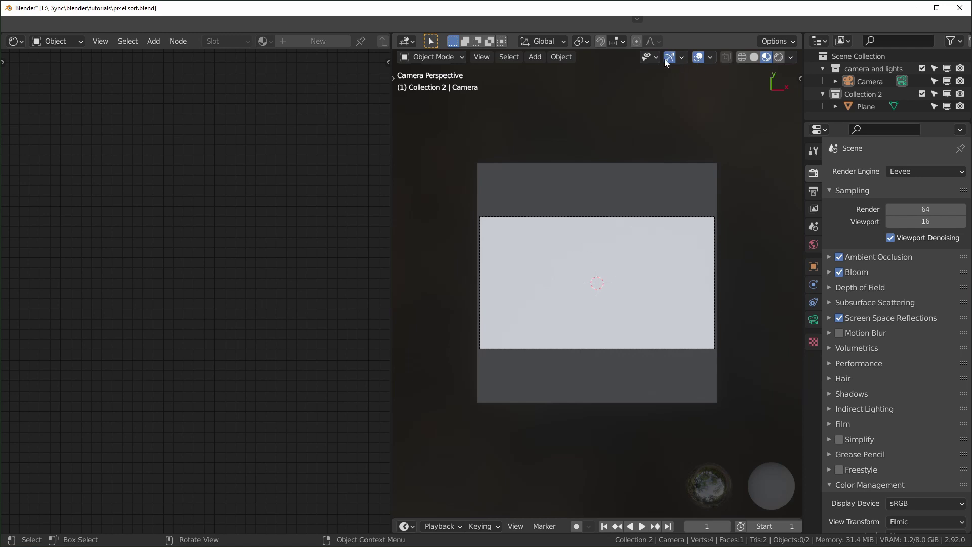
{"action": "left_click", "coordinate": [672, 60]}
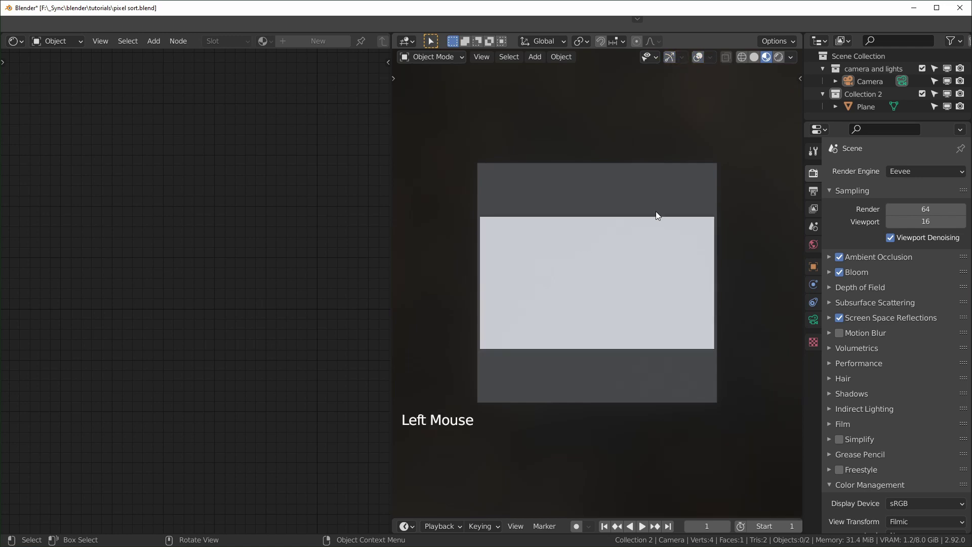
{"action": "scroll", "scroll_direction": "up", "scroll_amount": 3}
{"action": "left_click", "coordinate": [668, 232]}
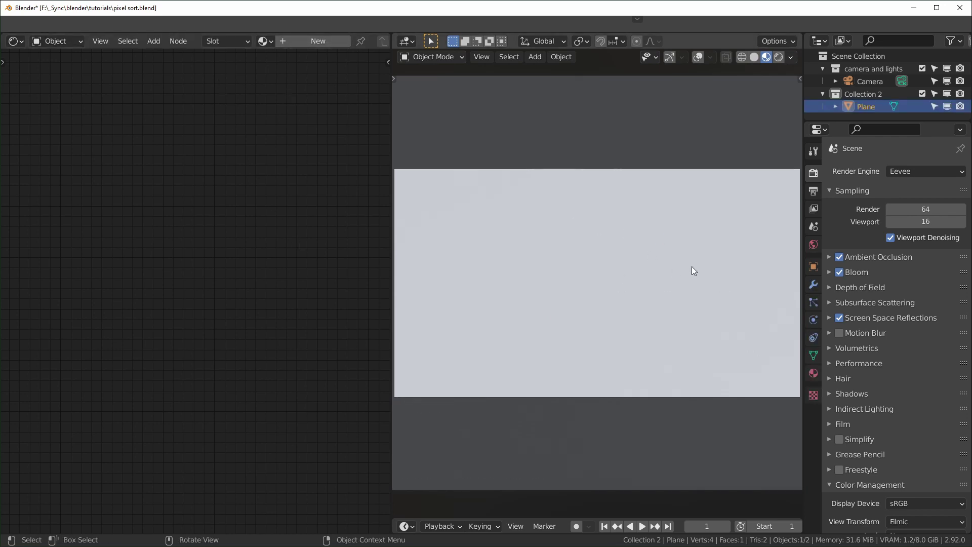
{"action": "left_click", "coordinate": [679, 241]}
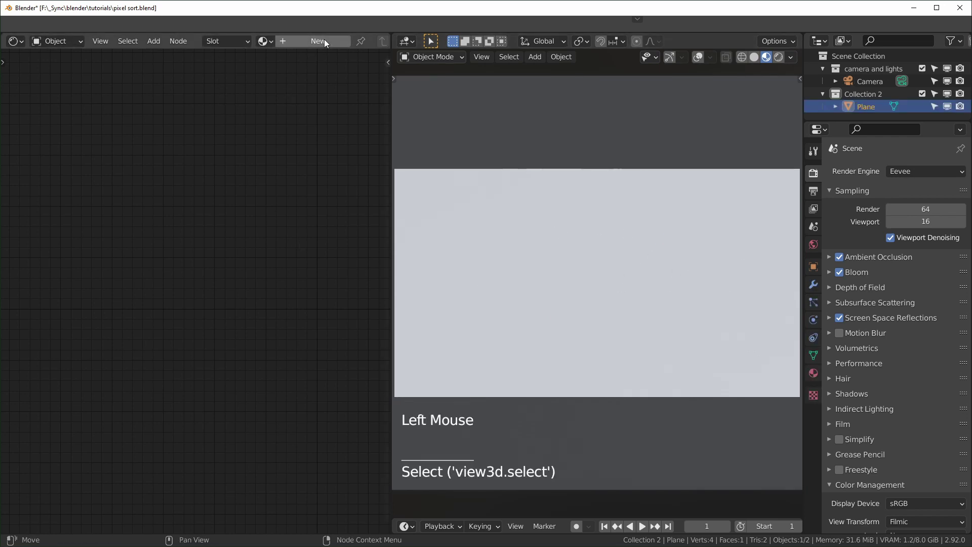
{"action": "left_click", "coordinate": [326, 42]}
Delete the material's Principled BSDF node in the Shading node editor
{"action": "scroll", "scroll_direction": "down", "scroll_amount": 3}
{"action": "middle_click", "coordinate": [315, 271]}
{"action": "scroll", "scroll_direction": "up", "scroll_amount": 3}
{"action": "middle_click", "coordinate": [181, 280]}
{"action": "left_click", "coordinate": [333, 326]}
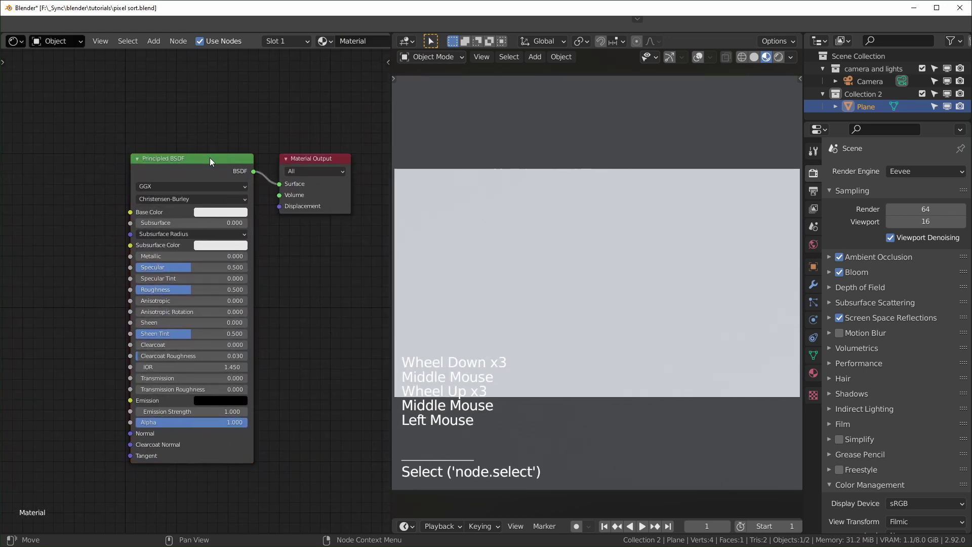
{"action": "left_click", "coordinate": [190, 168]}
{"action": "key", "text": "x"}
{"action": "left_click", "coordinate": [152, 282]}
Add an Image Texture node and wire its Color output to the Material Output surface
{"action": "key", "text": "shift+a"}
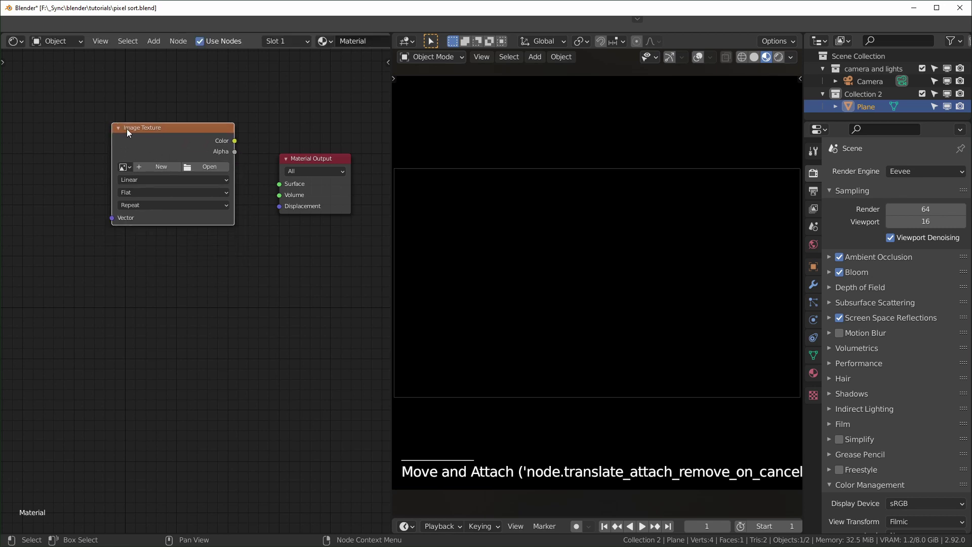
{"action": "left_click", "coordinate": [236, 145]}
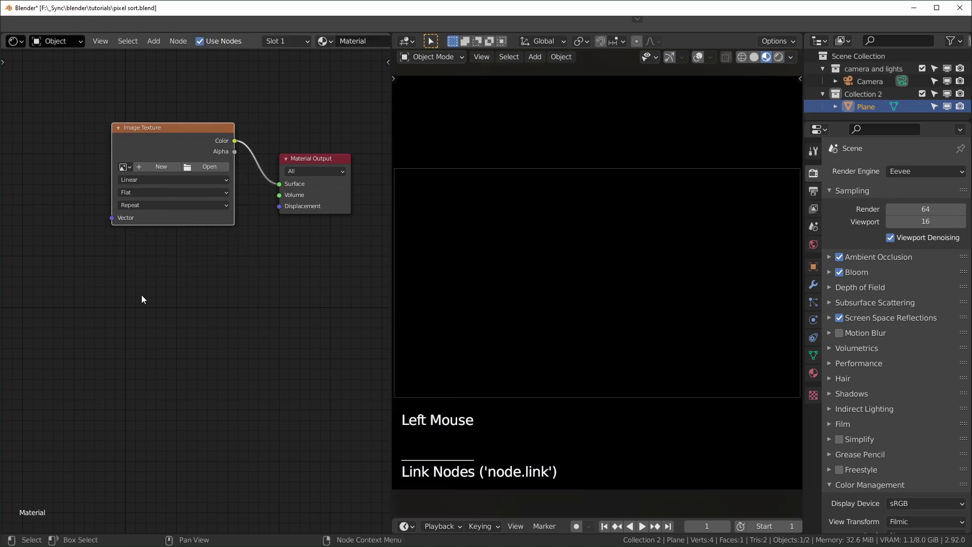
{"action": "left_click", "coordinate": [186, 141]}
{"action": "left_click", "coordinate": [191, 174]}
{"action": "scroll", "scroll_direction": "up", "scroll_amount": 3}
{"action": "scroll", "scroll_direction": "up", "scroll_amount": 3}
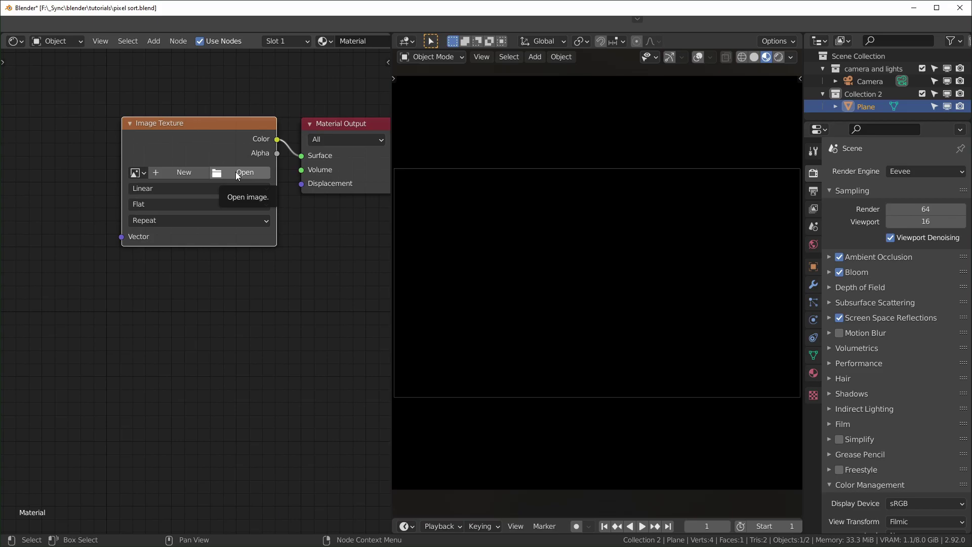
Load the tiled mosaic photo into the Image Texture so it shows on the plane
{"action": "left_click", "coordinate": [238, 175]}
{"action": "scroll", "scroll_direction": "down", "scroll_amount": 3}
{"action": "scroll", "scroll_direction": "up", "scroll_amount": 3}
{"action": "middle_click", "coordinate": [709, 338]}
{"action": "key", "text": "KP_0"}
{"action": "scroll", "scroll_direction": "down", "scroll_amount": 3}
{"action": "middle_click", "coordinate": [204, 346]}
Add a Texture Coordinate node and drive the Image Texture vector from its Window output
{"action": "left_click", "coordinate": [152, 355]}
{"action": "key", "text": "shift+a"}
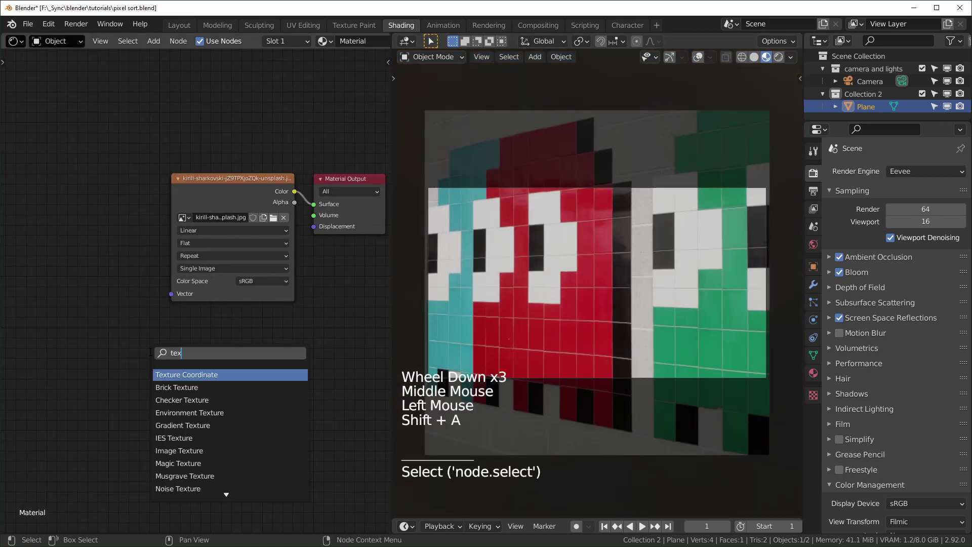
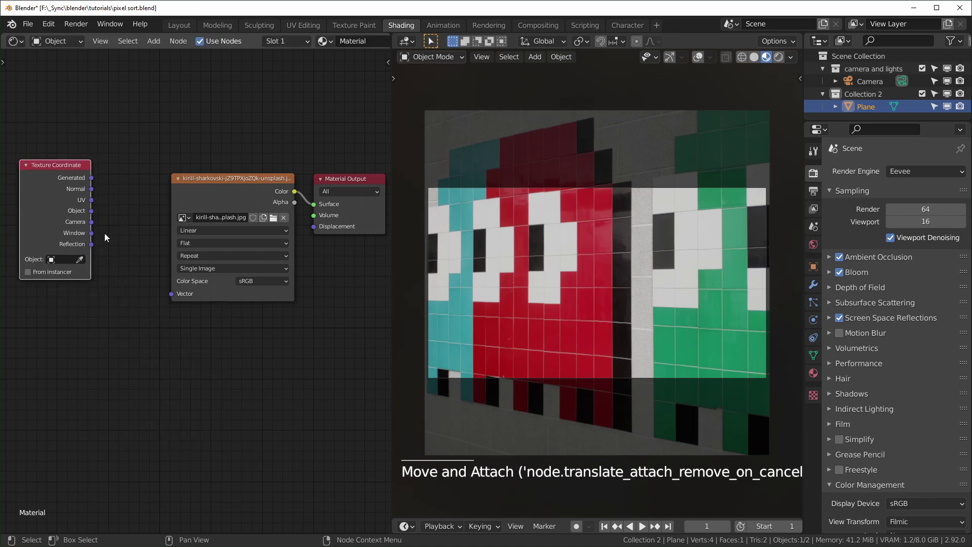
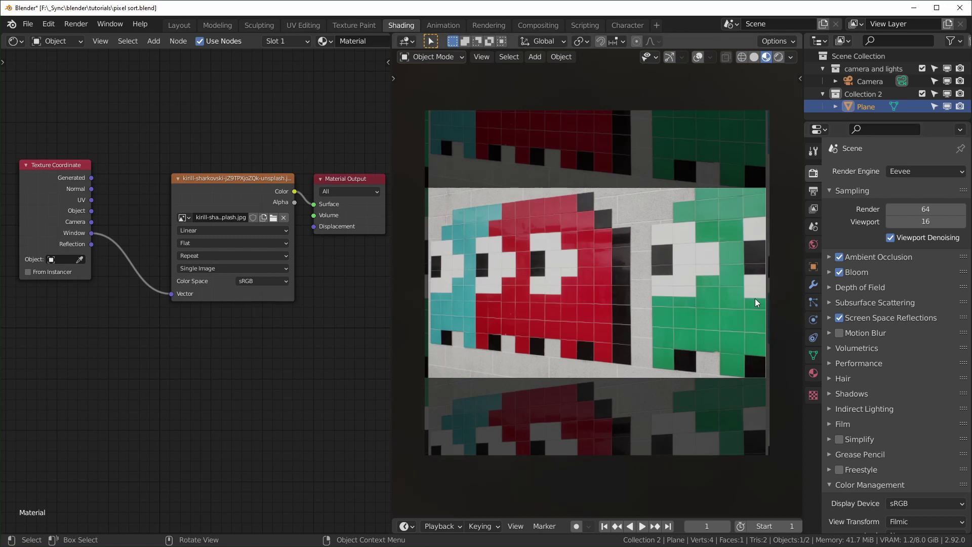
Check the render resolution settings and keep them at 1920×1080
{"action": "left_click", "coordinate": [818, 192]}
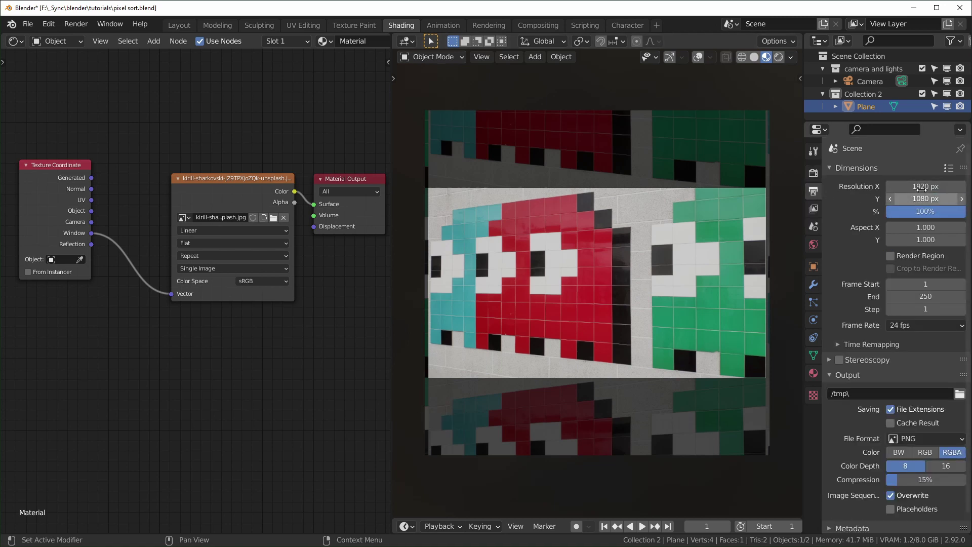
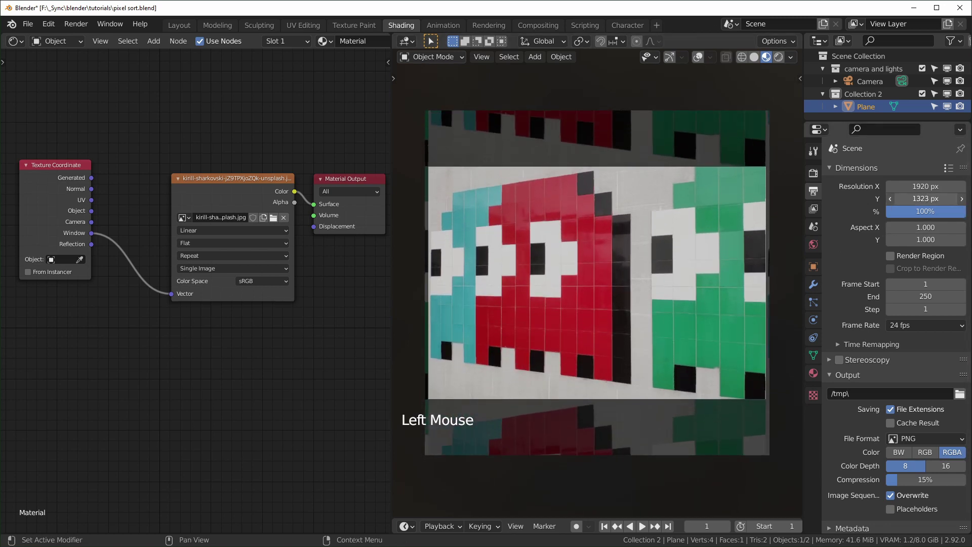
{"action": "middle_click", "coordinate": [196, 298]}
{"action": "scroll", "scroll_direction": "down", "scroll_amount": 3}
{"action": "left_click", "coordinate": [72, 195]}
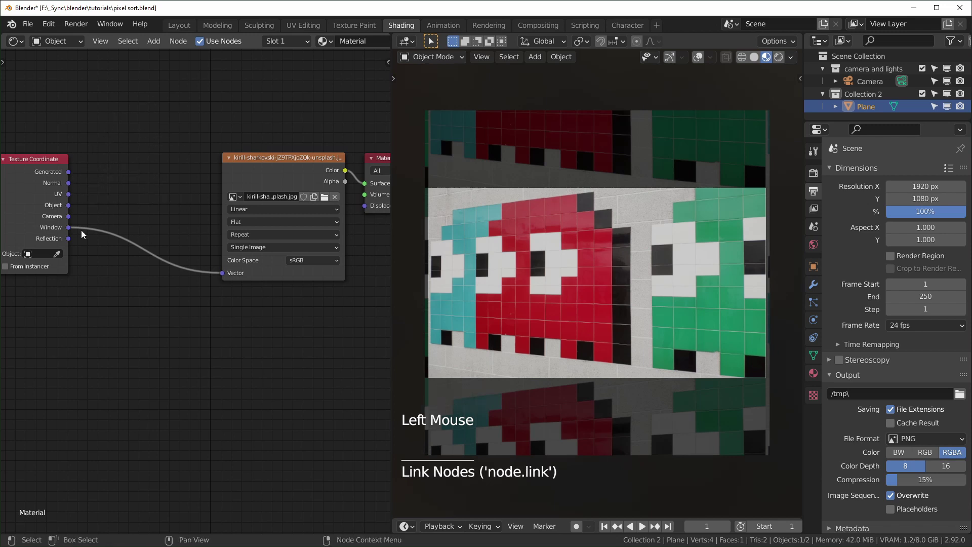
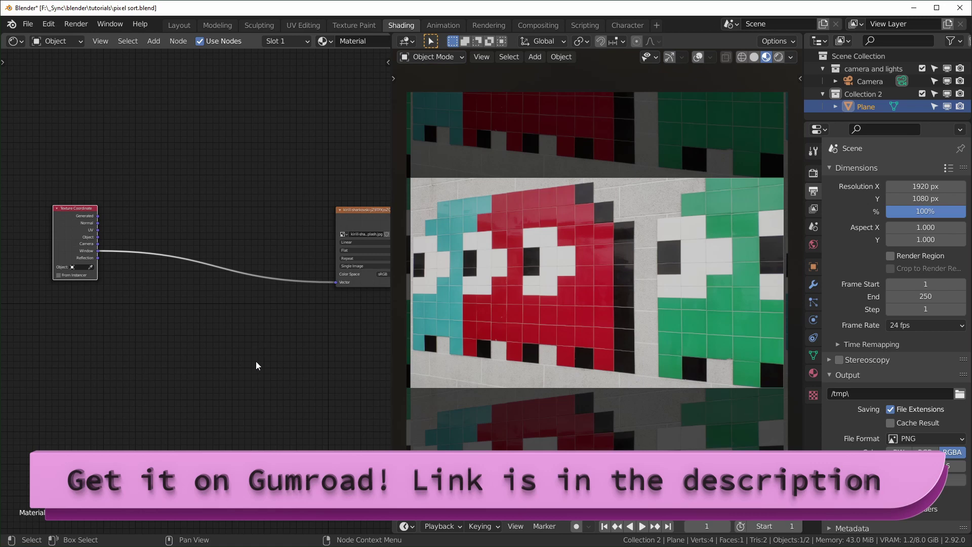
Route the Window coordinates through Separate XYZ and Combine XYZ nodes, linking X and Y
{"action": "scroll", "scroll_direction": "up", "scroll_amount": 3}
{"action": "middle_click", "coordinate": [228, 339]}
{"action": "scroll", "scroll_direction": "down", "scroll_amount": 3}
{"action": "middle_click", "coordinate": [224, 345]}
{"action": "key", "text": "ctrl+z"}
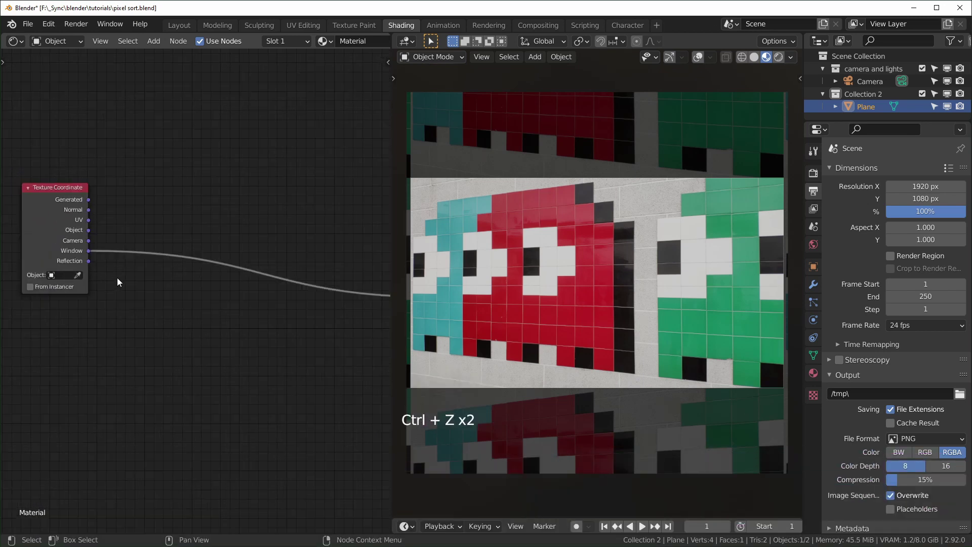
{"action": "right_click", "coordinate": [121, 279]}
{"action": "left_click", "coordinate": [123, 256]}
{"action": "left_click", "coordinate": [234, 328]}
{"action": "key", "text": "shift+a"}
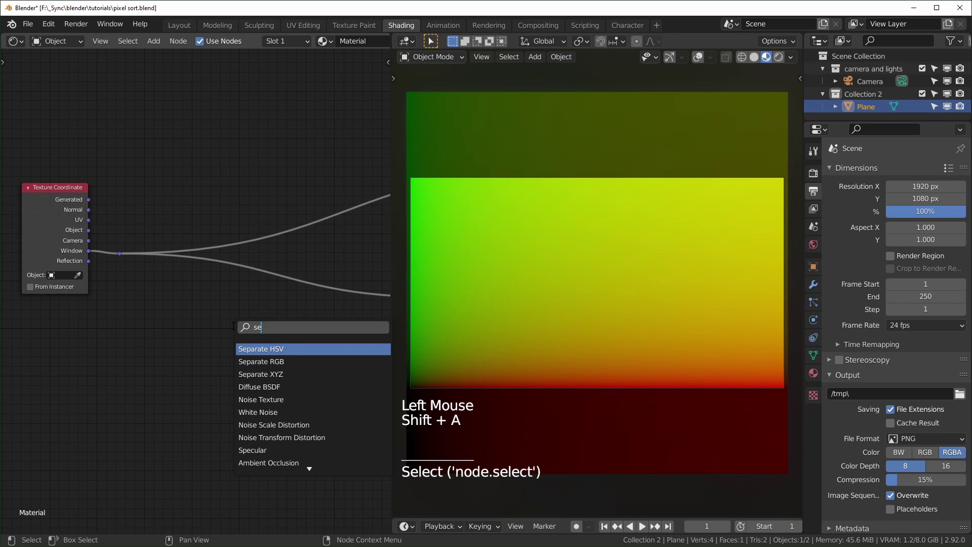
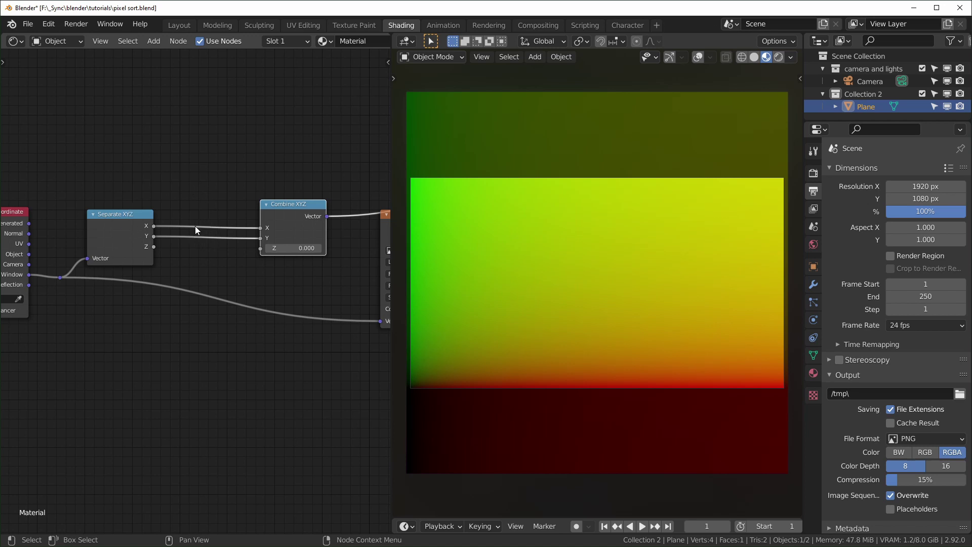
Add a Math node and change its operation to Snap
{"action": "middle_click", "coordinate": [188, 337]}
{"action": "left_click", "coordinate": [225, 337]}
{"action": "key", "text": "shift+a"}
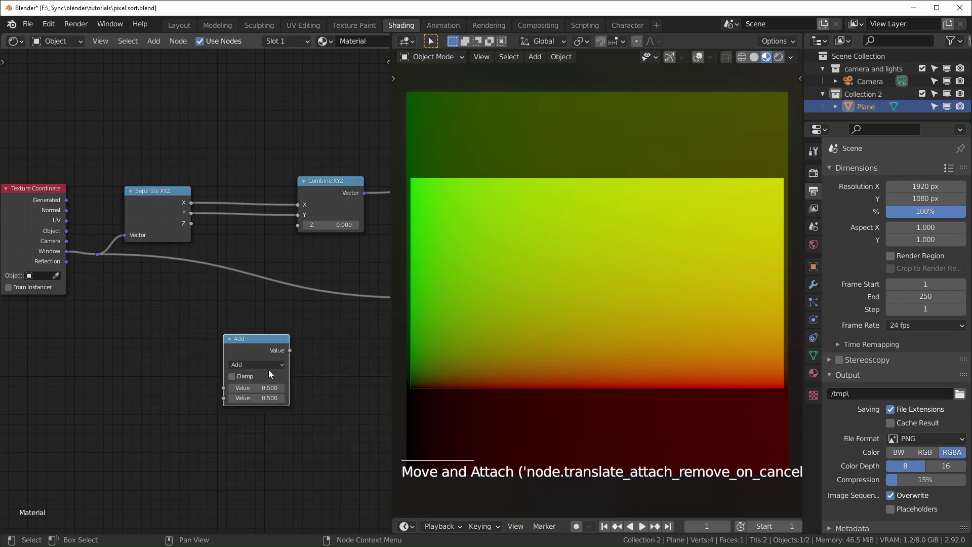
{"action": "left_click", "coordinate": [272, 367]}
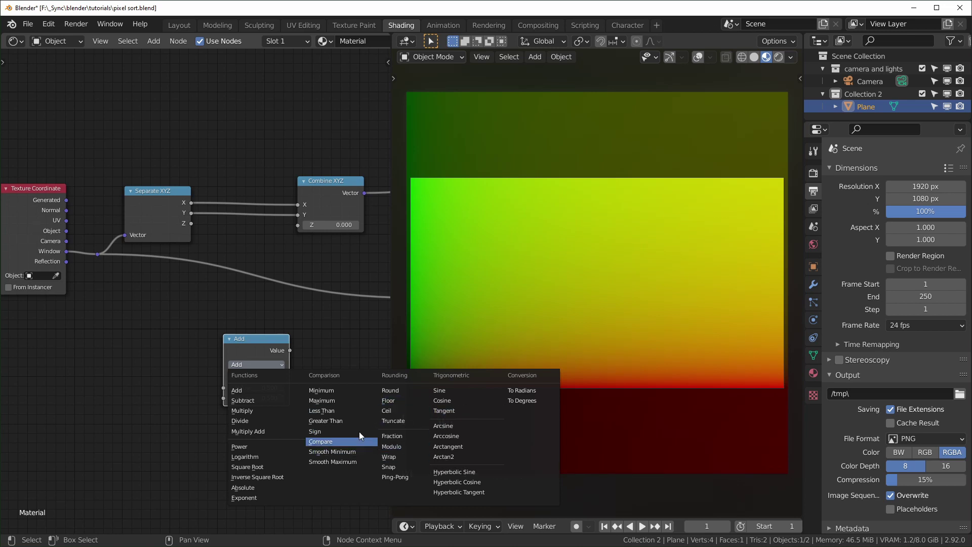
Snap the X coordinate, preview the banded output on the plane, and duplicate the Snap node
{"action": "left_click", "coordinate": [265, 346]}
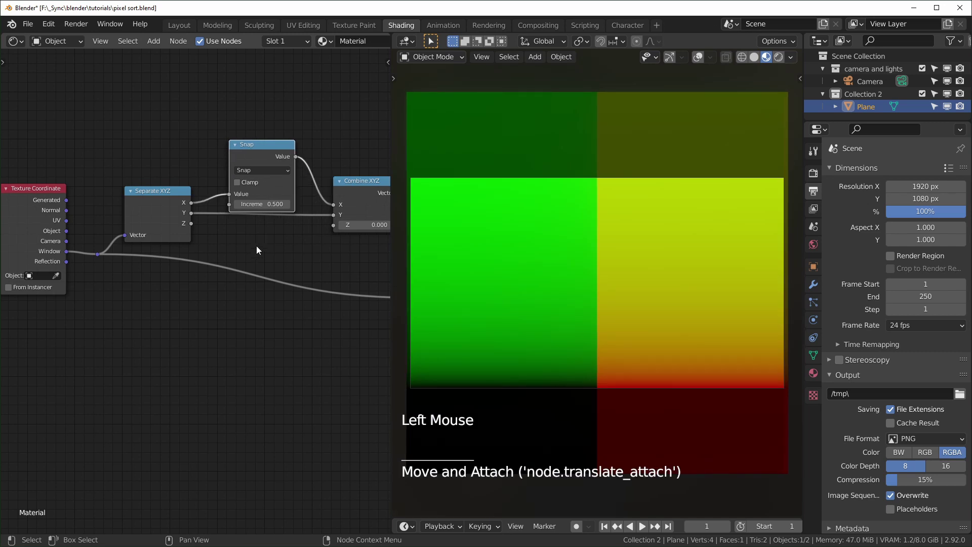
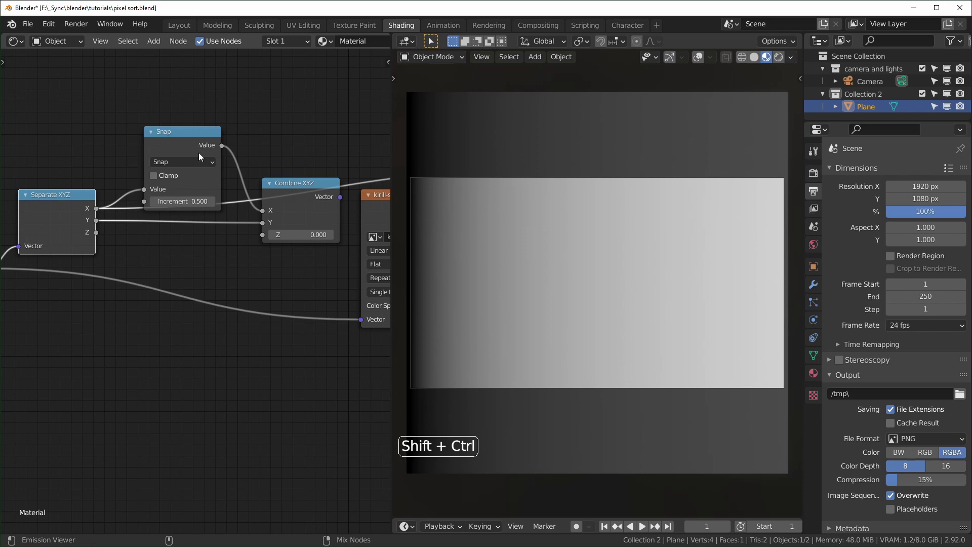
{"action": "left_click", "coordinate": [192, 142]}
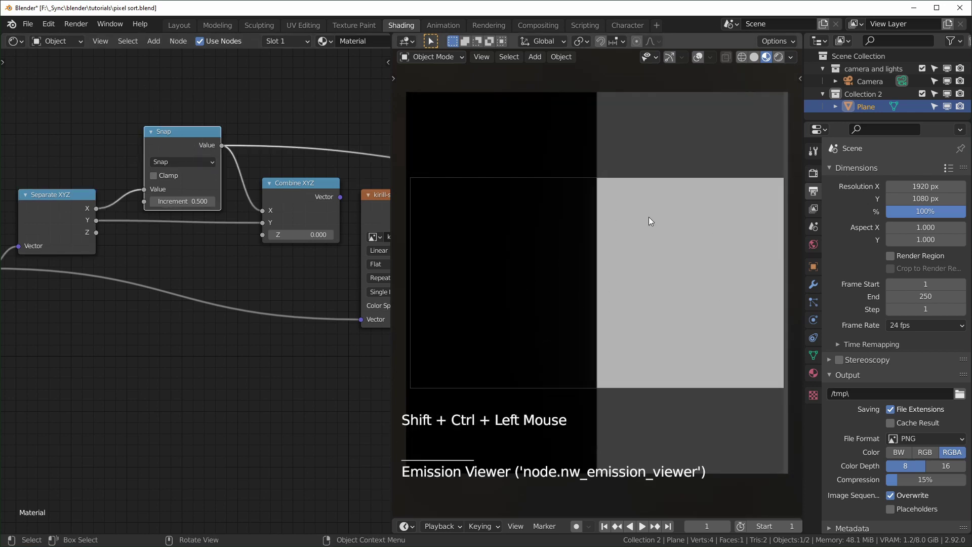
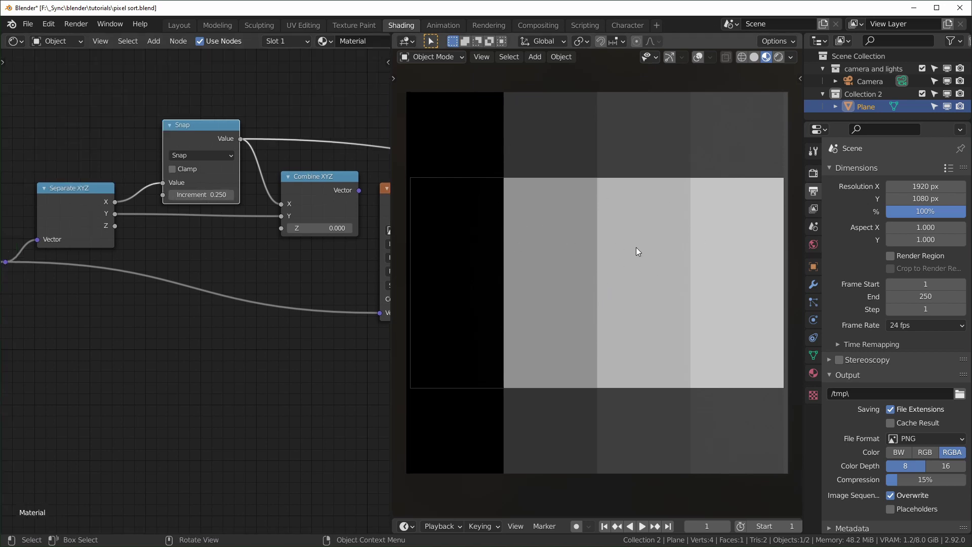
{"action": "left_click", "coordinate": [210, 130]}
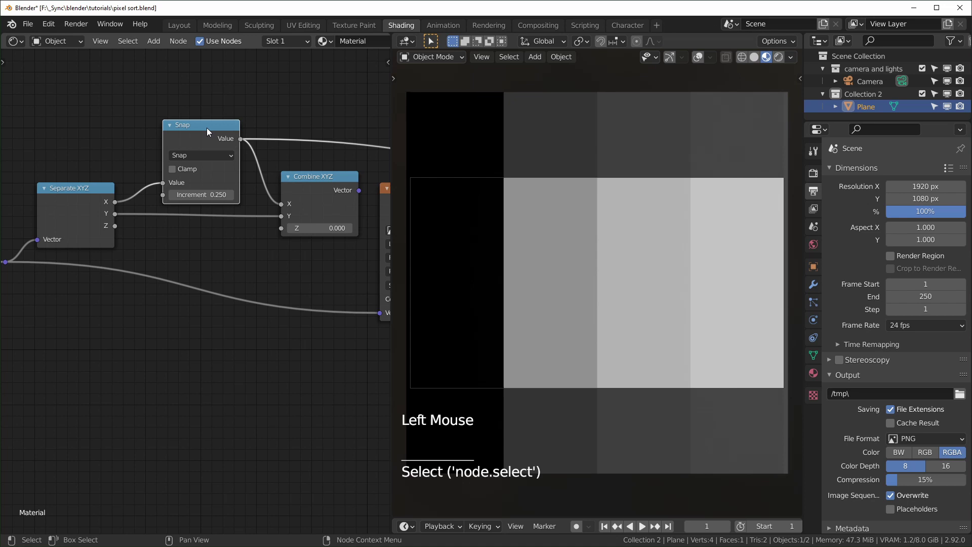
{"action": "key", "text": "shift+d"}
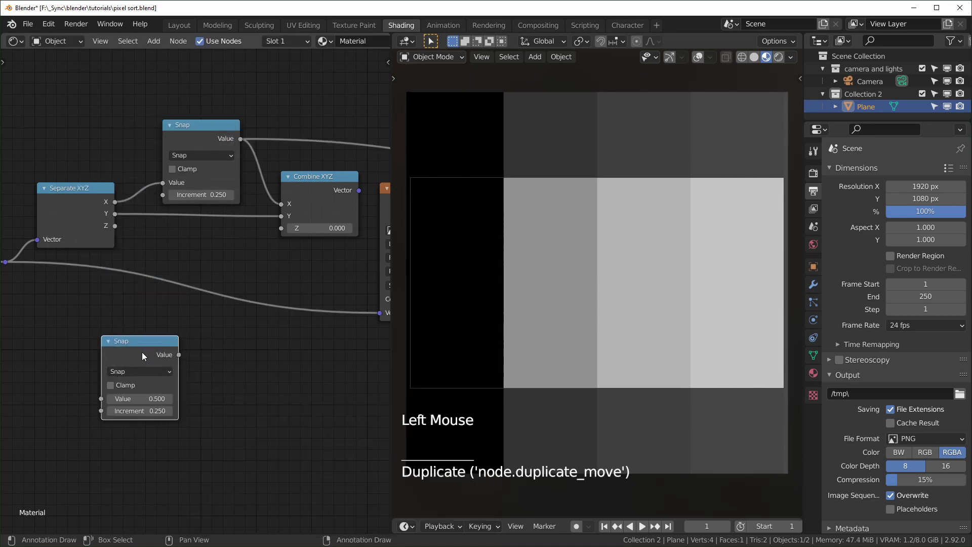
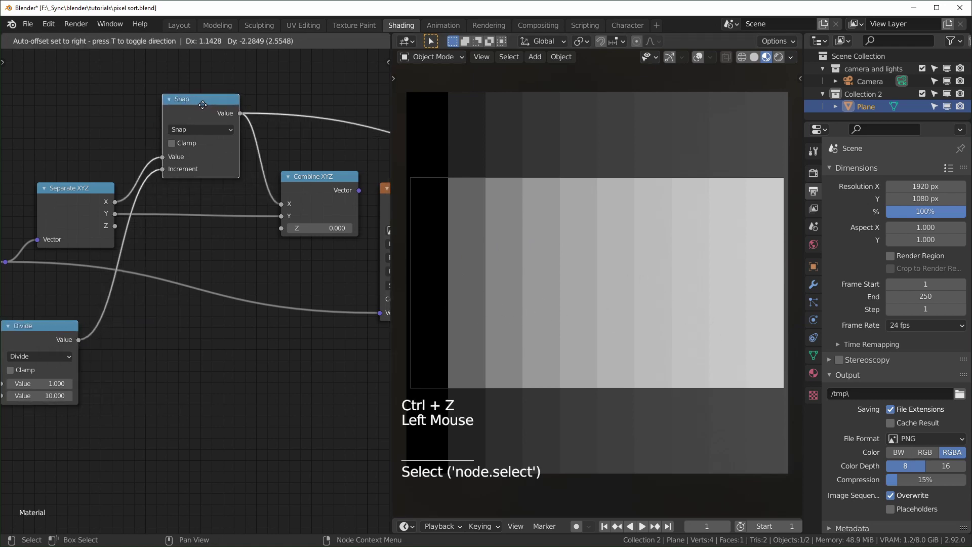
Snap the Y coordinate with a duplicate node and feed Combine XYZ into the image texture vector
{"action": "key", "text": "shift+d"}
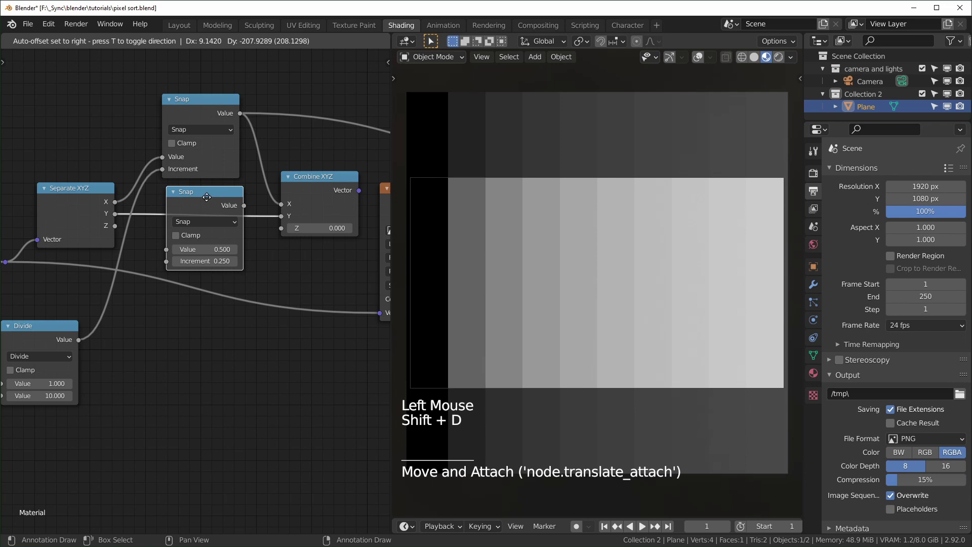
{"action": "middle_click", "coordinate": [148, 368]}
{"action": "left_click", "coordinate": [120, 324]}
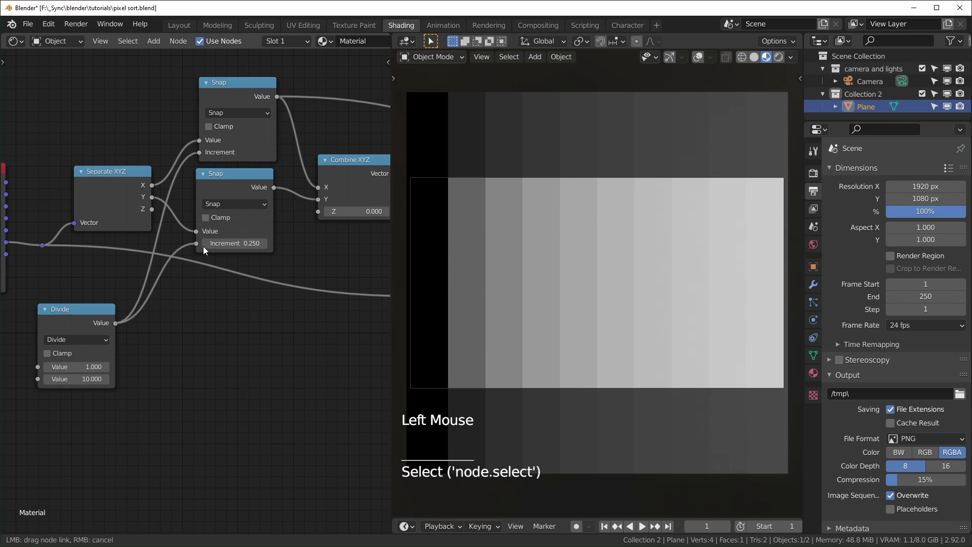
{"action": "middle_click", "coordinate": [244, 316]}
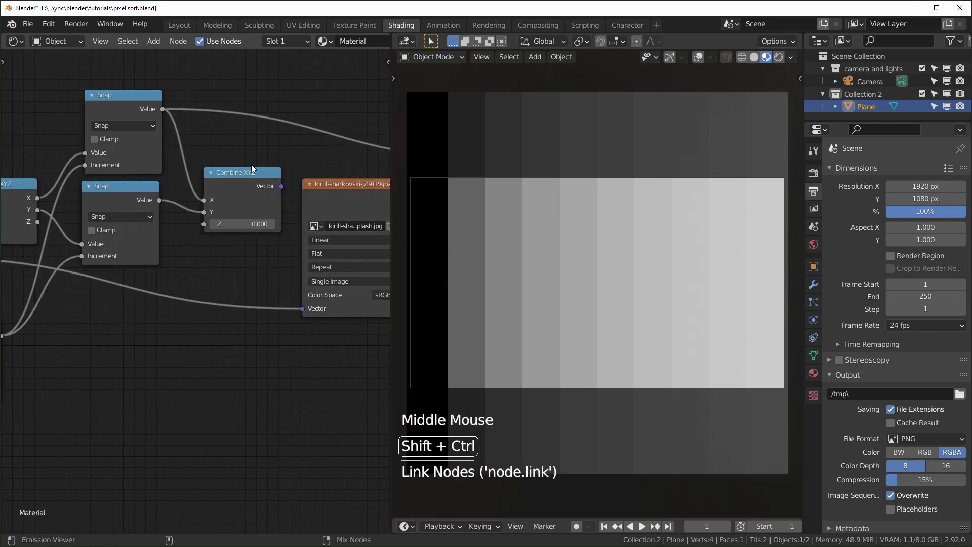
{"action": "left_click", "coordinate": [246, 185]}
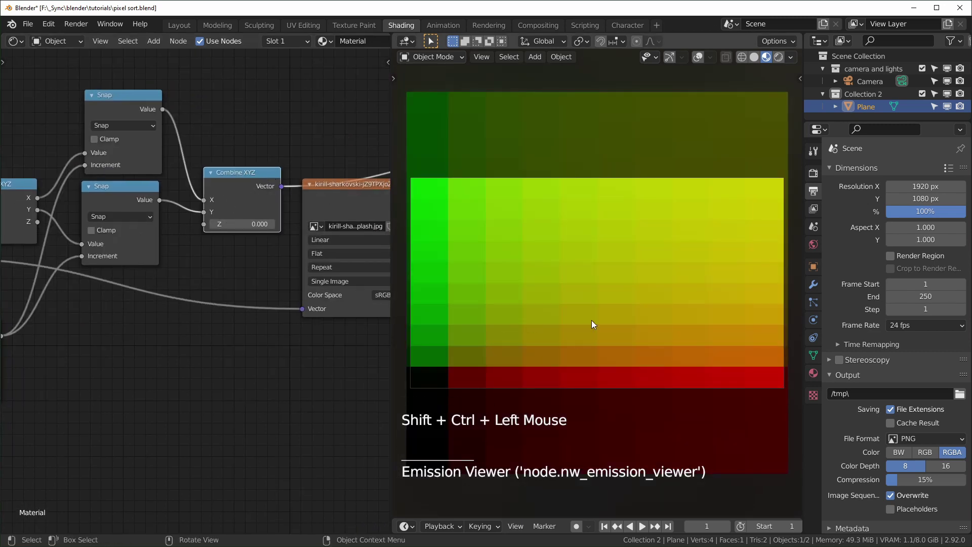
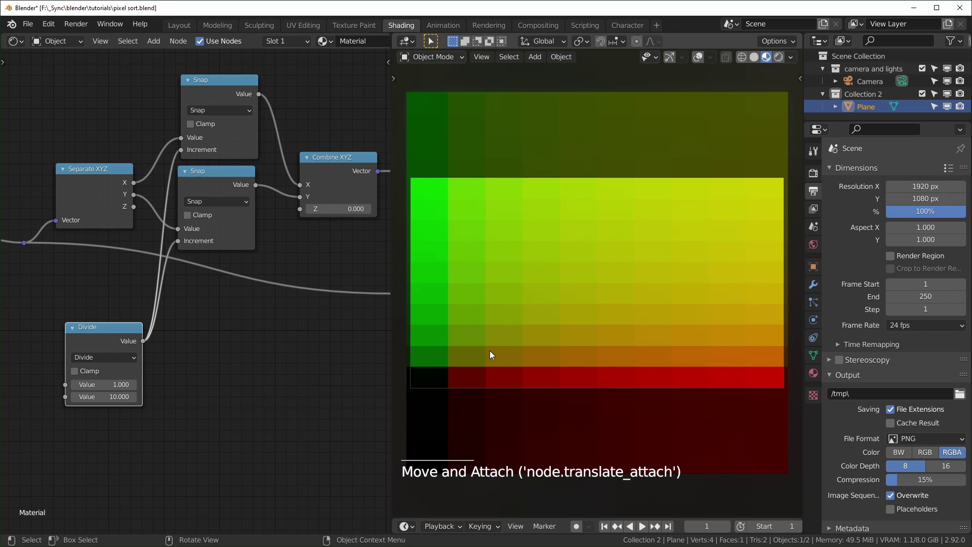
Connect the Divide node's 1/10 increment to both Snap nodes, pixelating the image into blocks
{"action": "left_click", "coordinate": [113, 342]}
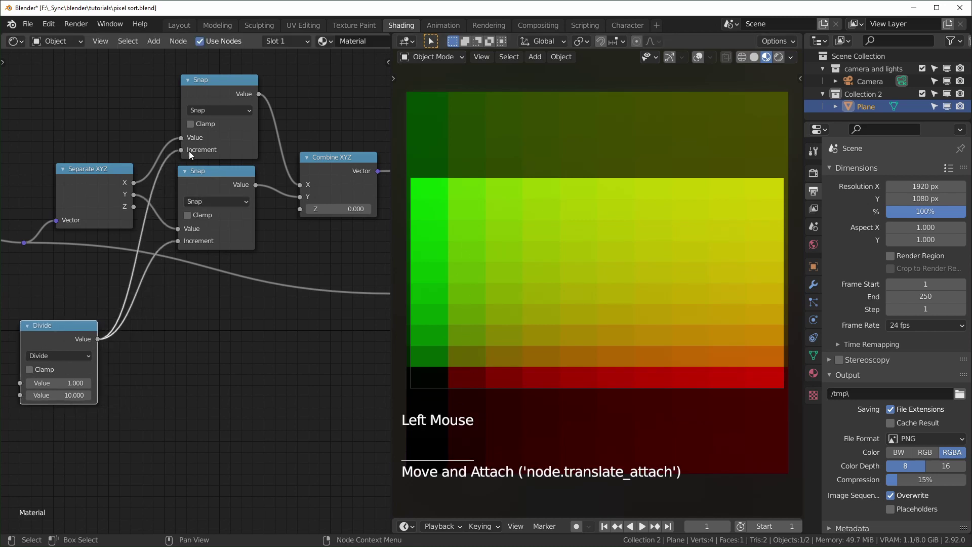
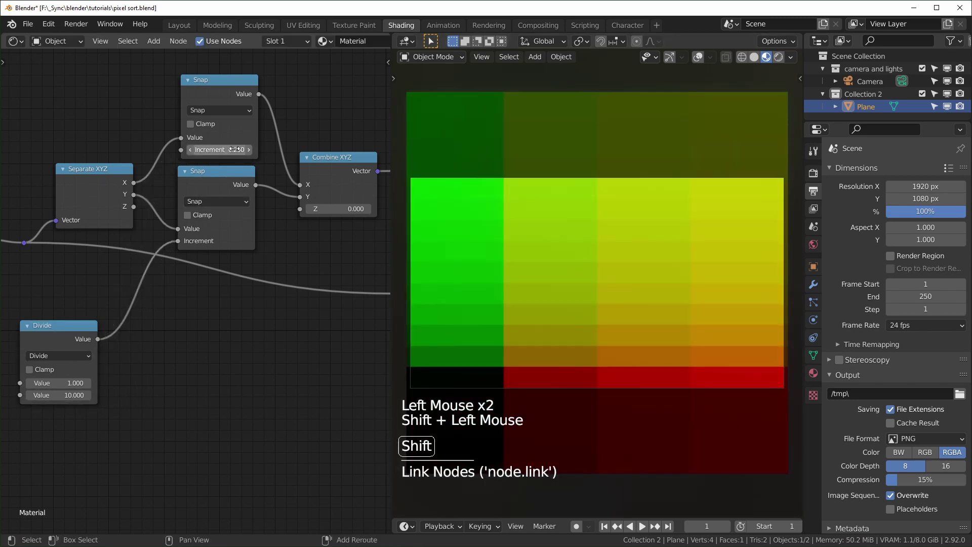
{"action": "left_click", "coordinate": [102, 341]}
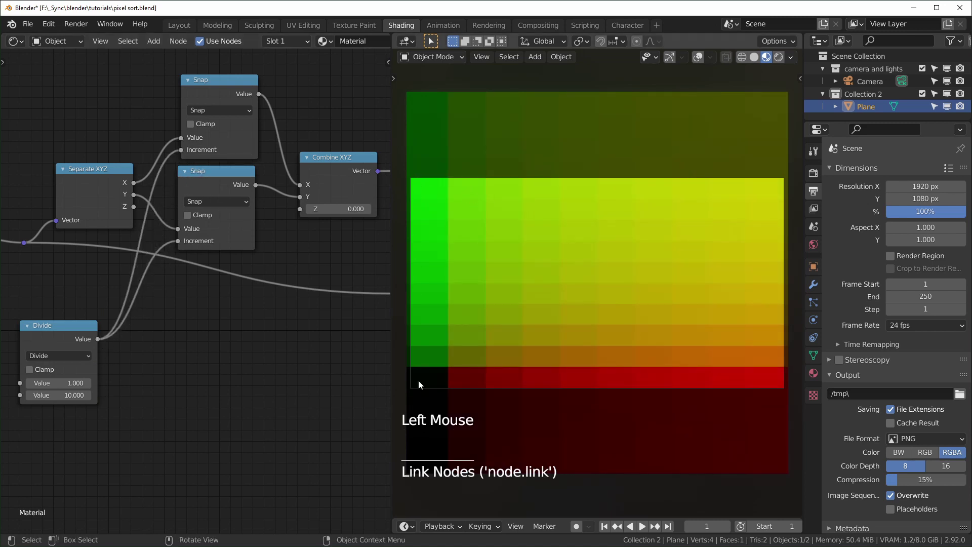
{"action": "middle_click", "coordinate": [610, 216]}
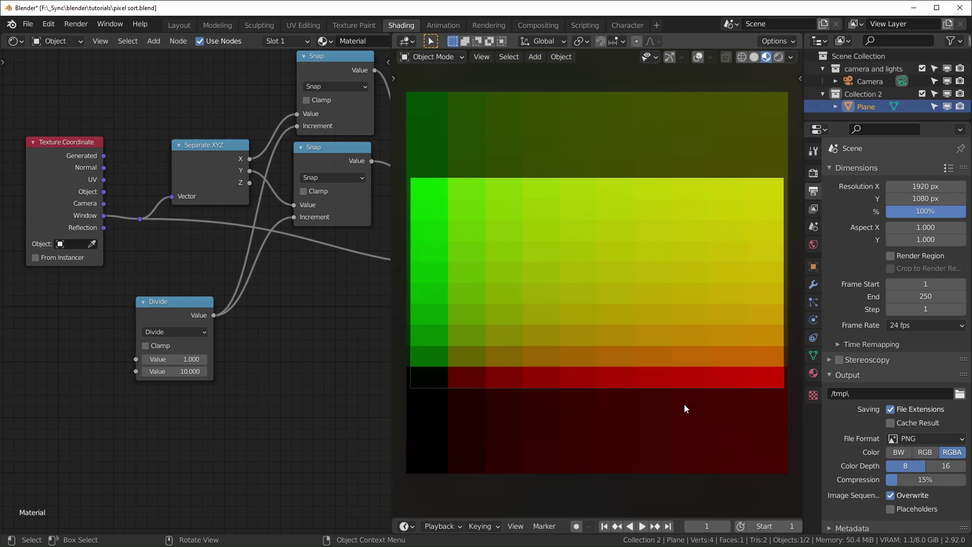
{"action": "middle_click", "coordinate": [175, 416]}
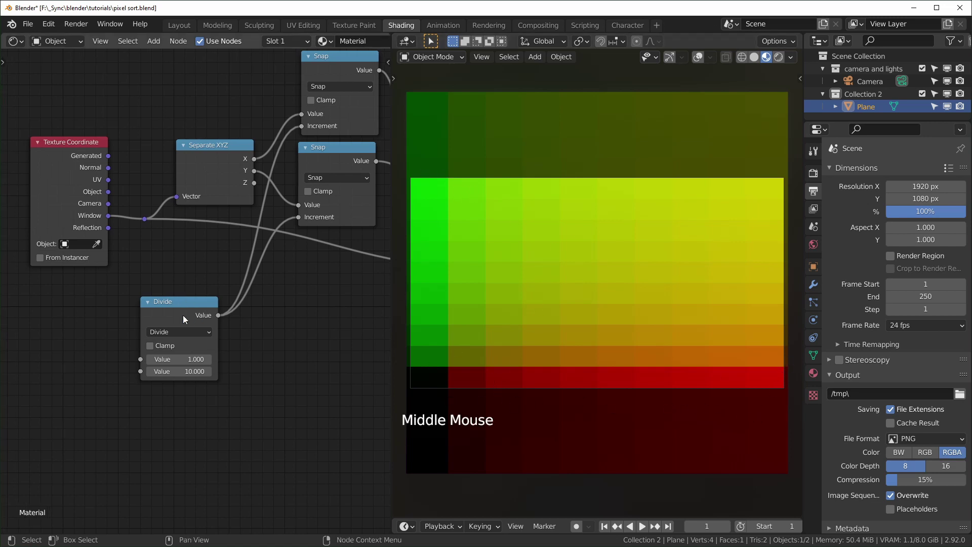
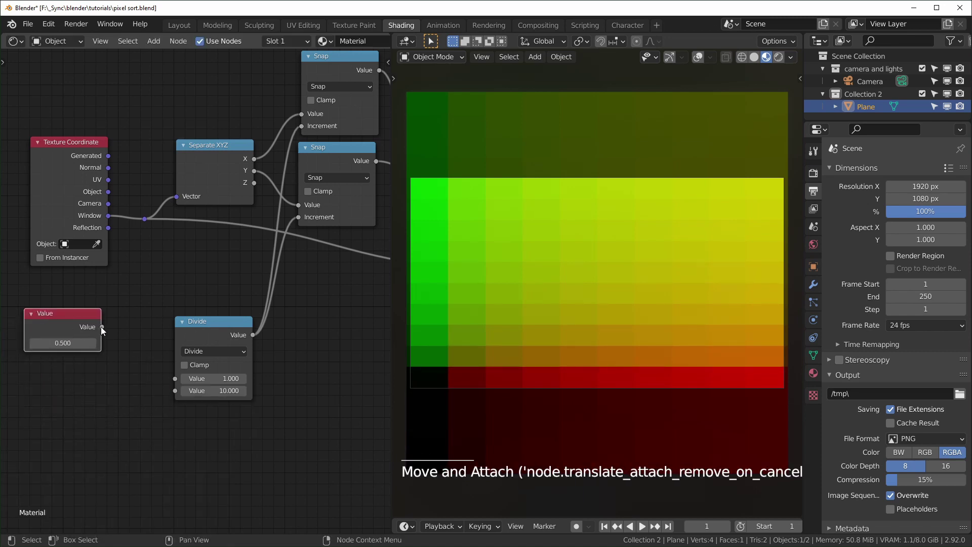
Drive the Divide divisor from a Value node set to 10, then duplicate that Value node twice
{"action": "left_click", "coordinate": [104, 330]}
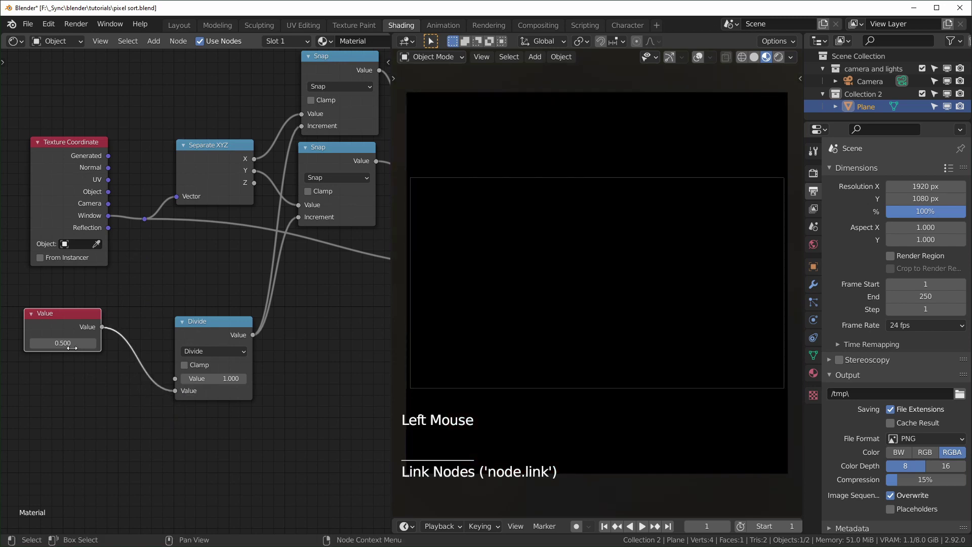
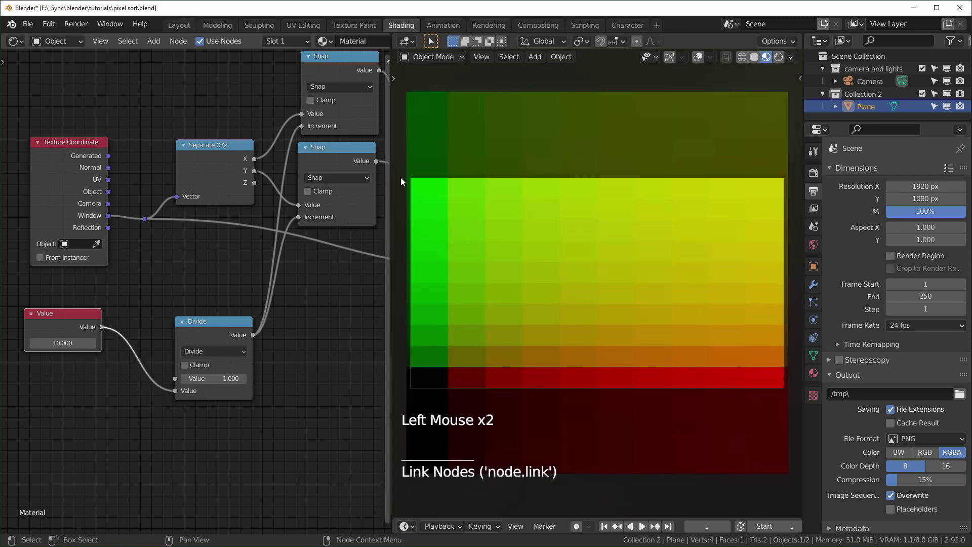
{"action": "middle_click", "coordinate": [157, 441]}
{"action": "middle_click", "coordinate": [88, 291]}
{"action": "left_click", "coordinate": [88, 291]}
{"action": "key", "text": "shift+d"}
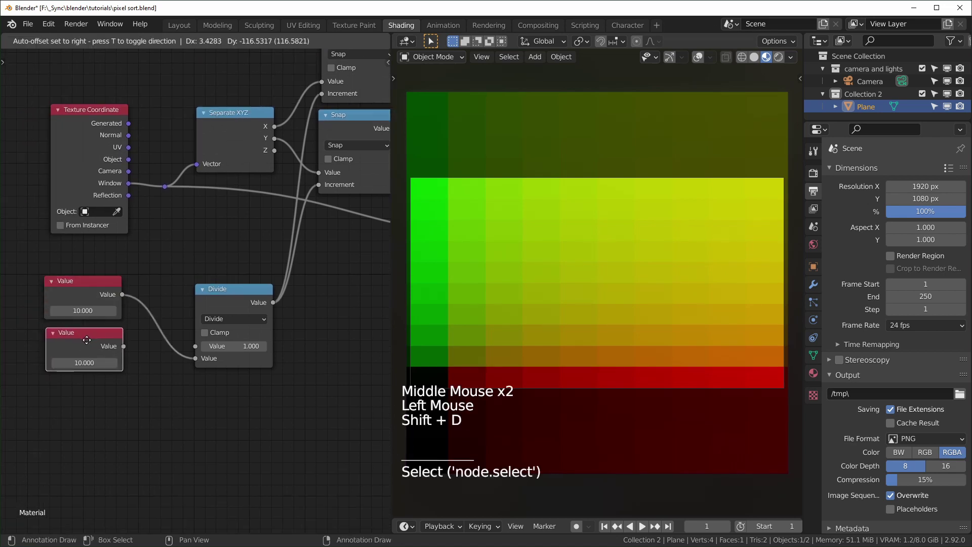
{"action": "key", "text": "shift+d"}
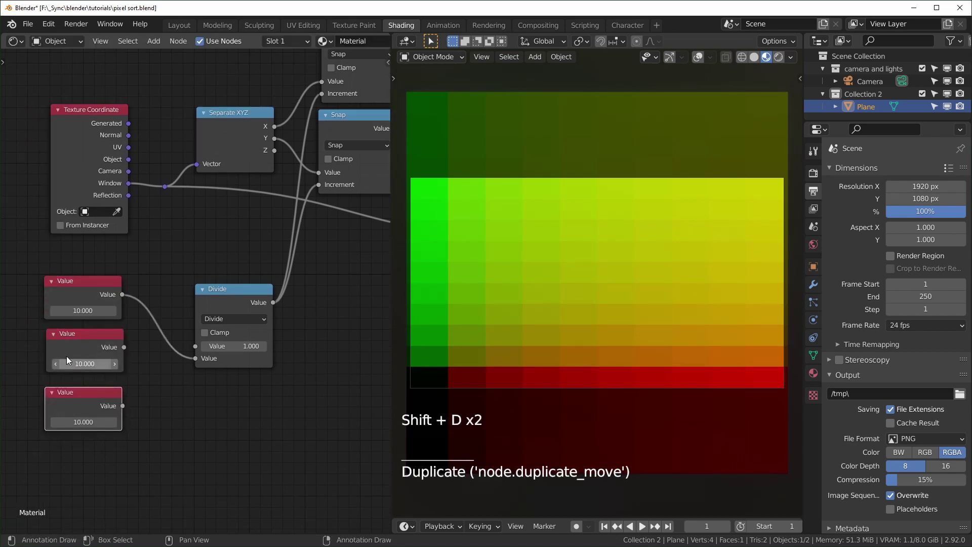
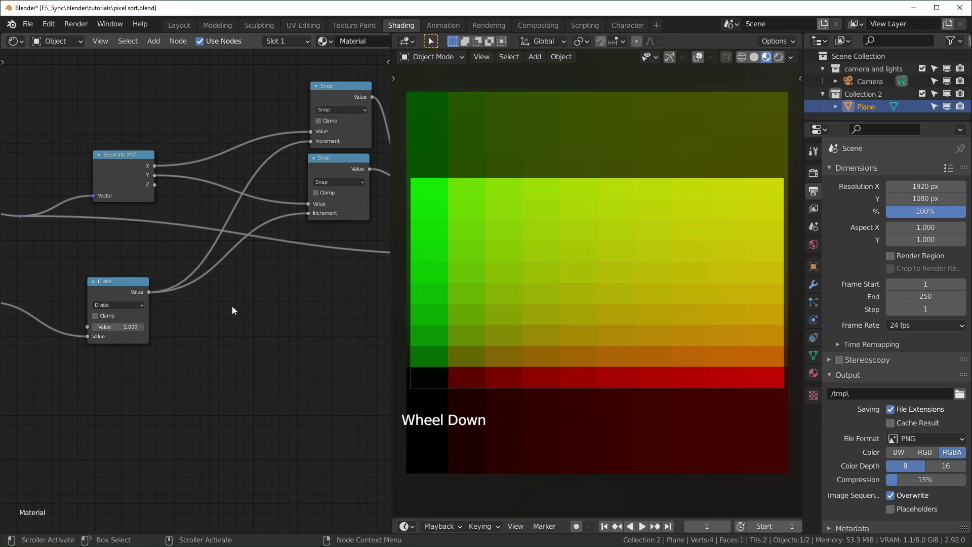
Insert a Multiply-by-1 node, copied from Divide, between Separate XYZ's X and the first Snap
{"action": "left_click", "coordinate": [243, 333]}
{"action": "left_click", "coordinate": [129, 289]}
{"action": "key", "text": "shift+d"}
{"action": "left_click", "coordinate": [263, 373]}
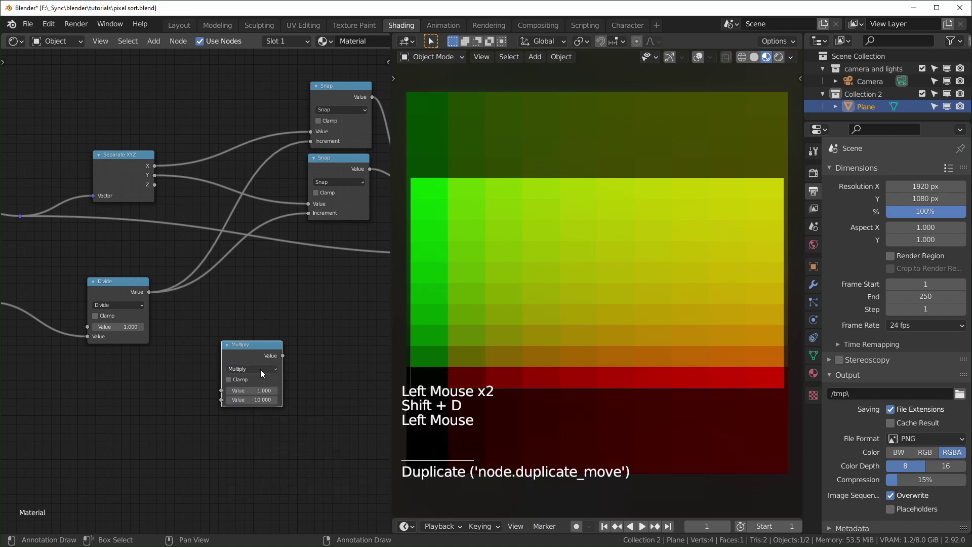
{"action": "left_click", "coordinate": [264, 347]}
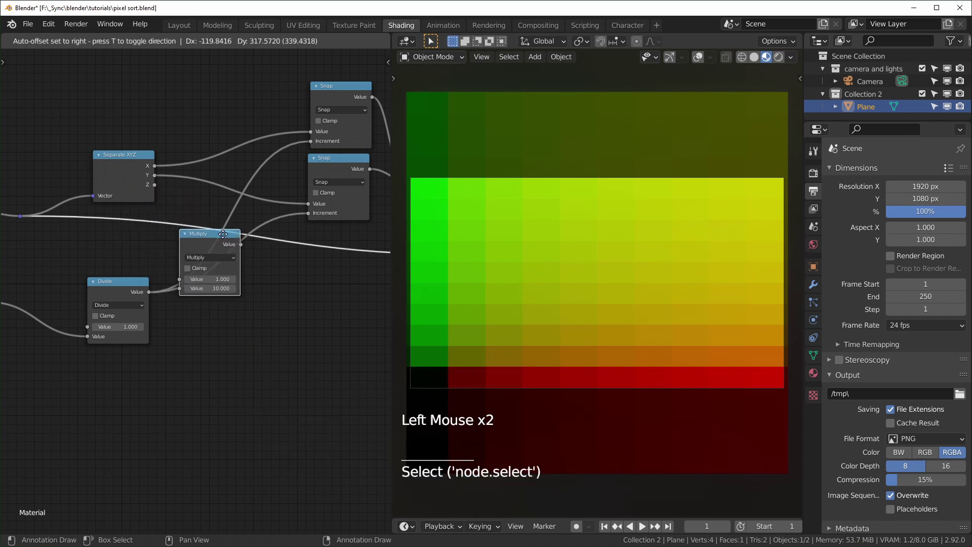
{"action": "left_click", "coordinate": [230, 260]}
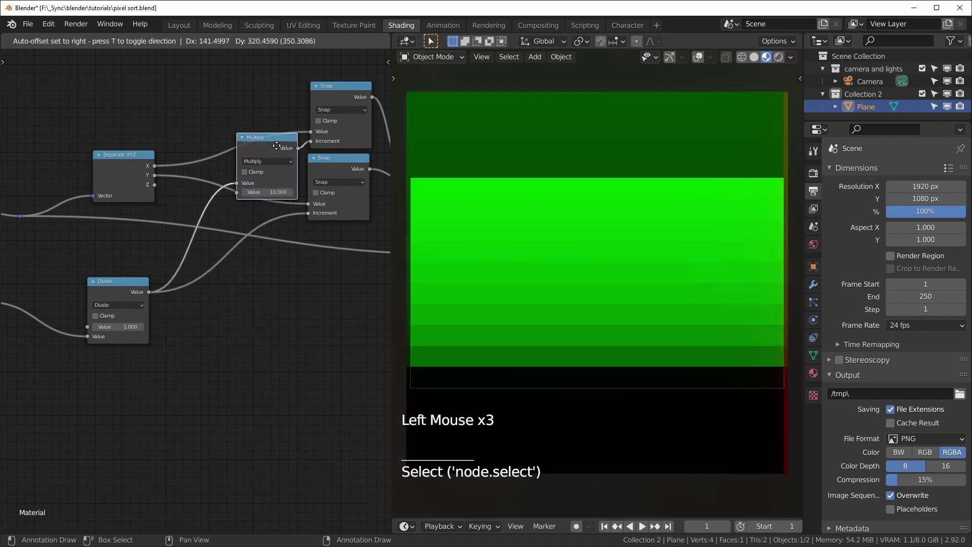
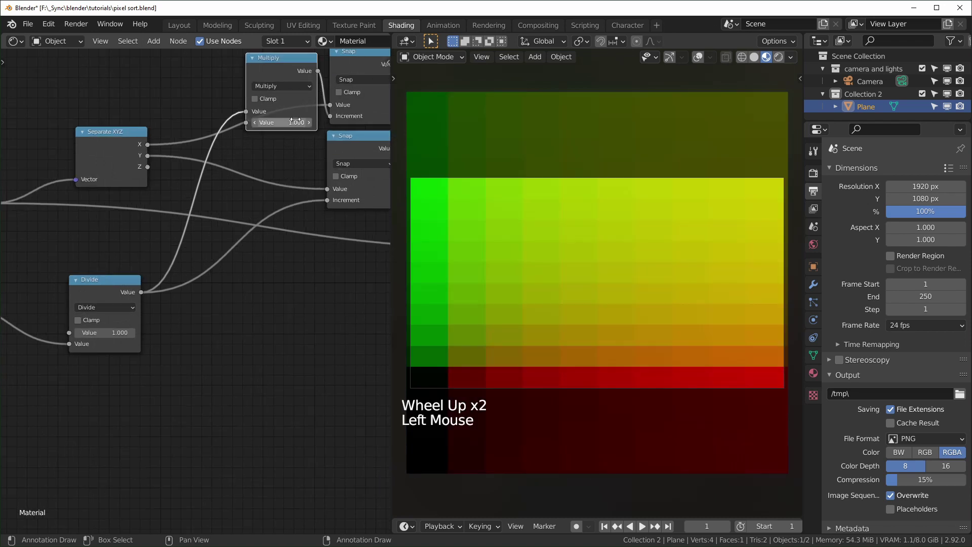
{"action": "left_click", "coordinate": [284, 249]}
{"action": "middle_click", "coordinate": [284, 248]}
{"action": "scroll", "scroll_direction": "up", "scroll_amount": 3}
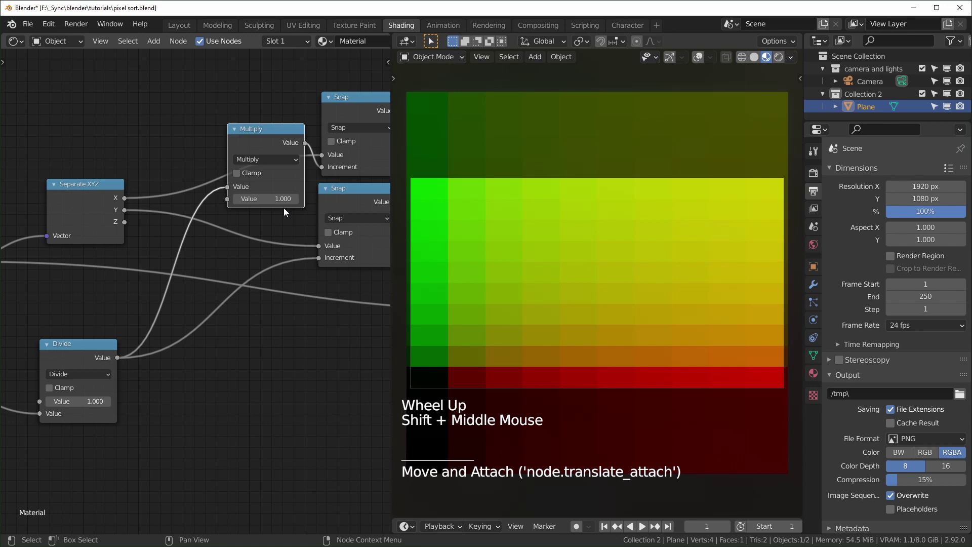
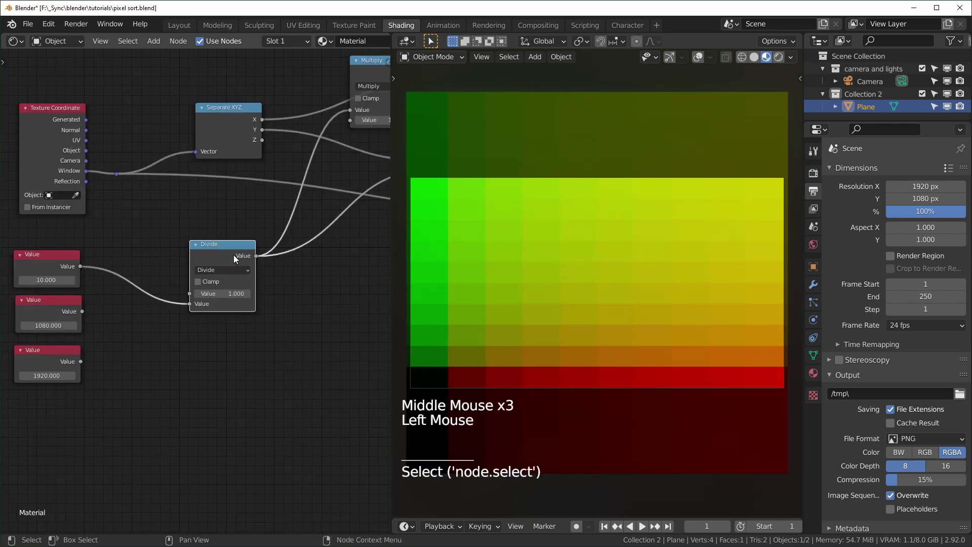
Feed the 1080 and 1920 Value nodes into a new Divide node that scales the Multiply factor
{"action": "key", "text": "shift+d"}
{"action": "scroll", "scroll_direction": "up", "scroll_amount": 3}
{"action": "middle_click", "coordinate": [105, 385]}
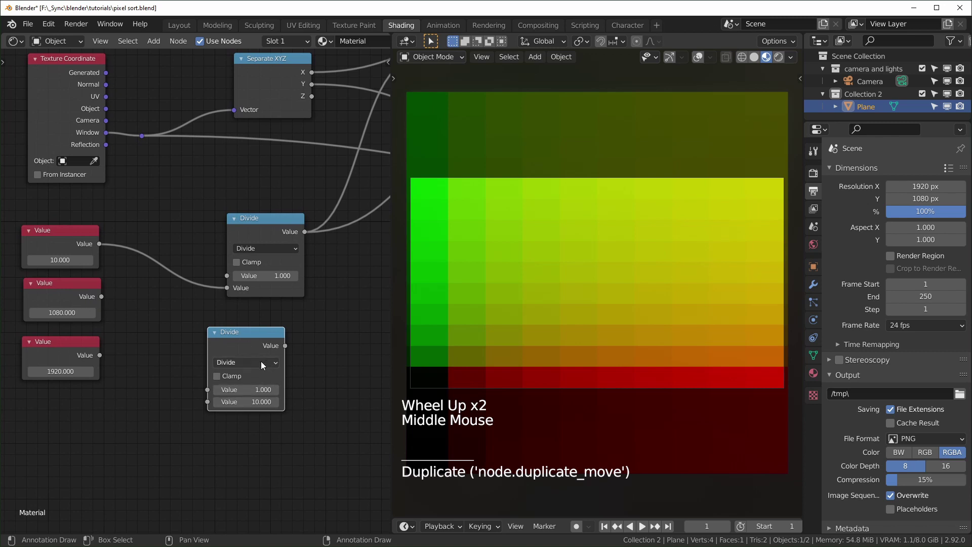
{"action": "left_click", "coordinate": [102, 300]}
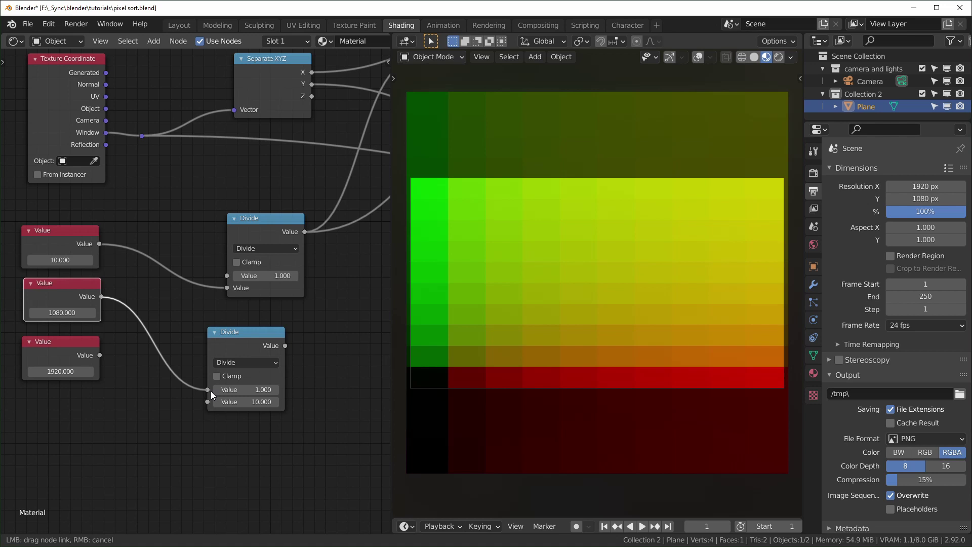
{"action": "left_click", "coordinate": [103, 357]}
{"action": "scroll", "scroll_direction": "down", "scroll_amount": 3}
{"action": "middle_click", "coordinate": [302, 366]}
{"action": "left_click", "coordinate": [214, 370]}
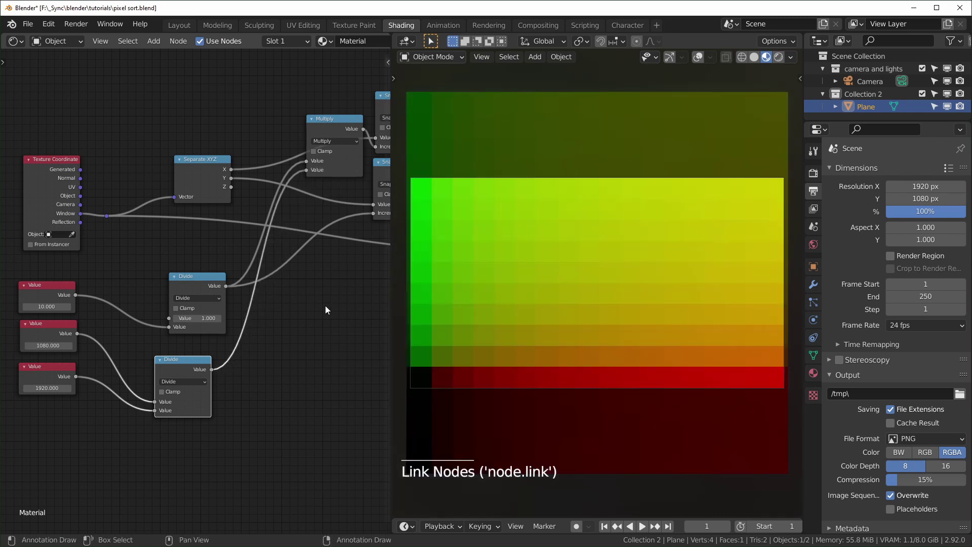
{"action": "scroll", "scroll_direction": "up", "scroll_amount": 3}
{"action": "middle_click", "coordinate": [319, 320]}
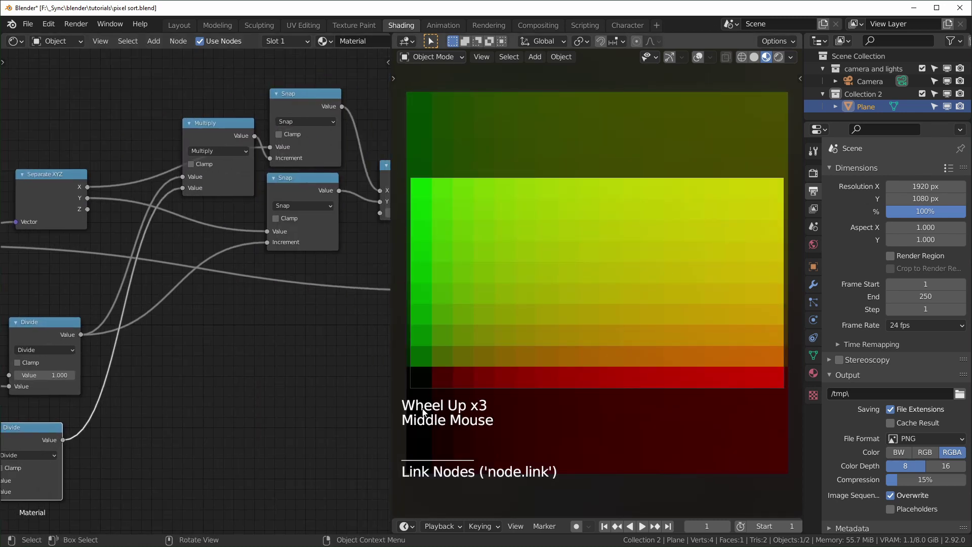
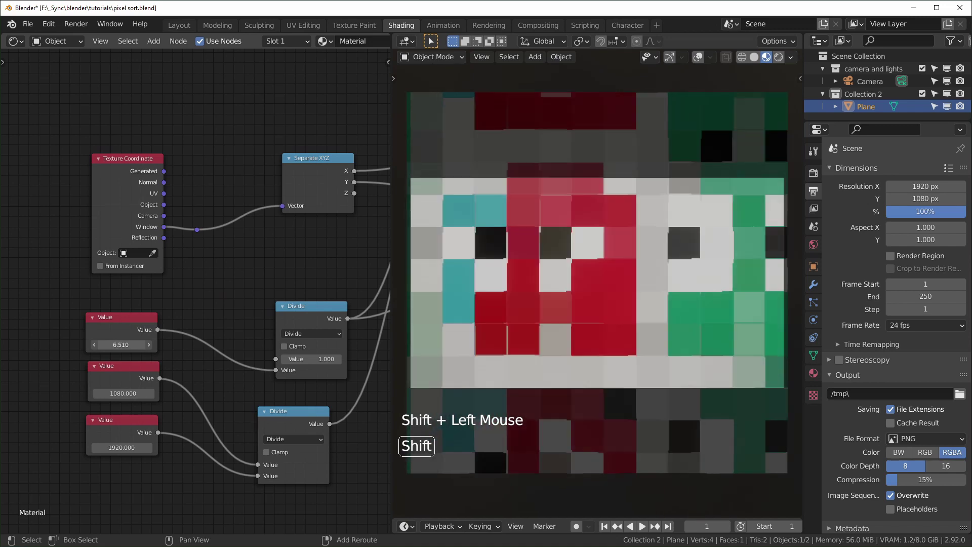
Add a Math Add node set to 0 near the Snap nodes in the graph
{"action": "middle_click", "coordinate": [360, 311]}
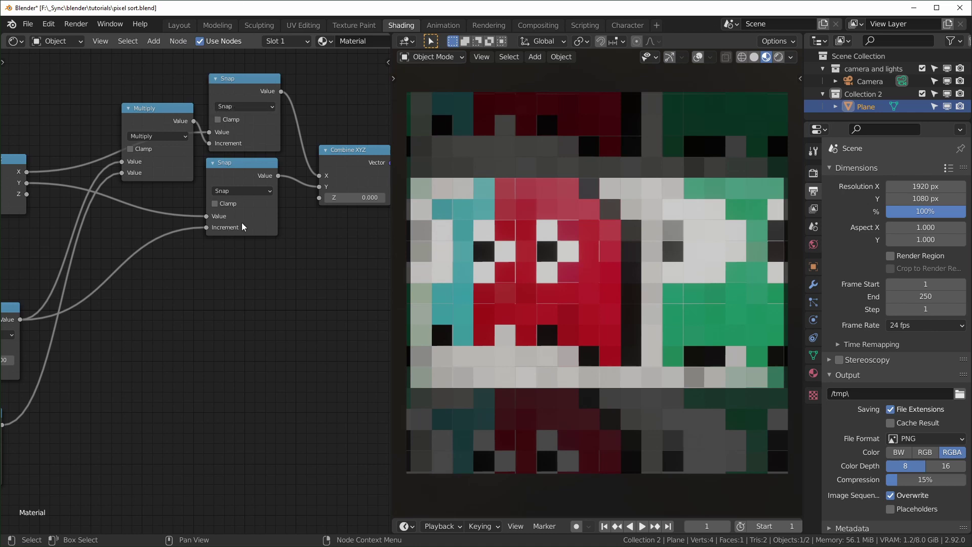
{"action": "scroll", "scroll_direction": "down", "scroll_amount": 3}
{"action": "middle_click", "coordinate": [192, 393]}
{"action": "left_click", "coordinate": [150, 255]}
{"action": "key", "text": "g"}
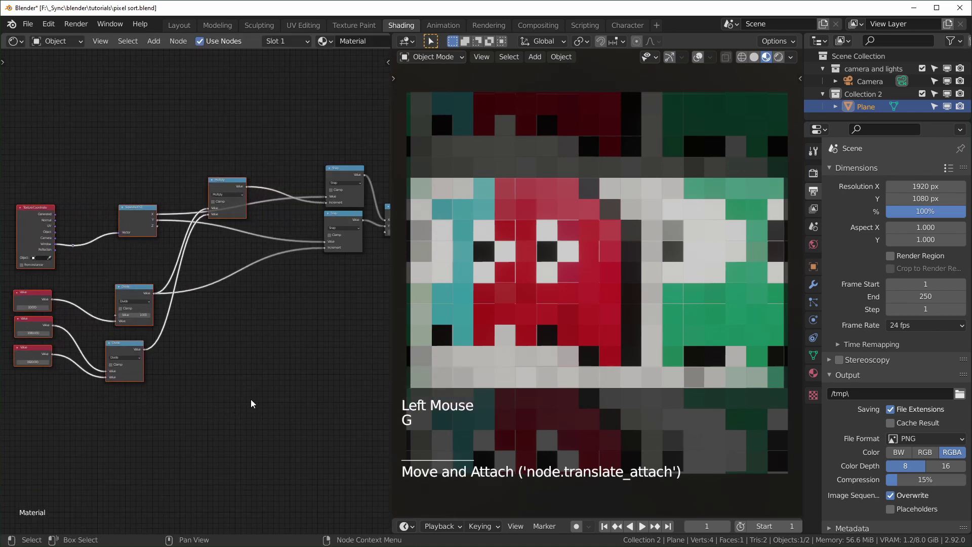
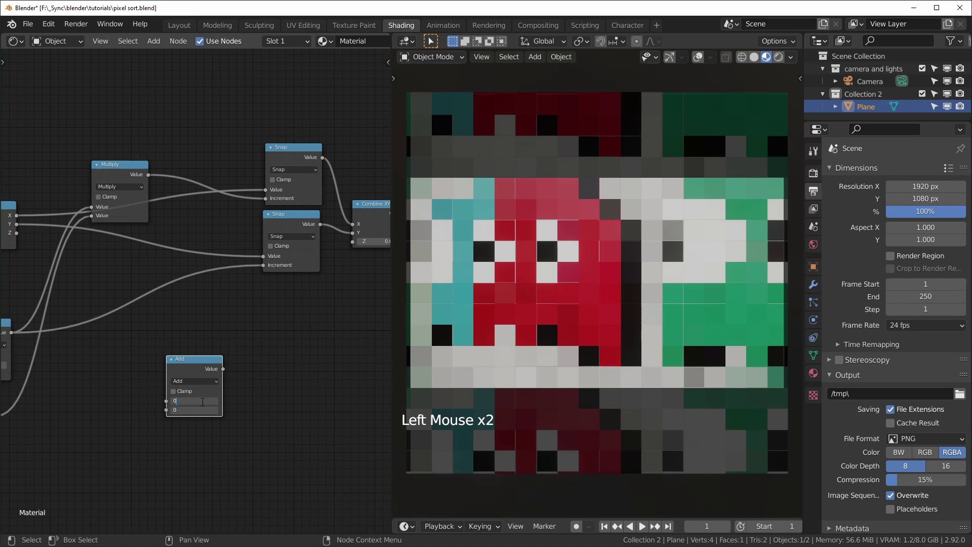
Wire Add nodes into the Snap increment and between Multiply and the X Snap value
{"action": "middle_click", "coordinate": [250, 426]}
{"action": "scroll", "scroll_direction": "down", "scroll_amount": 3}
{"action": "left_click", "coordinate": [241, 343]}
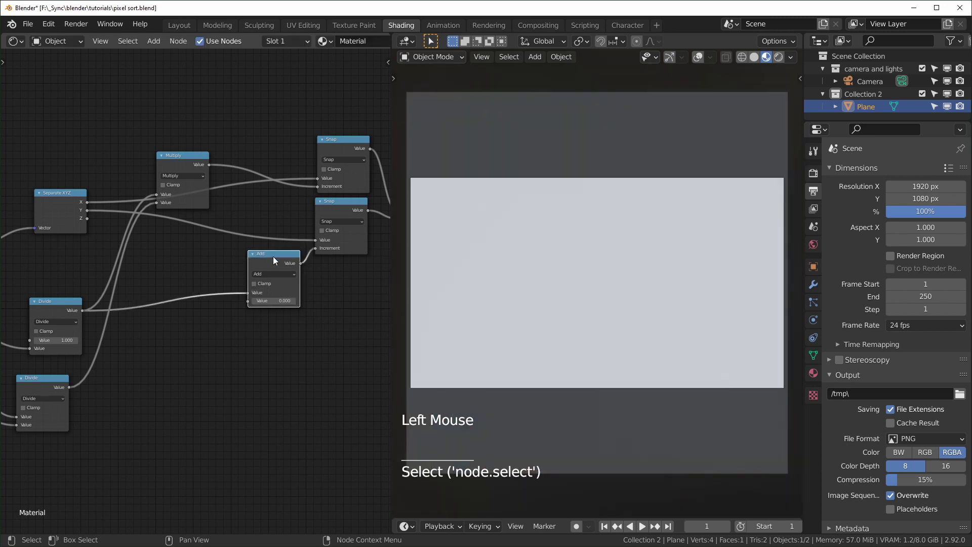
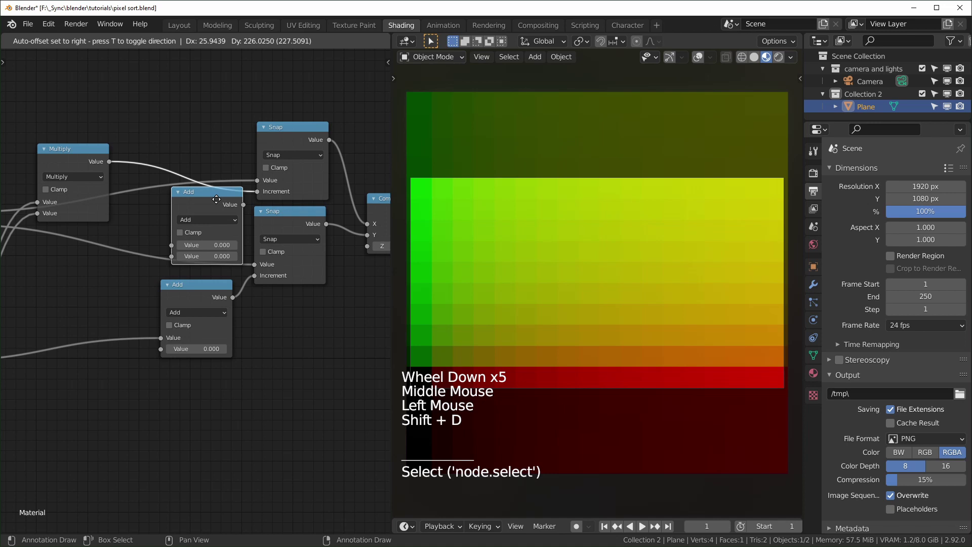
{"action": "left_click", "coordinate": [217, 202]}
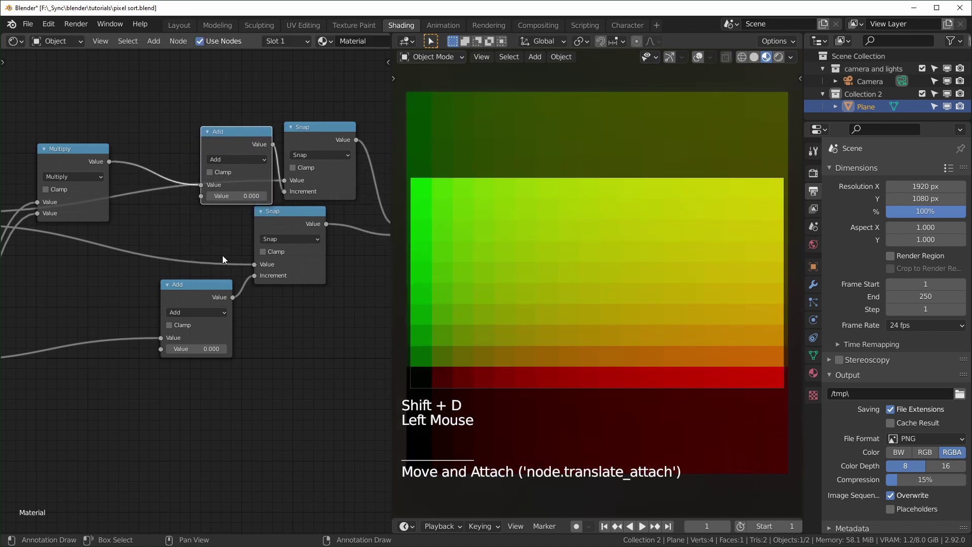
{"action": "left_click", "coordinate": [208, 296]}
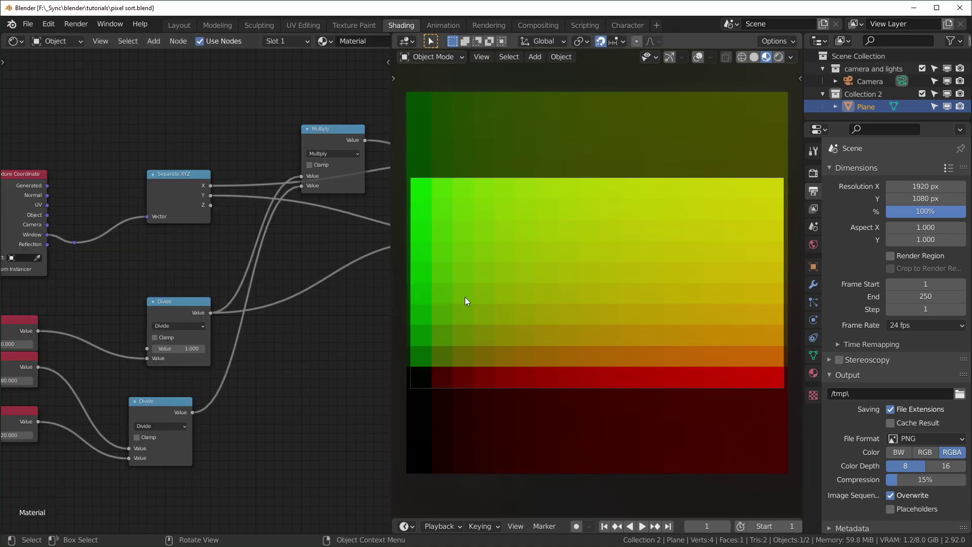
Feed the Texture Coordinate UV output into Separate XYZ instead of Window
{"action": "left_click", "coordinate": [151, 371]}
{"action": "middle_click", "coordinate": [151, 372]}
{"action": "middle_click", "coordinate": [153, 372]}
{"action": "middle_click", "coordinate": [69, 293]}
{"action": "left_click", "coordinate": [107, 223]}
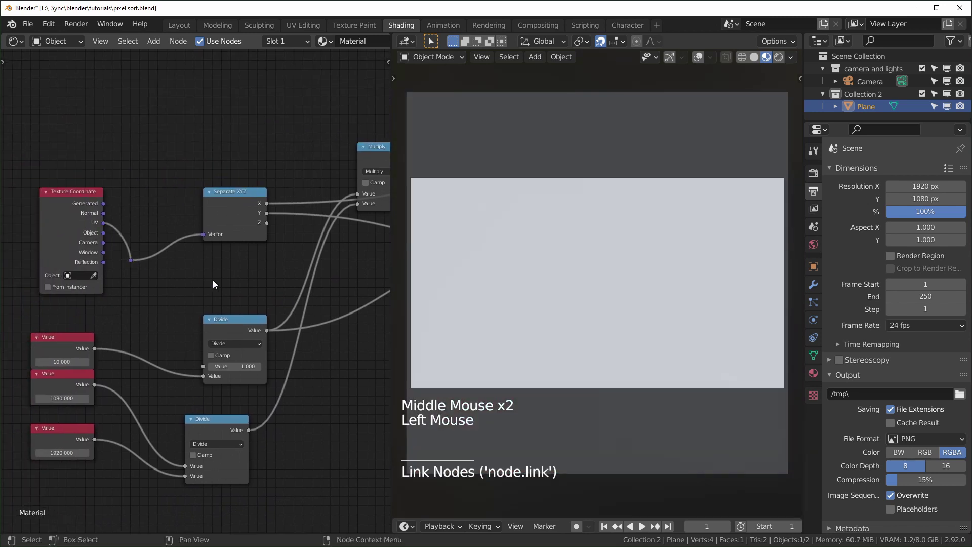
Set the plane's Scale Y to 0.562 (1080/1920) so it measures 2 m by 1.12 m
{"action": "middle_click", "coordinate": [696, 364]}
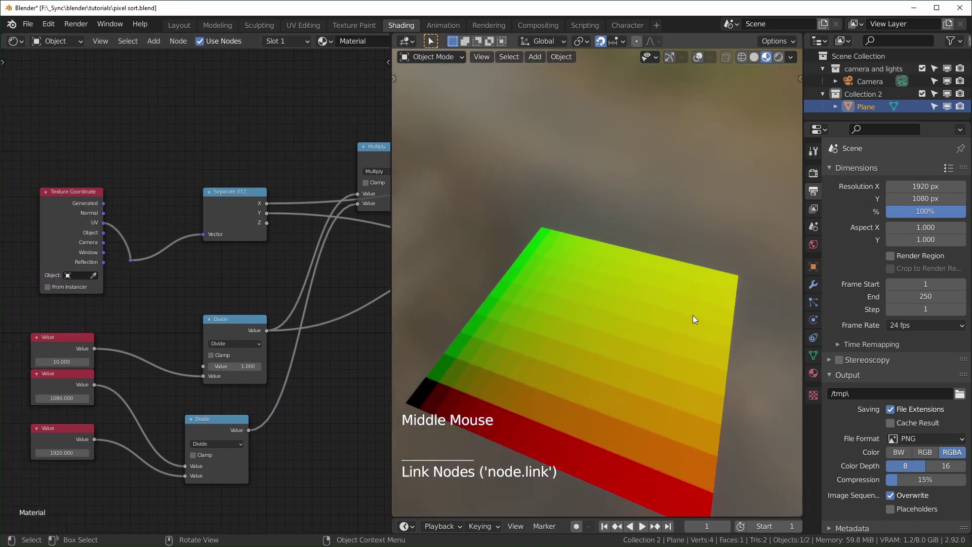
{"action": "left_click", "coordinate": [612, 332]}
{"action": "left_click", "coordinate": [552, 329]}
{"action": "key", "text": "s"}
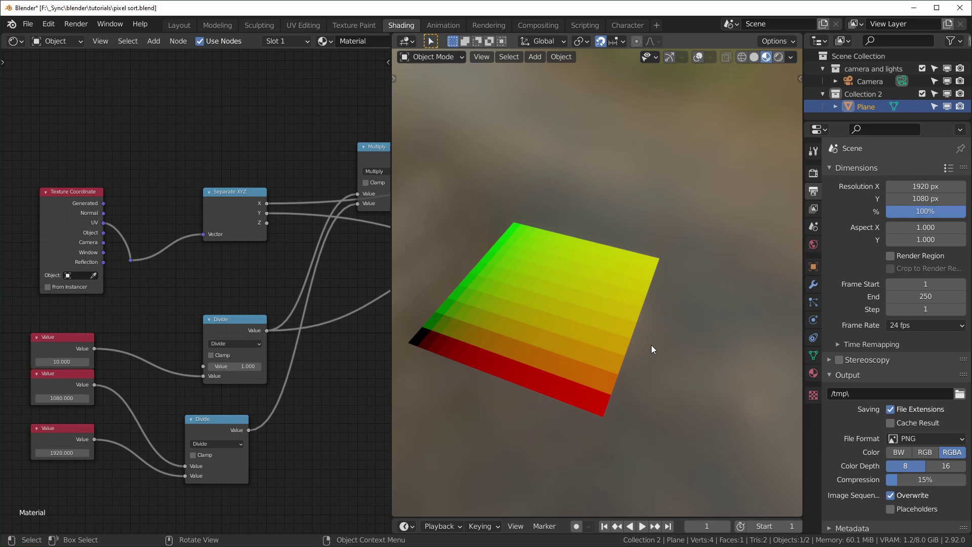
{"action": "key", "text": "n"}
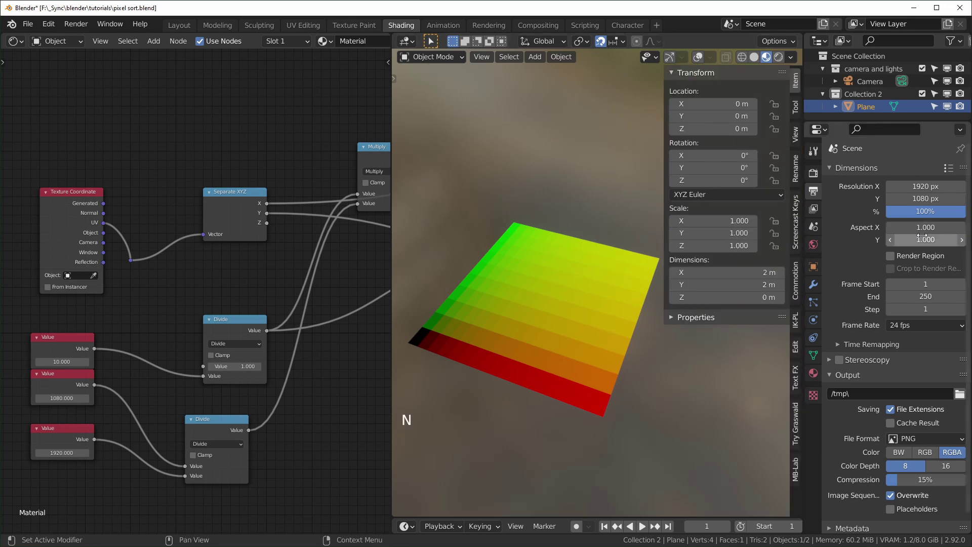
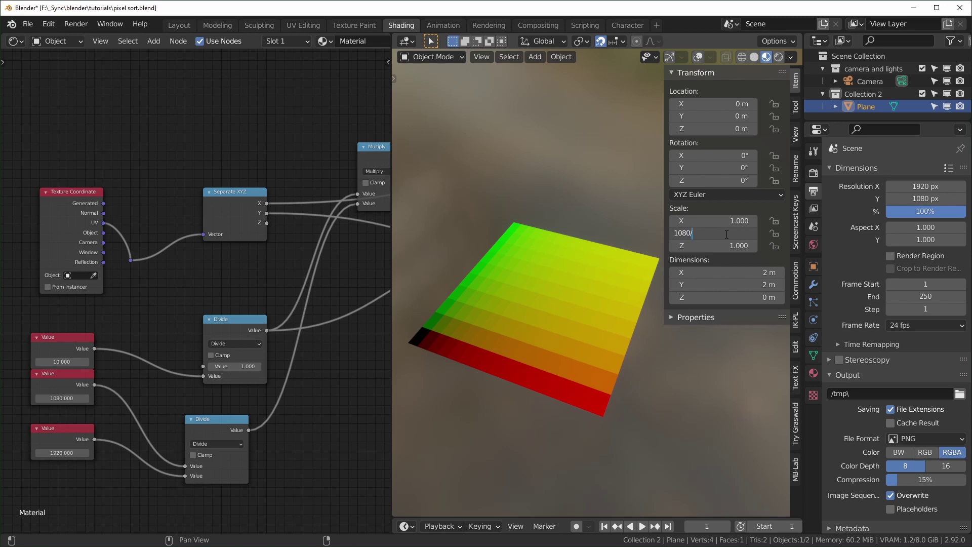
{"action": "scroll", "scroll_direction": "up", "scroll_amount": 3}
{"action": "middle_click", "coordinate": [577, 399]}
{"action": "middle_click", "coordinate": [586, 403]}
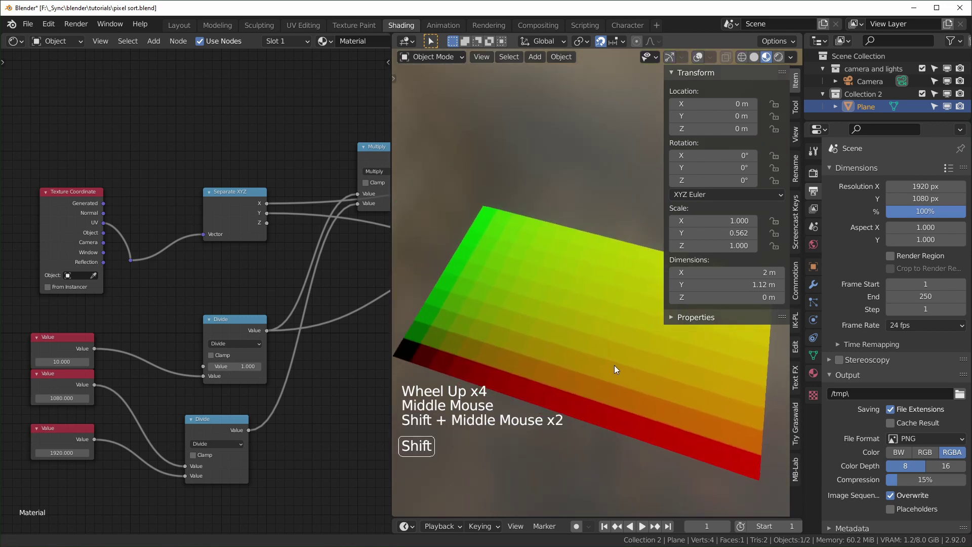
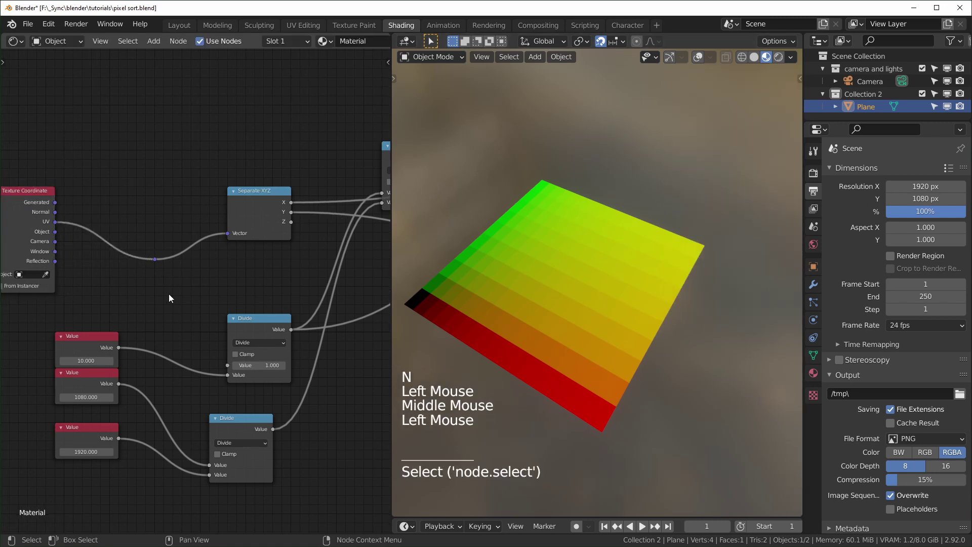
Add a MixRGB node placed to the left of Separate XYZ
{"action": "left_click", "coordinate": [55, 255]}
{"action": "left_click", "coordinate": [144, 283]}
{"action": "key", "text": "ctrl+z"}
{"action": "left_click", "coordinate": [66, 229]}
{"action": "key", "text": "shift+a"}
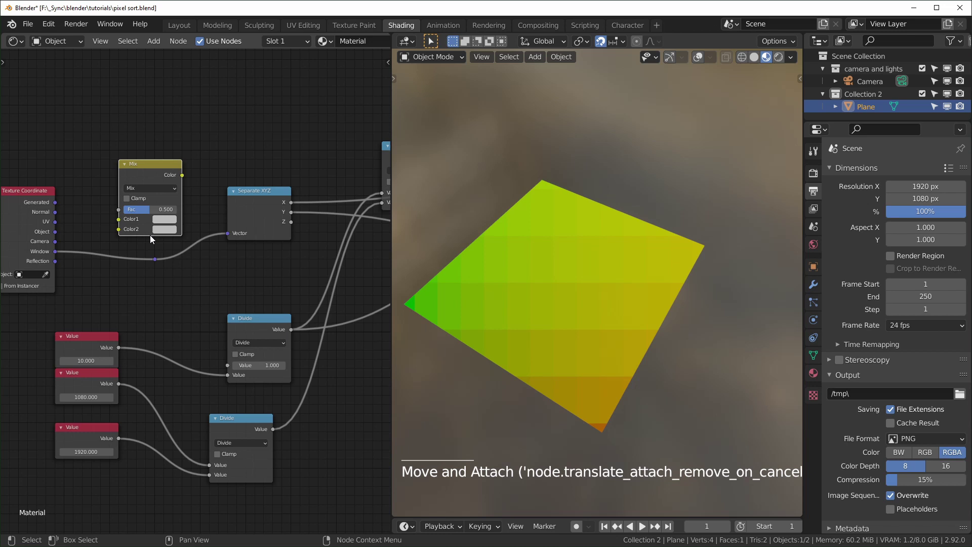
{"action": "left_click", "coordinate": [166, 254]}
{"action": "key", "text": "g"}
Plug UV into Color1 and Window into Color2, and feed the Mix result into Separate XYZ
{"action": "left_click", "coordinate": [94, 263]}
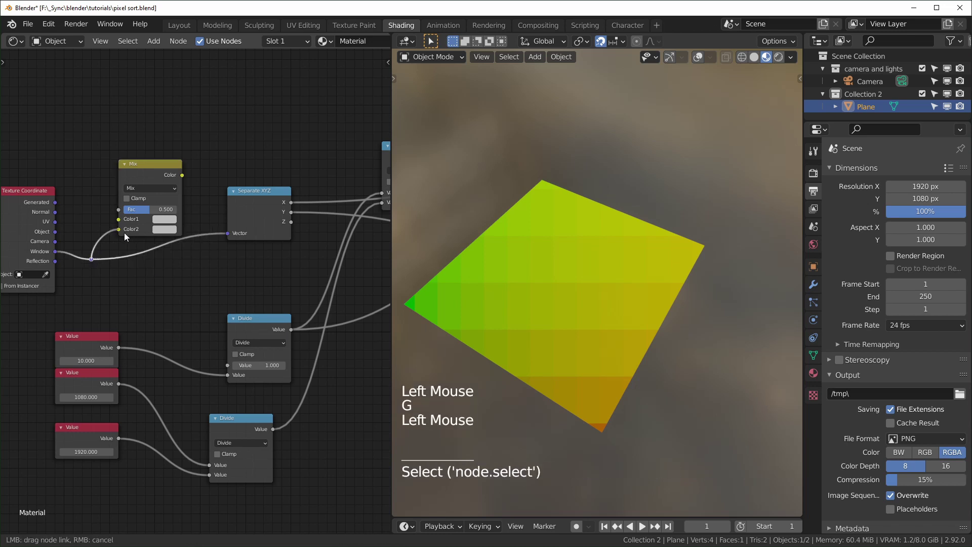
{"action": "left_click", "coordinate": [96, 261]}
{"action": "key", "text": "ctrl+x"}
{"action": "left_click", "coordinate": [59, 224]}
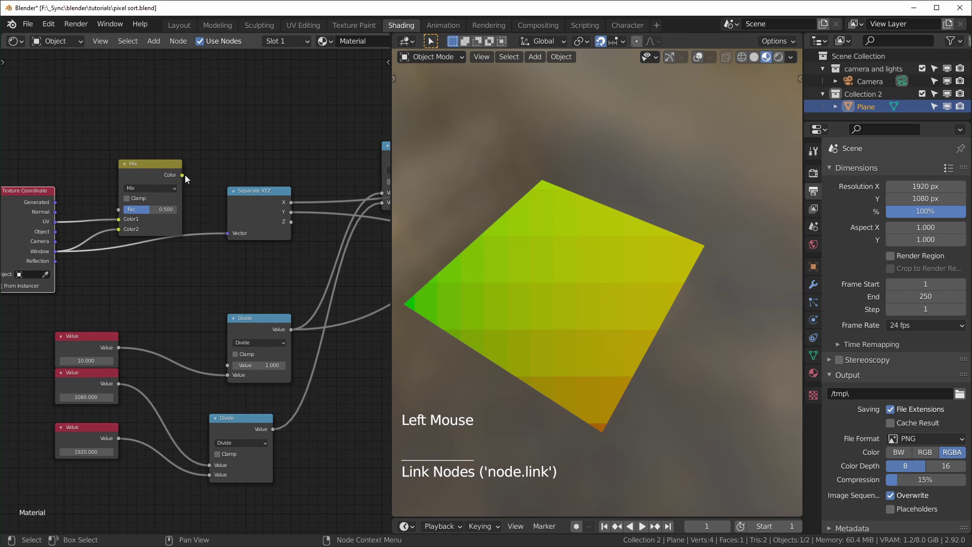
{"action": "left_click", "coordinate": [186, 177]}
Test the Mix factor at 1, then set it back to 0
{"action": "left_click", "coordinate": [158, 212]}
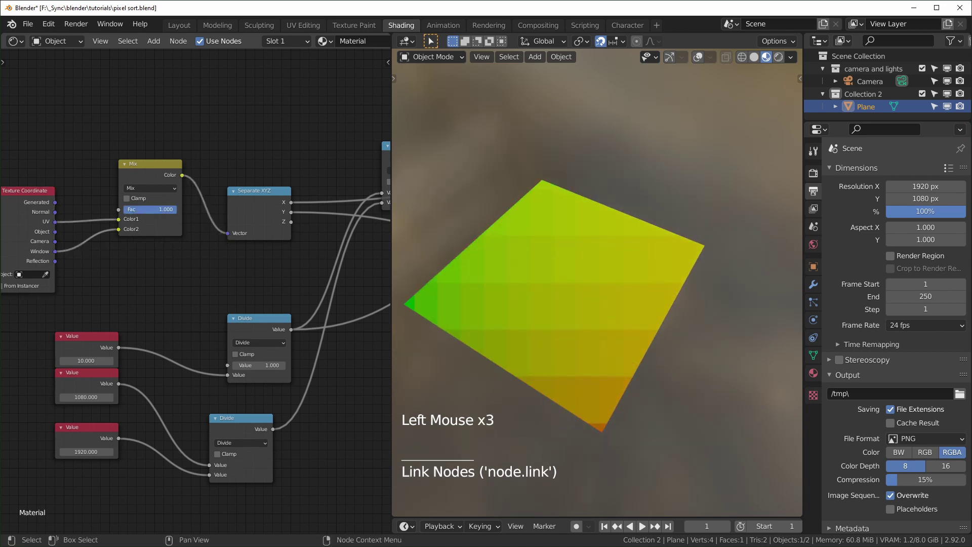
{"action": "key", "text": "KP_0"}
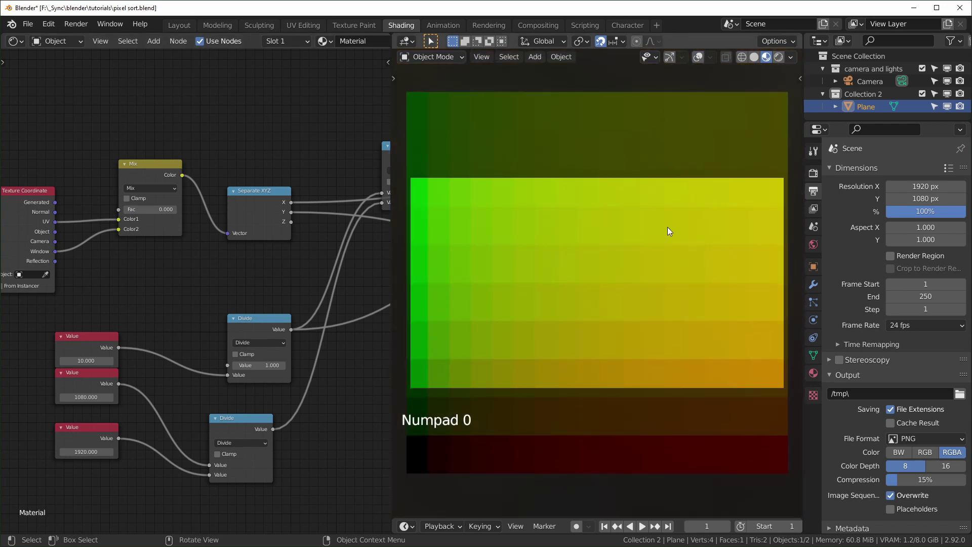
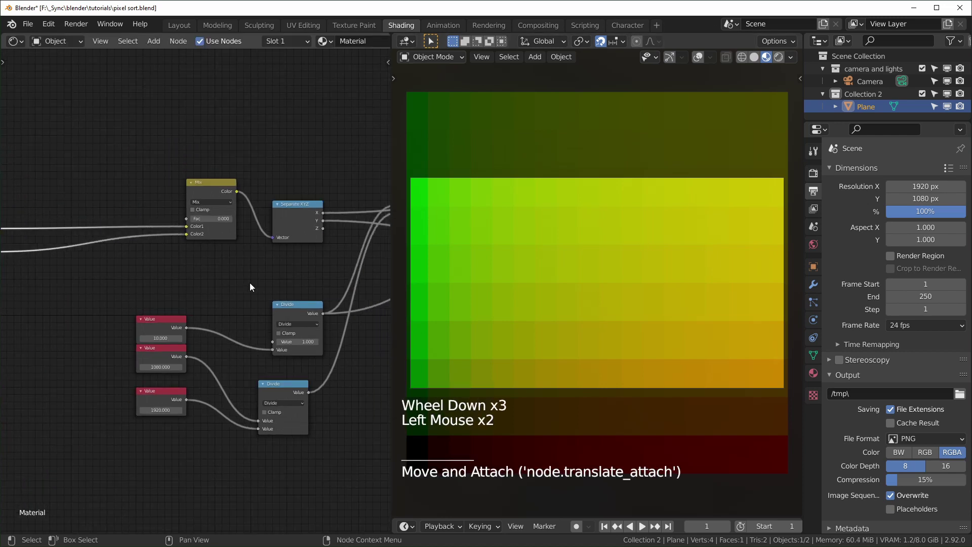
{"action": "scroll", "scroll_direction": "up", "scroll_amount": 3}
{"action": "middle_click", "coordinate": [301, 405]}
{"action": "scroll", "scroll_direction": "down", "scroll_amount": 3}
{"action": "left_click", "coordinate": [93, 445]}
Insert a Mapping node on the UV link going into the Mix Color1 input
{"action": "key", "text": "g"}
{"action": "scroll", "scroll_direction": "up", "scroll_amount": 3}
{"action": "left_click", "coordinate": [192, 288]}
{"action": "key", "text": "shift+a"}
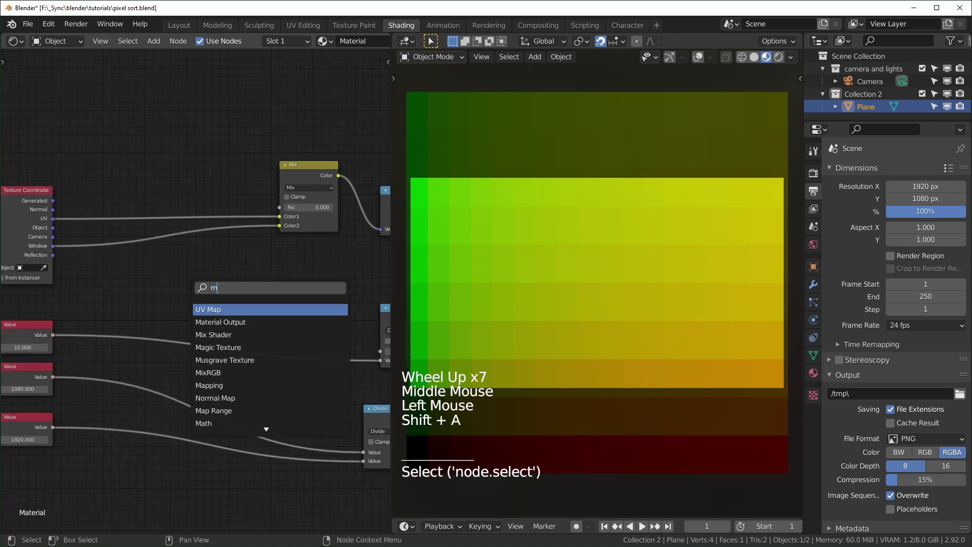
{"action": "key", "text": "p"}
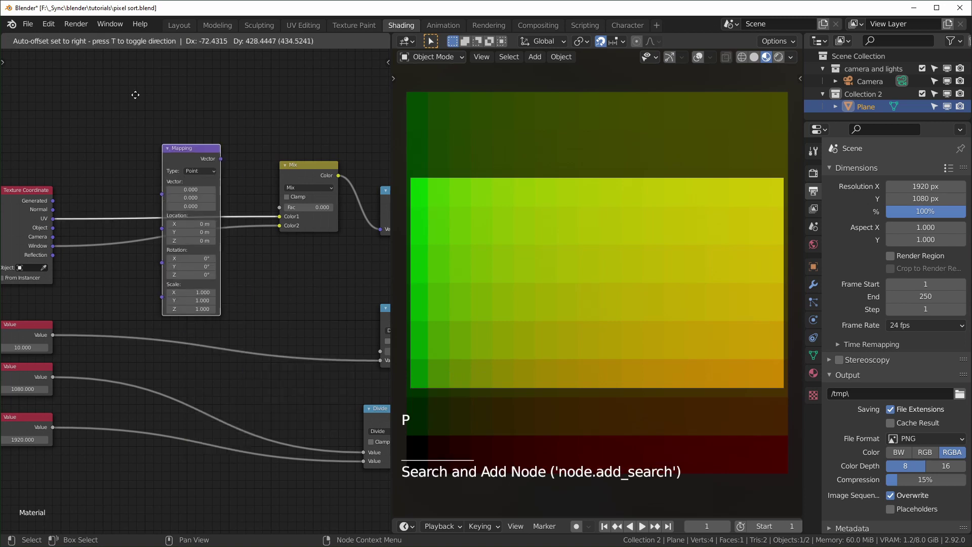
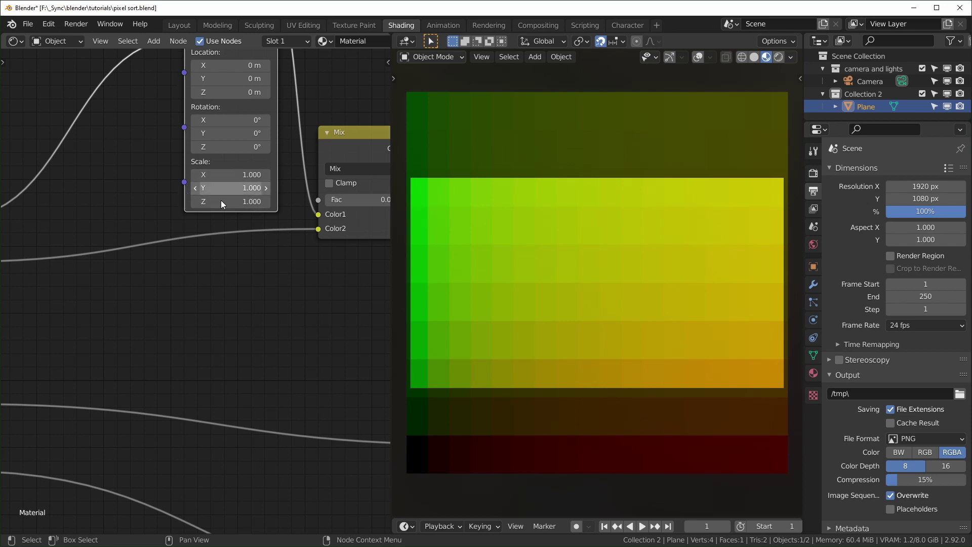
Add a Combine XYZ node set to 1 to drive the Mapping node's Scale
{"action": "left_click", "coordinate": [240, 292]}
{"action": "key", "text": "shift+a"}
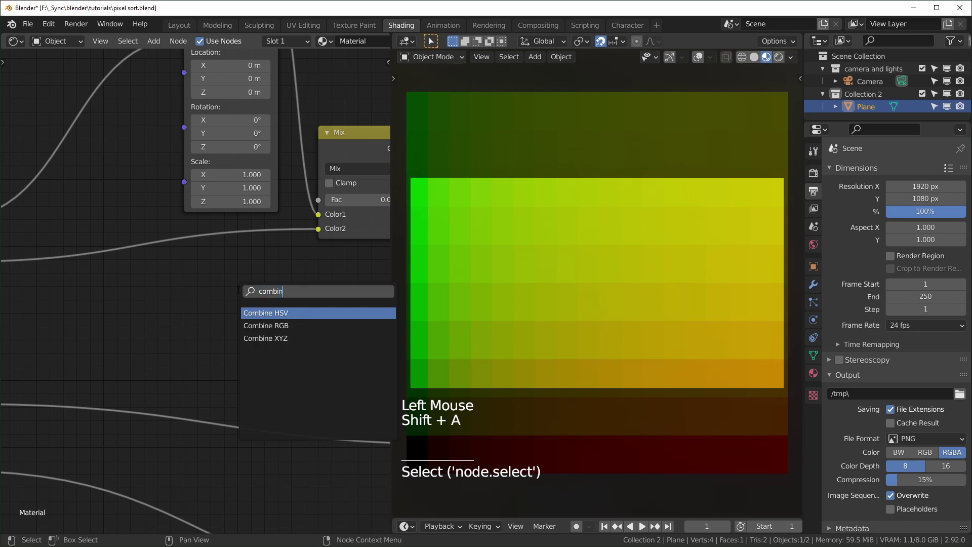
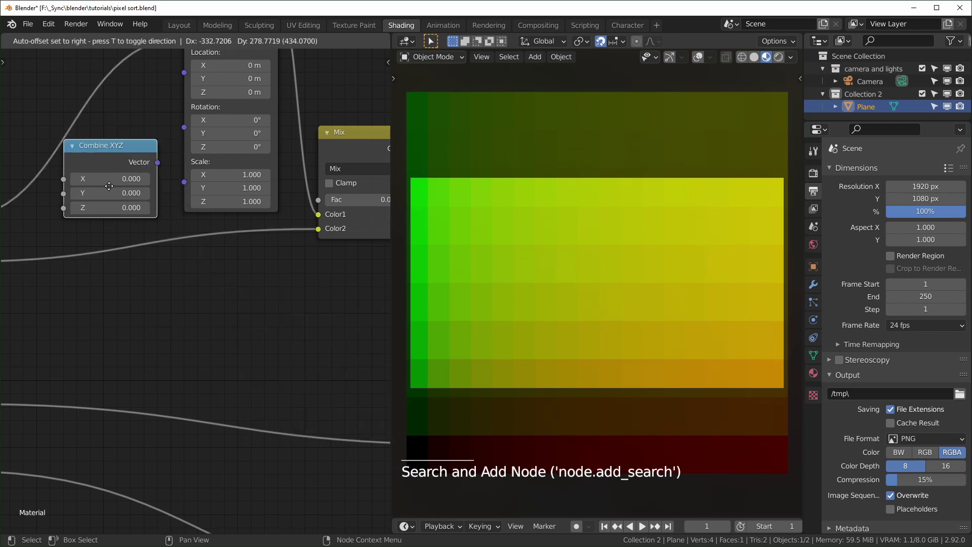
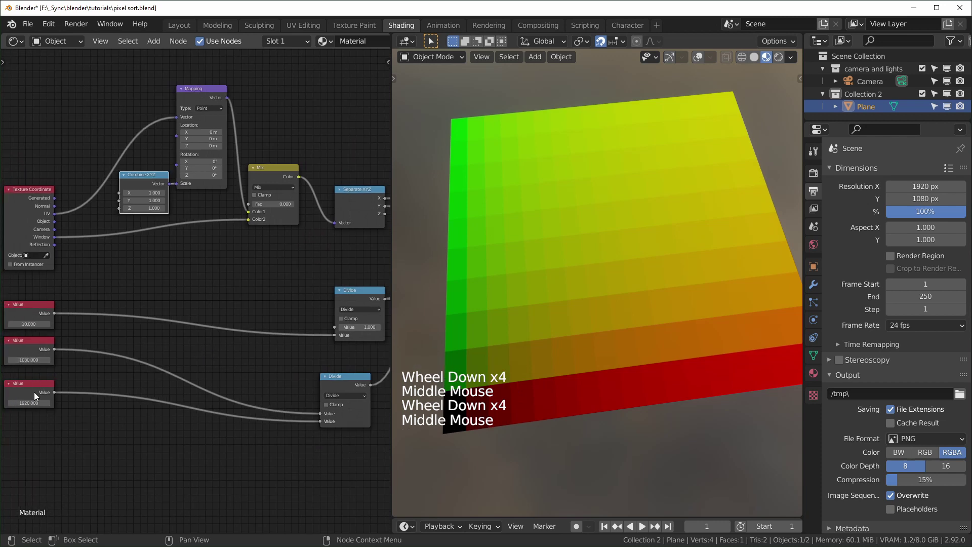
{"action": "left_click", "coordinate": [352, 389]}
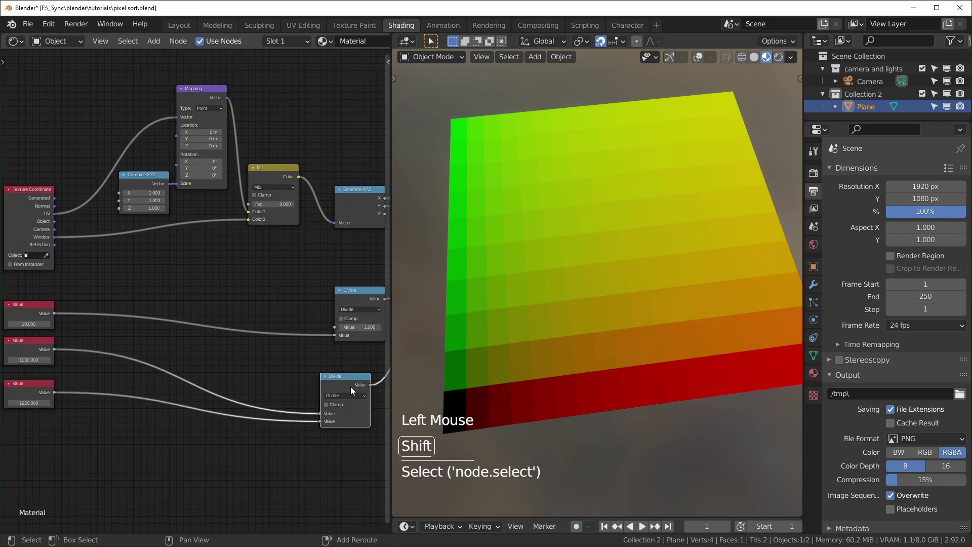
{"action": "key", "text": "shift+d"}
{"action": "scroll", "scroll_direction": "up", "scroll_amount": 3}
{"action": "middle_click", "coordinate": [163, 281]}
{"action": "middle_click", "coordinate": [123, 395]}
{"action": "left_click", "coordinate": [83, 442]}
{"action": "left_click", "coordinate": [85, 381]}
{"action": "left_click", "coordinate": [252, 243]}
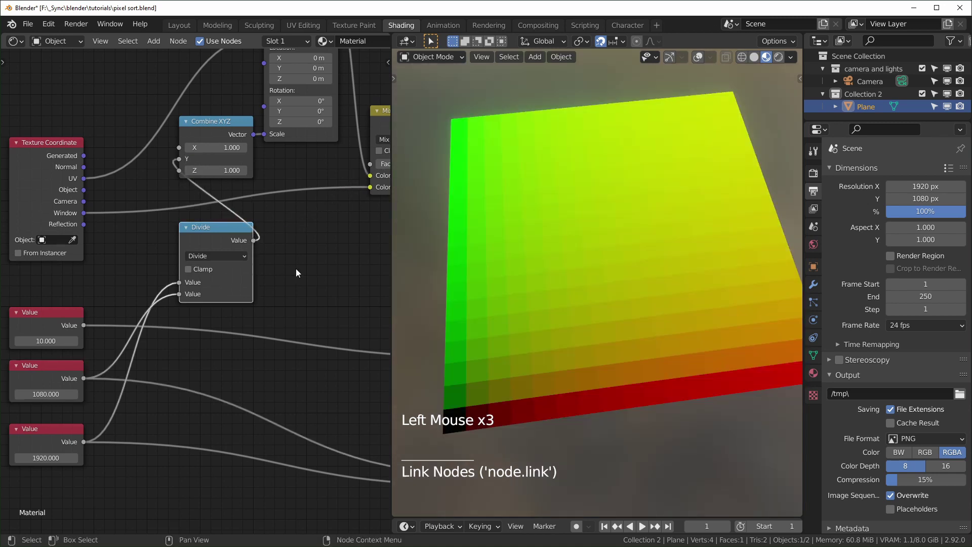
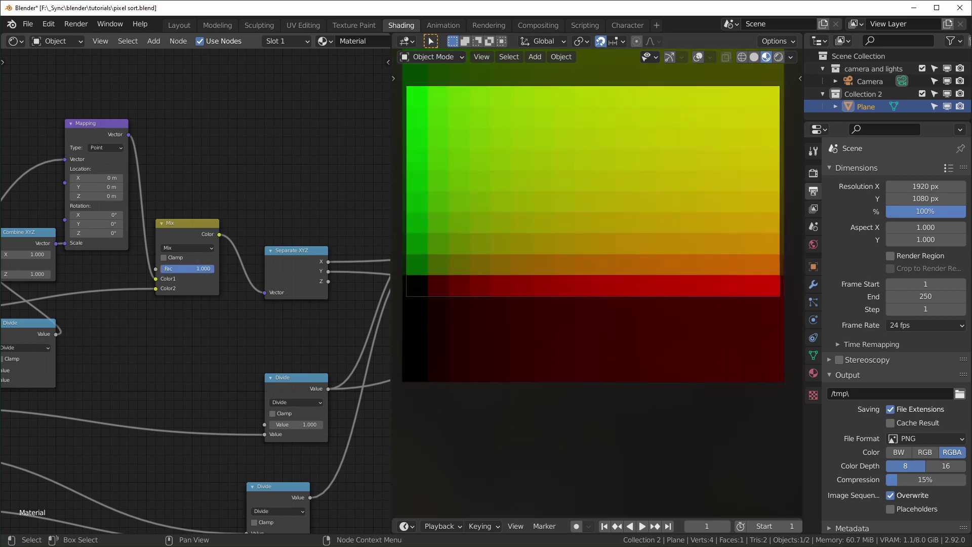
{"action": "middle_click", "coordinate": [198, 293]}
{"action": "scroll", "scroll_direction": "down", "scroll_amount": 3}
{"action": "middle_click", "coordinate": [310, 322]}
{"action": "middle_click", "coordinate": [319, 331]}
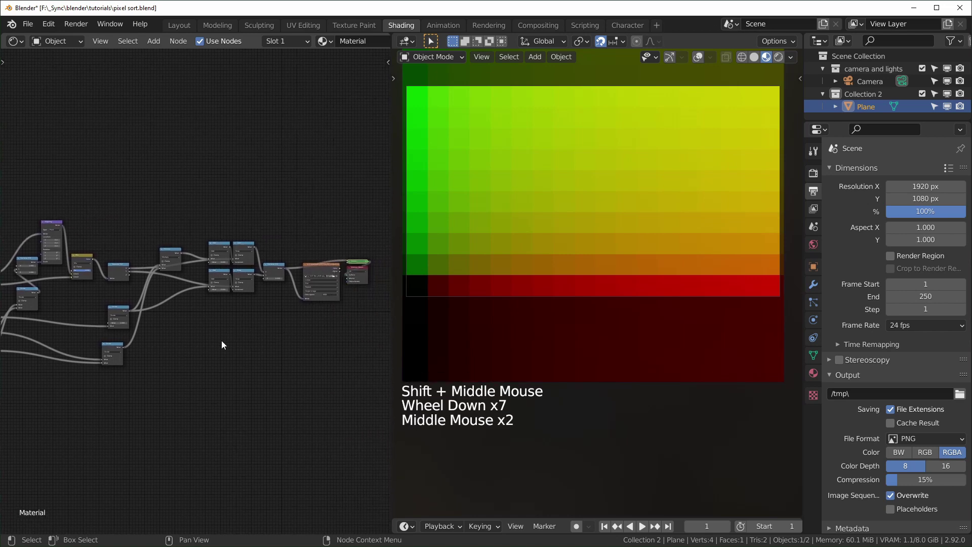
{"action": "middle_click", "coordinate": [235, 360]}
{"action": "scroll", "scroll_direction": "up", "scroll_amount": 3}
{"action": "middle_click", "coordinate": [334, 317]}
{"action": "right_click", "coordinate": [334, 317]}
{"action": "left_click", "coordinate": [334, 317]}
{"action": "scroll", "scroll_direction": "down", "scroll_amount": 3}
{"action": "middle_click", "coordinate": [338, 314]}
{"action": "scroll", "scroll_direction": "down", "scroll_amount": 3}
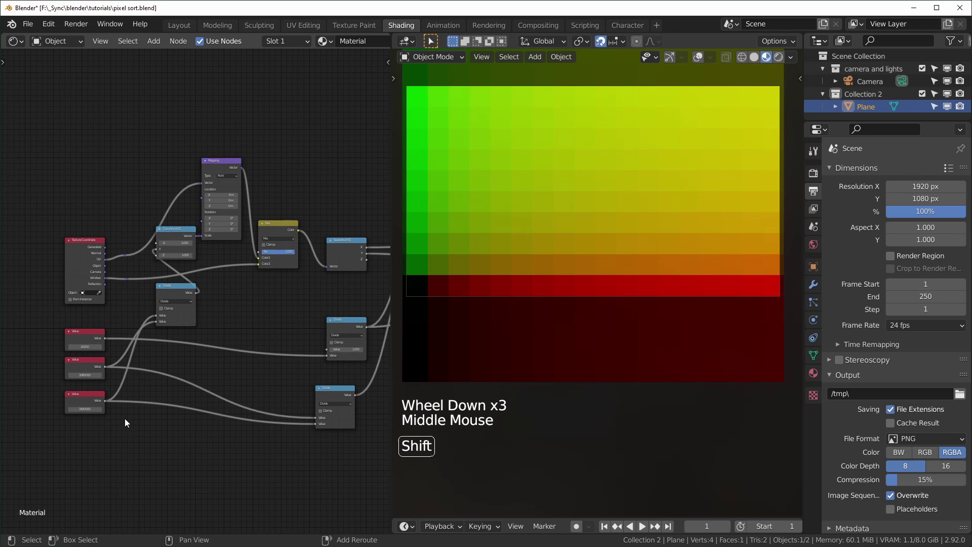
{"action": "scroll", "scroll_direction": "up", "scroll_amount": 3}
{"action": "middle_click", "coordinate": [134, 434]}
{"action": "right_click", "coordinate": [121, 466]}
{"action": "key", "text": "g"}
{"action": "key", "text": "ctrl+z"}
{"action": "key", "text": "ctrl+z"}
{"action": "right_click", "coordinate": [135, 464]}
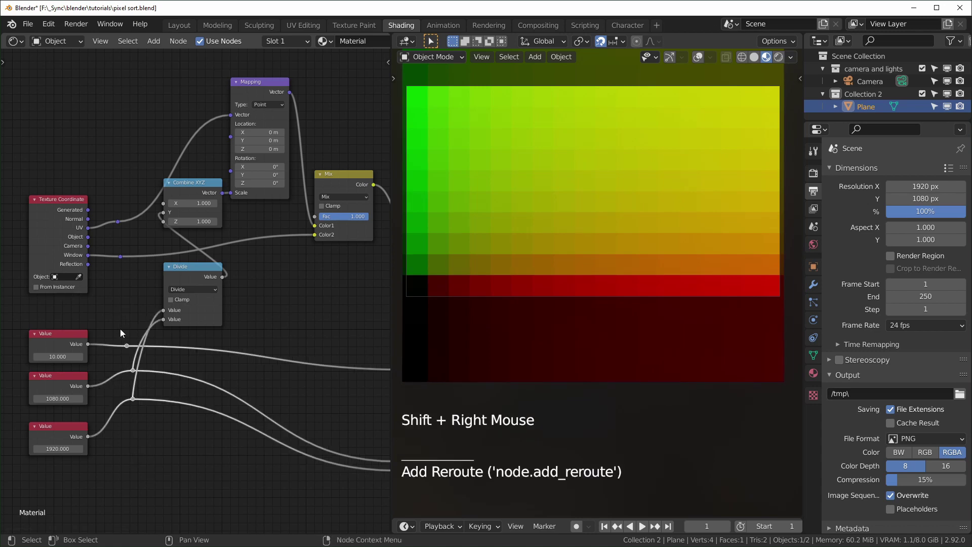
{"action": "scroll", "scroll_direction": "down", "scroll_amount": 3}
{"action": "middle_click", "coordinate": [273, 406]}
{"action": "middle_click", "coordinate": [232, 370]}
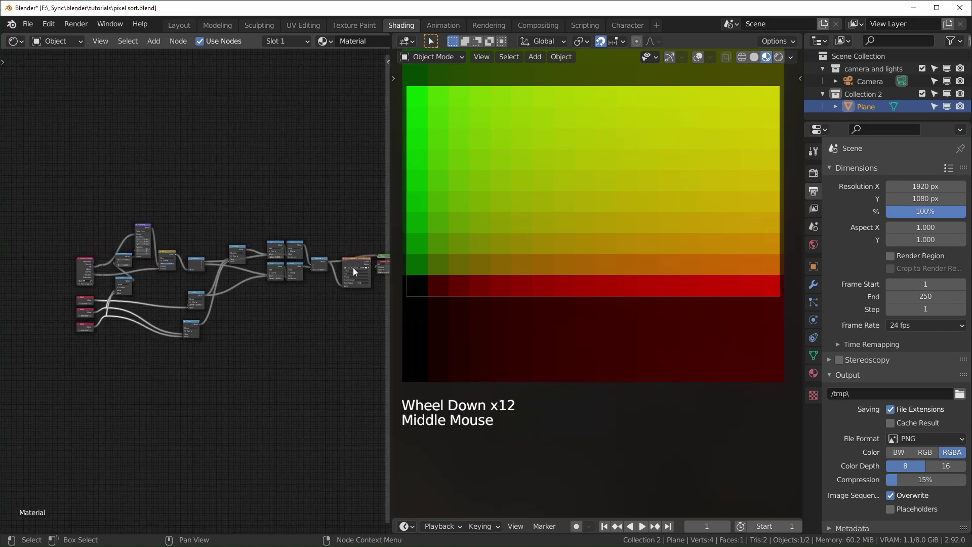
Box-select every pixel-sort node and collapse them into one node group
{"action": "left_click", "coordinate": [336, 183]}
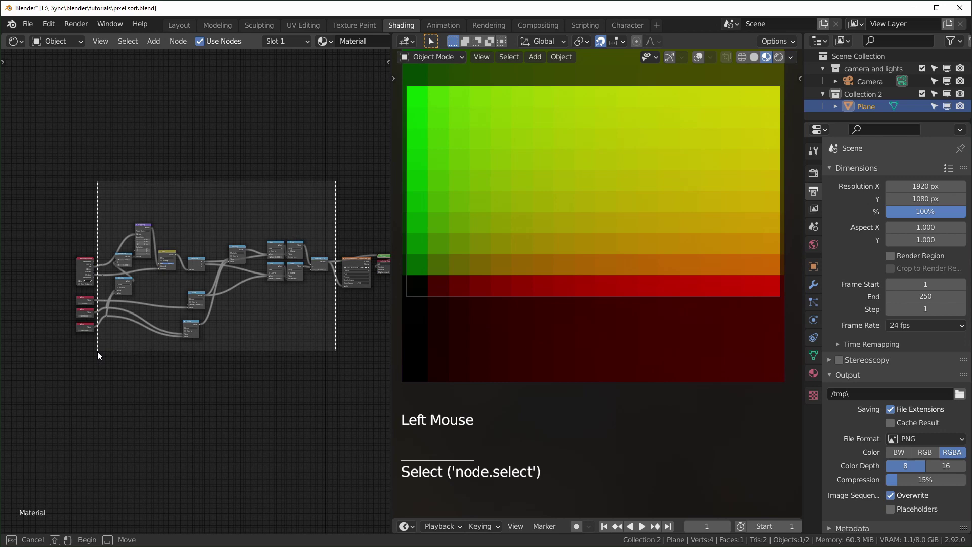
{"action": "scroll", "scroll_direction": "up", "scroll_amount": 3}
{"action": "middle_click", "coordinate": [77, 343]}
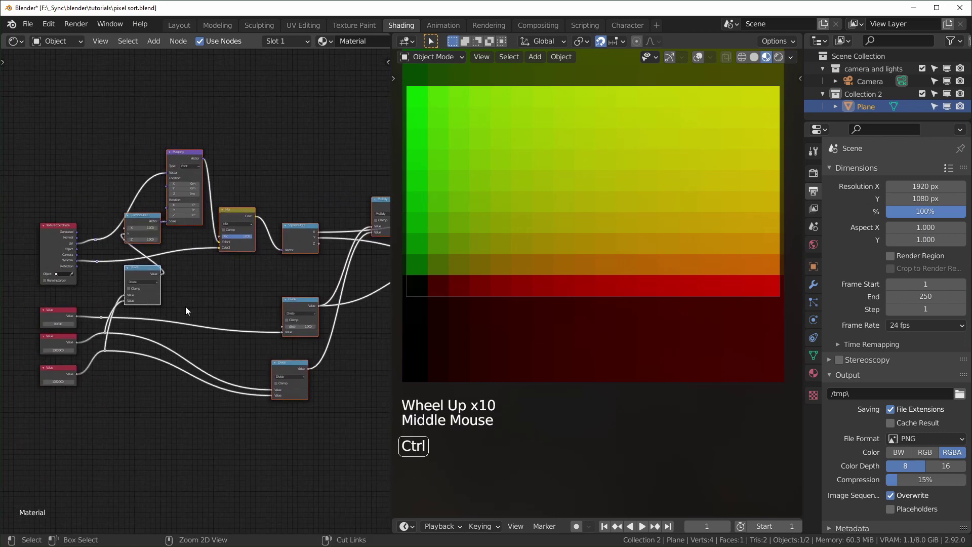
{"action": "key", "text": "ctrl+g"}
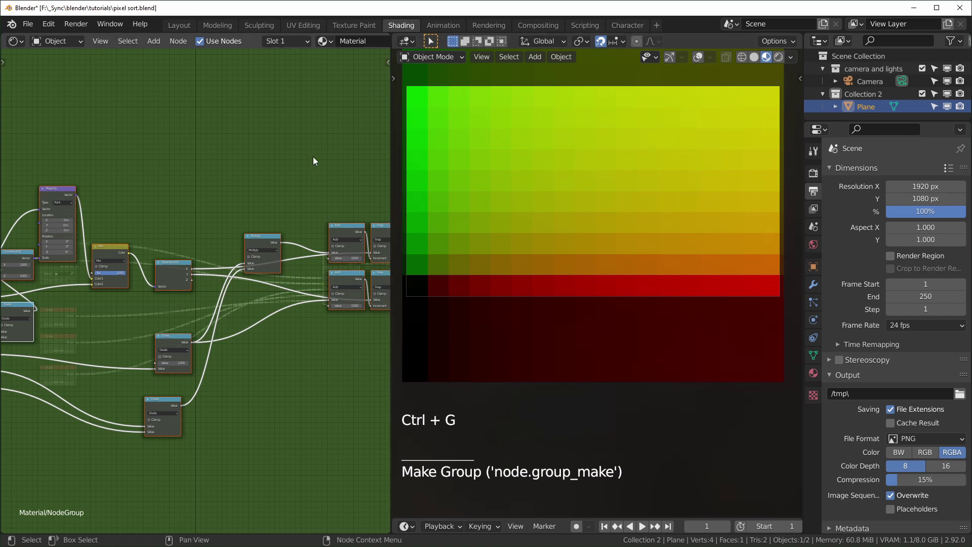
Exit the group and frame the single NodeGroup with its Vector, Color2 and Value inputs
{"action": "key", "text": "Tab"}
{"action": "key", "text": "Tab"}
{"action": "scroll", "scroll_direction": "down", "scroll_amount": 3}
{"action": "left_click", "coordinate": [348, 45]}
{"action": "scroll", "scroll_direction": "down", "scroll_amount": 3}
{"action": "scroll", "scroll_direction": "up", "scroll_amount": 3}
{"action": "middle_click", "coordinate": [273, 319]}
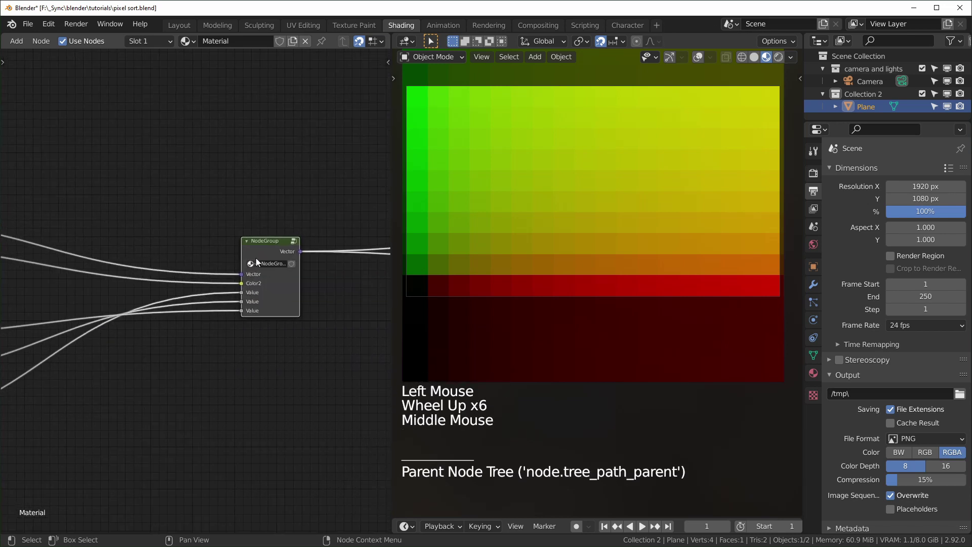
{"action": "middle_click", "coordinate": [291, 321]}
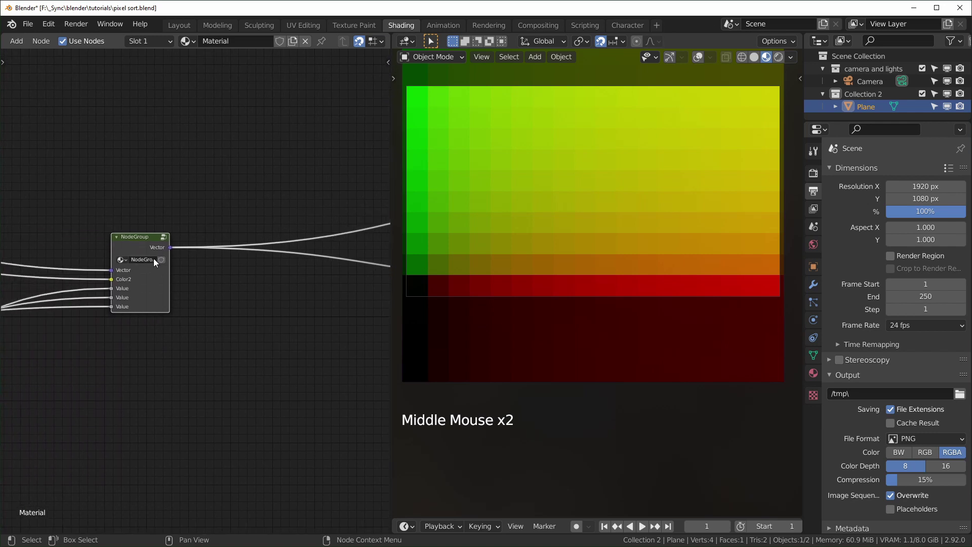
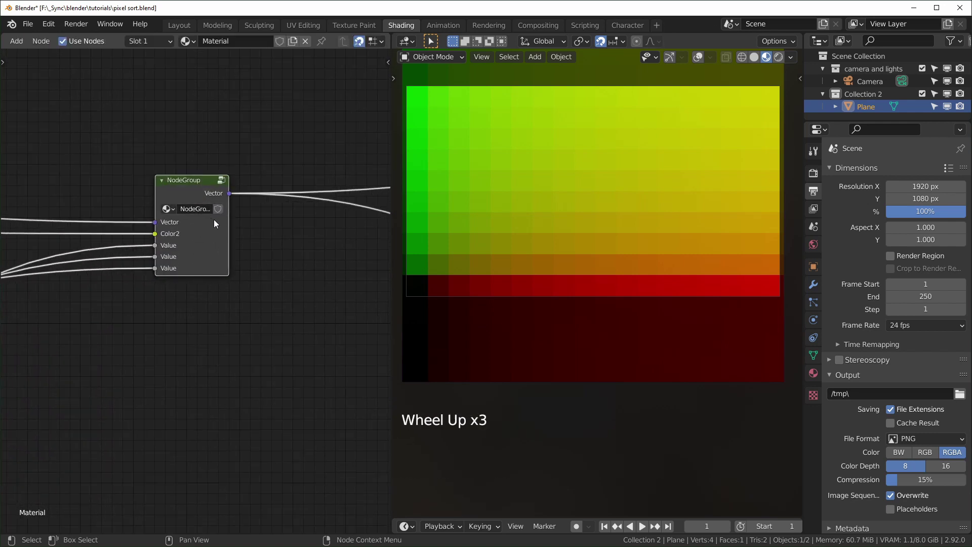
Enter the NodeGroup in a maximized editor to reach its Group Input sockets
{"action": "middle_click", "coordinate": [575, 212]}
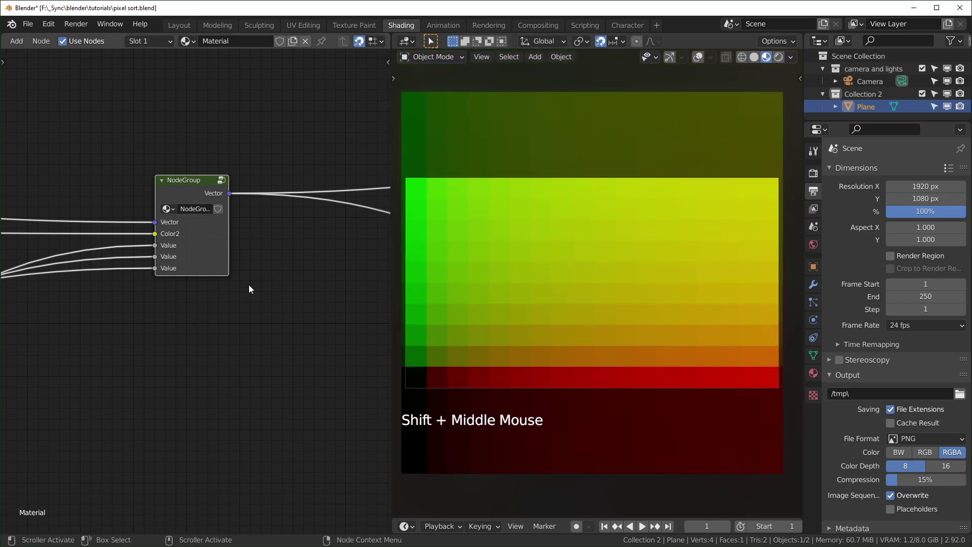
{"action": "left_click", "coordinate": [193, 189]}
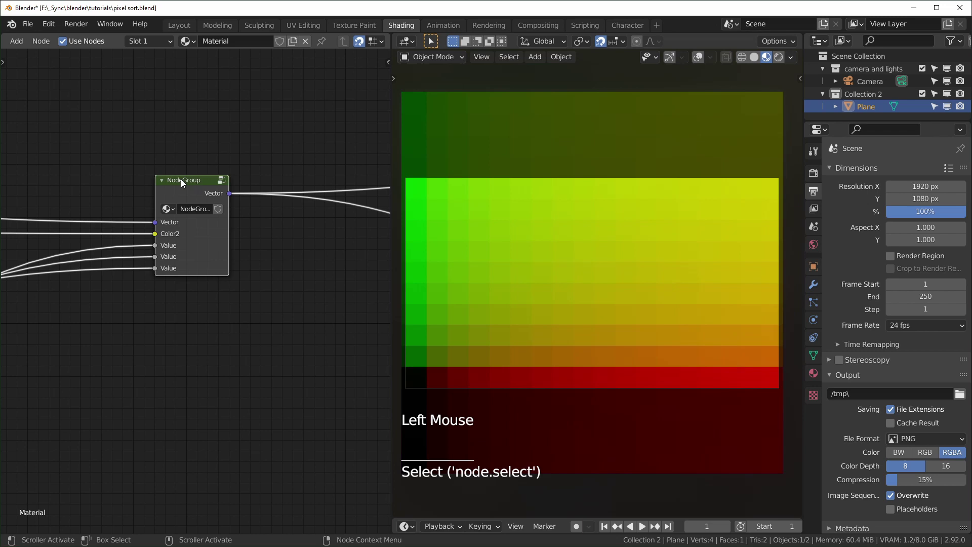
{"action": "key", "text": "Tab"}
{"action": "scroll", "scroll_direction": "down", "scroll_amount": 3}
{"action": "middle_click", "coordinate": [153, 311]}
{"action": "scroll", "scroll_direction": "up", "scroll_amount": 3}
Name the inputs uv, window, switch, resolution, height, width, add x snap and y snap, and return
{"action": "left_click", "coordinate": [45, 265]}
{"action": "middle_click", "coordinate": [52, 346]}
{"action": "key", "text": "n"}
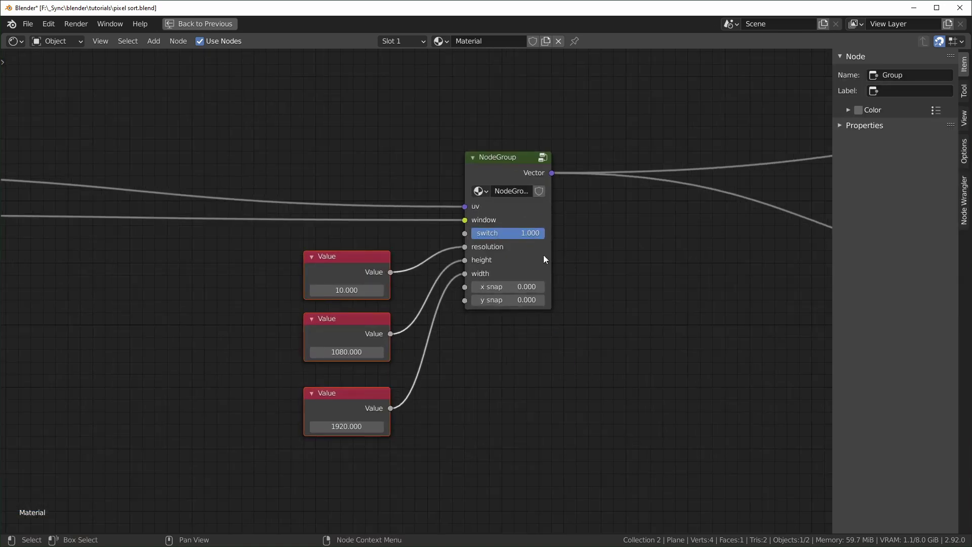
{"action": "key", "text": "ctrl+space"}
{"action": "scroll", "scroll_direction": "down", "scroll_amount": 3}
Add a Noise Texture on Window coordinates, multiplied by 0.2 into y snap, with resolution 64
{"action": "key", "text": "n"}
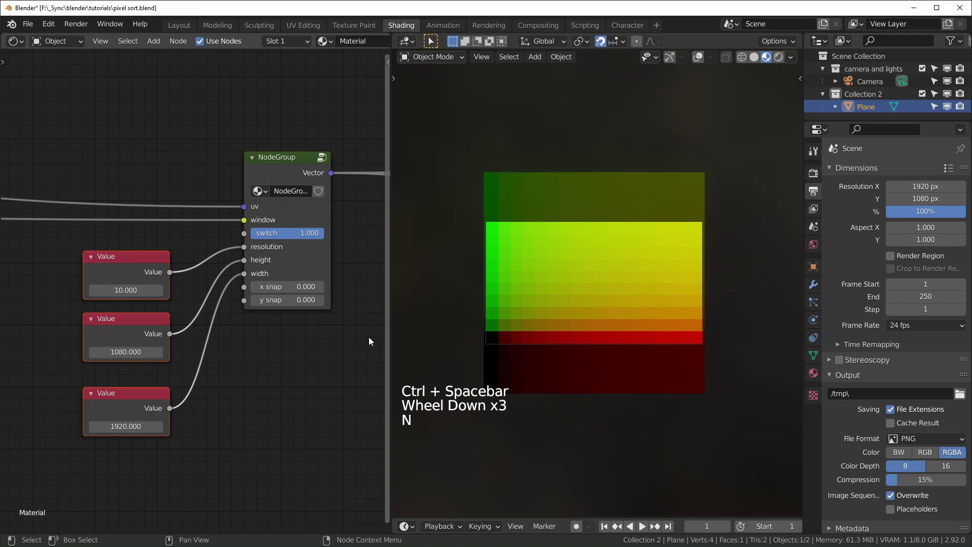
{"action": "scroll", "scroll_direction": "down", "scroll_amount": 3}
{"action": "middle_click", "coordinate": [313, 346]}
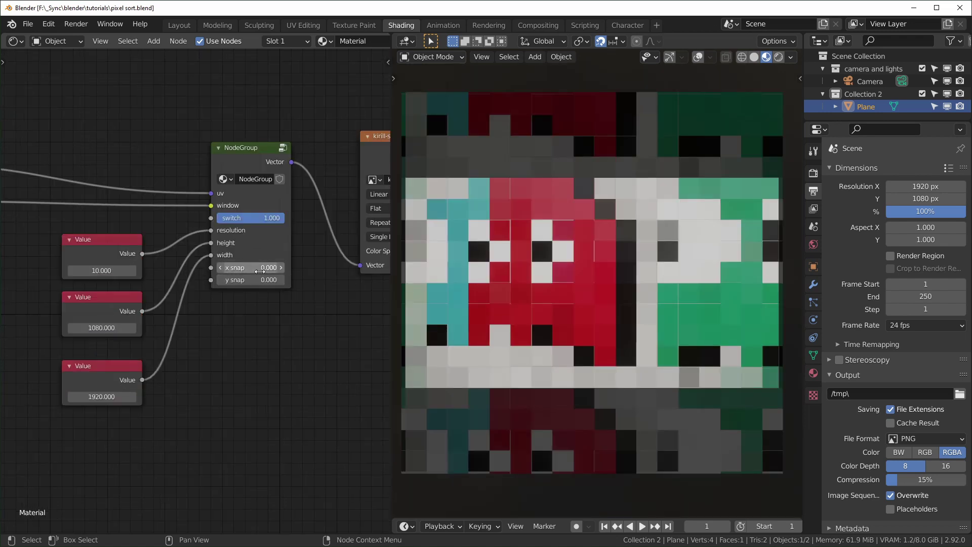
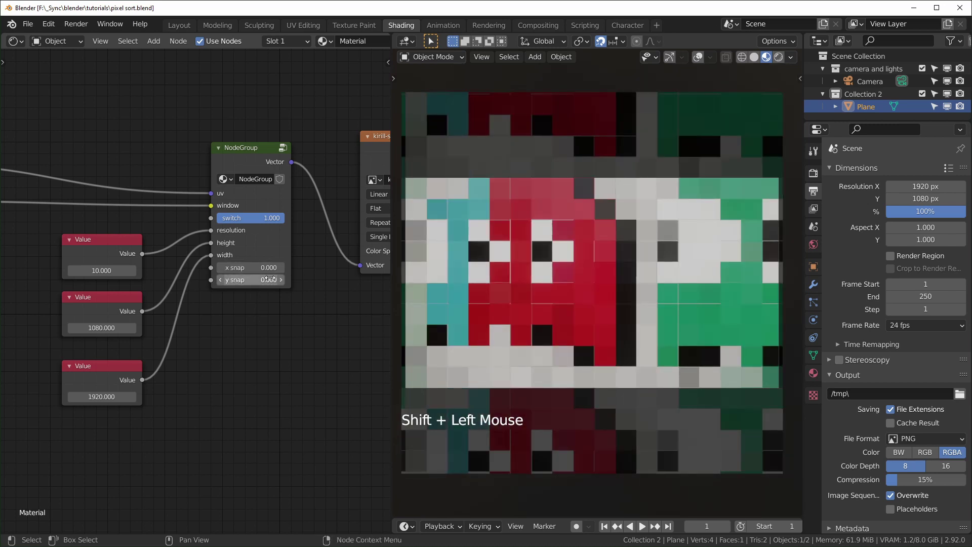
{"action": "left_click", "coordinate": [266, 393]}
{"action": "key", "text": "shift+a"}
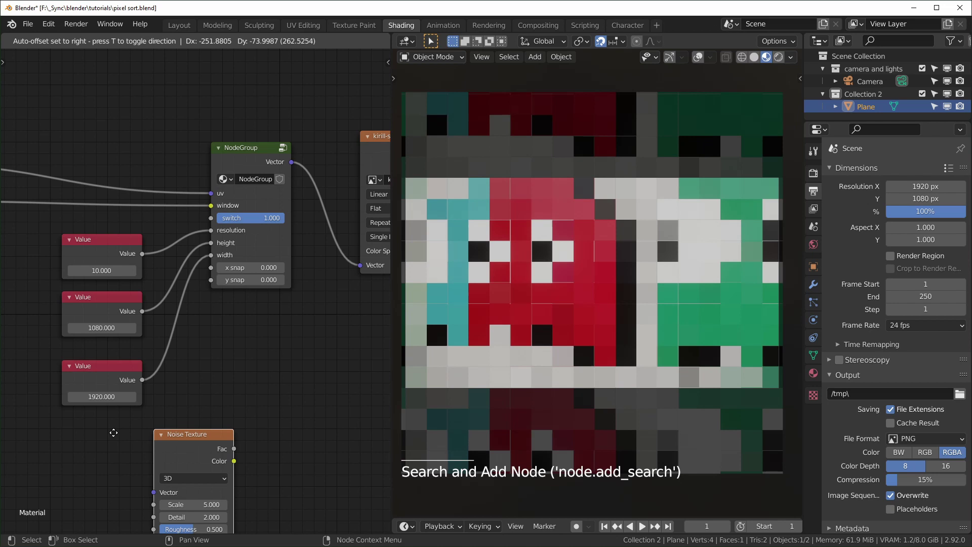
{"action": "left_click", "coordinate": [154, 333]}
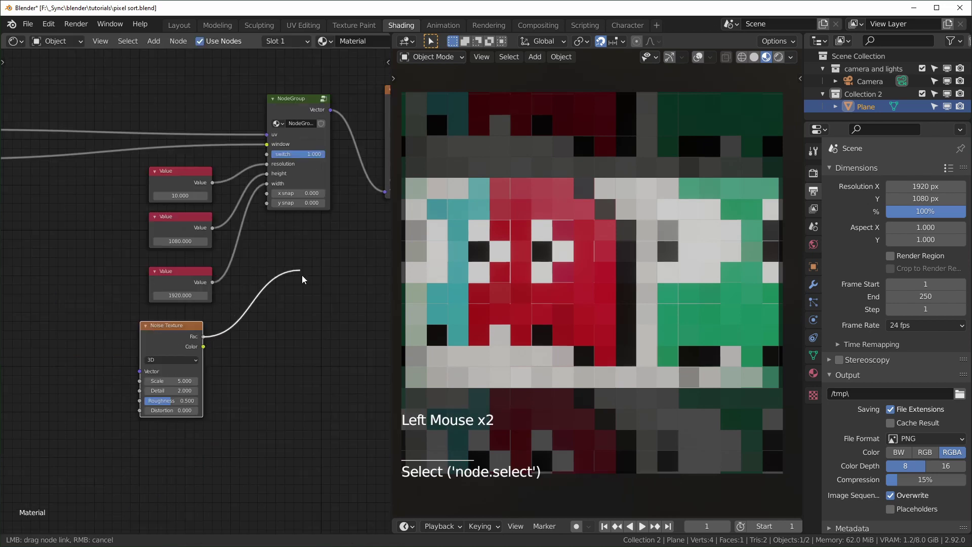
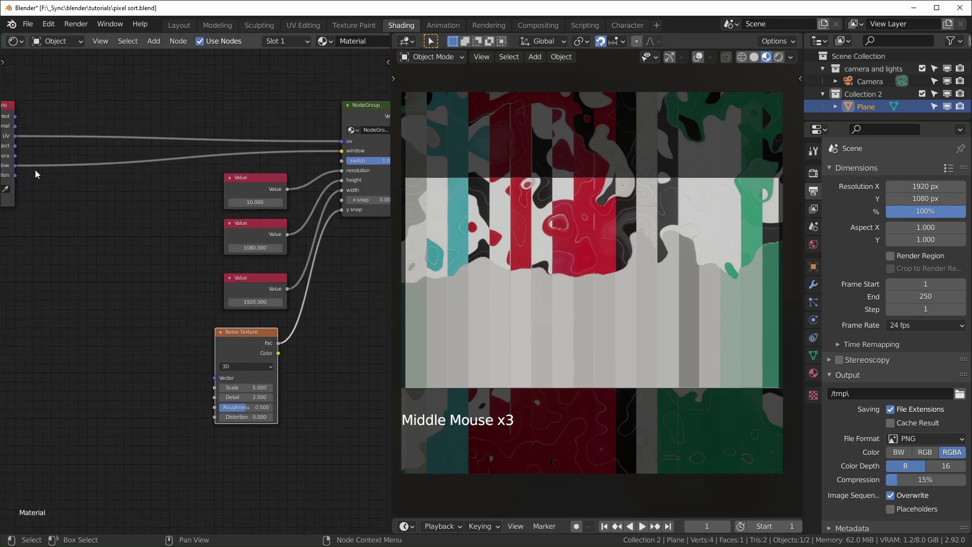
{"action": "left_click", "coordinate": [19, 168]}
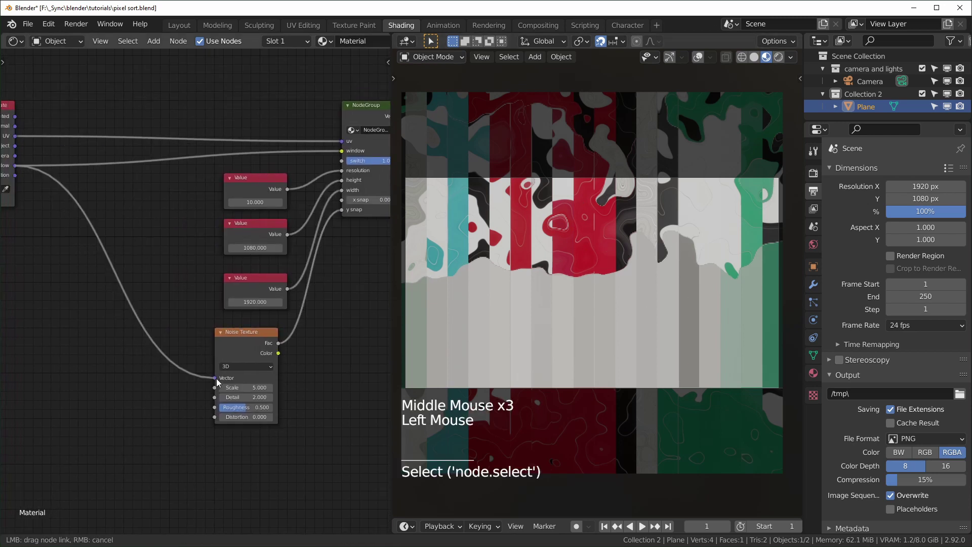
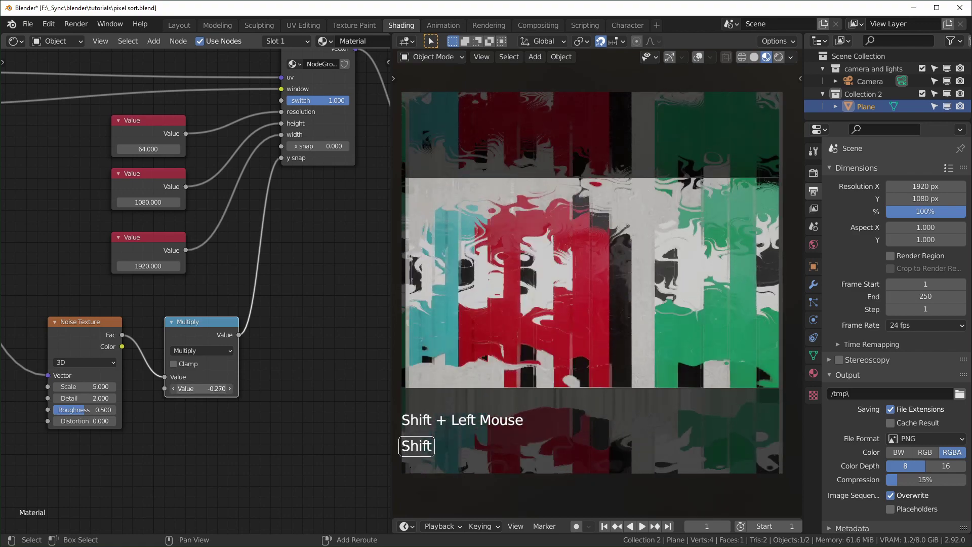
{"action": "scroll", "scroll_direction": "up", "scroll_amount": 3}
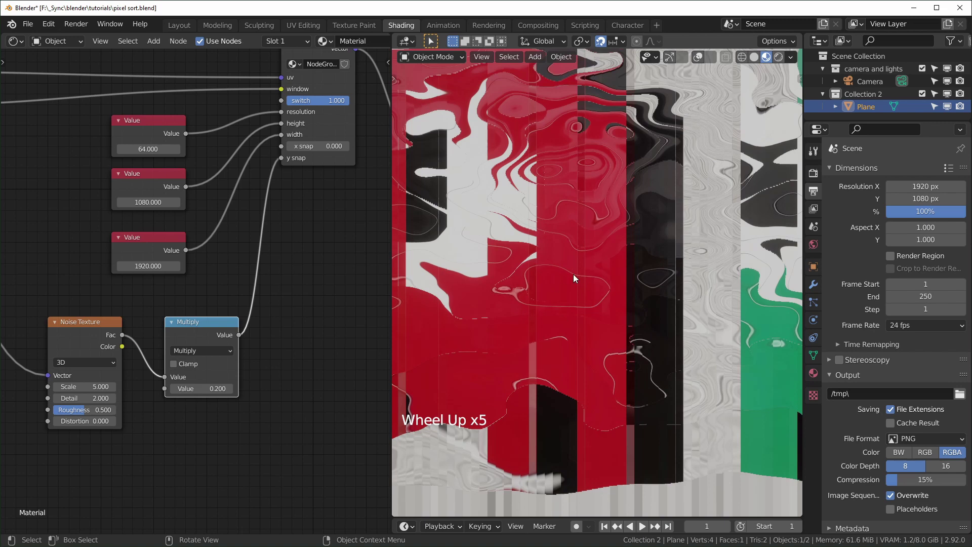
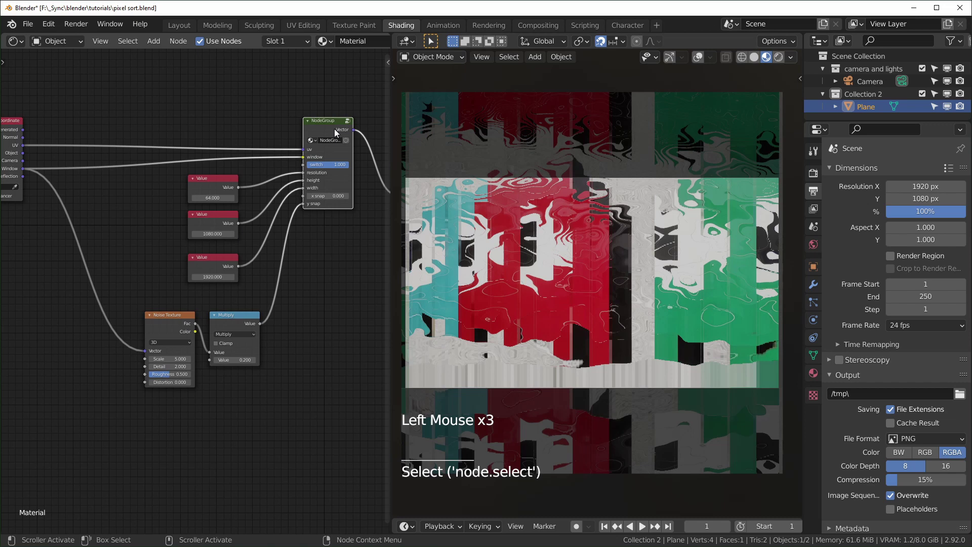
Duplicate the NodeGroup beside the Noise Texture and wire Window, 64, 1080 and 1920 into it
{"action": "key", "text": "shift+d"}
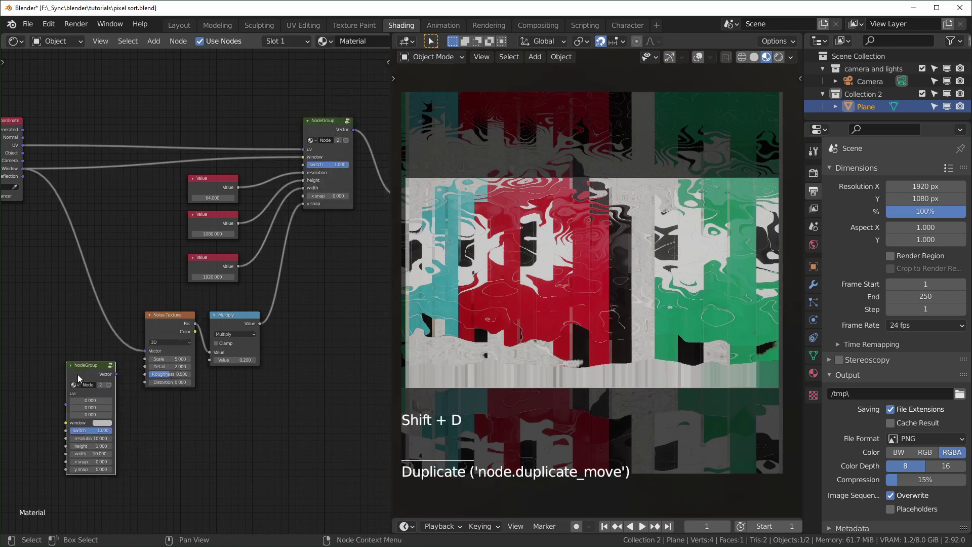
{"action": "left_click", "coordinate": [90, 374]}
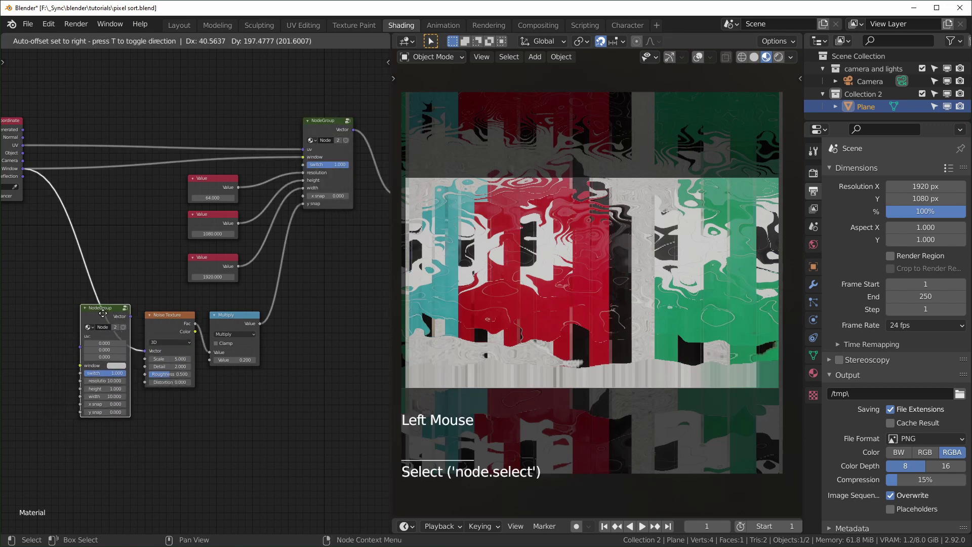
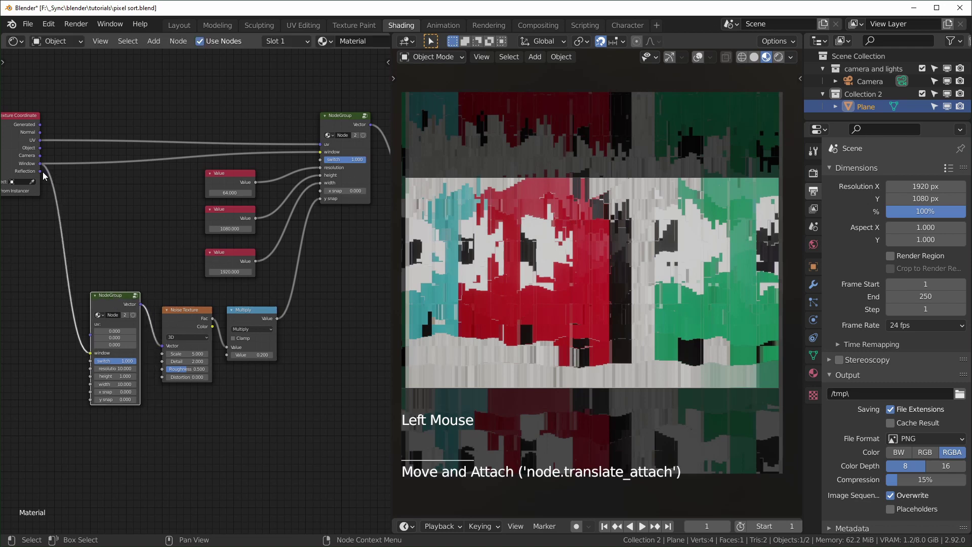
{"action": "left_click", "coordinate": [41, 142]}
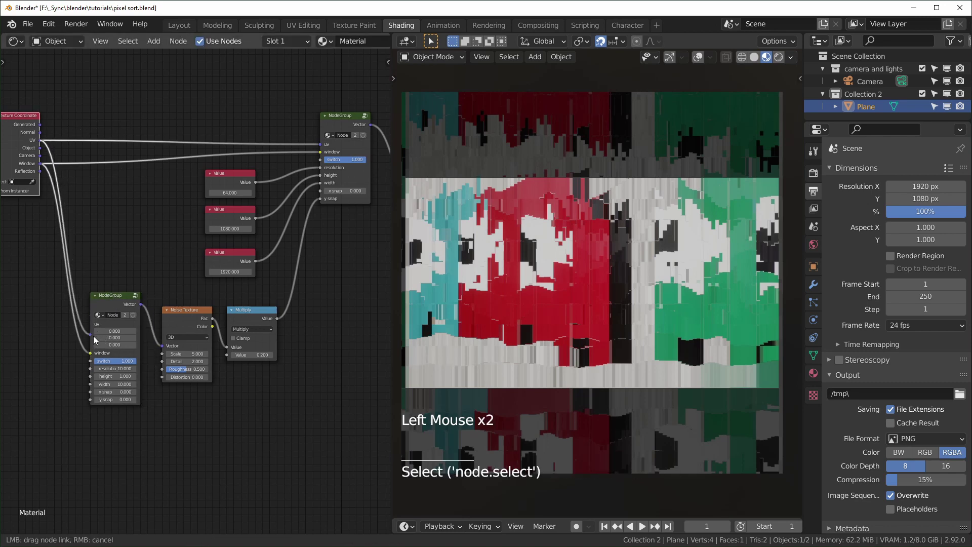
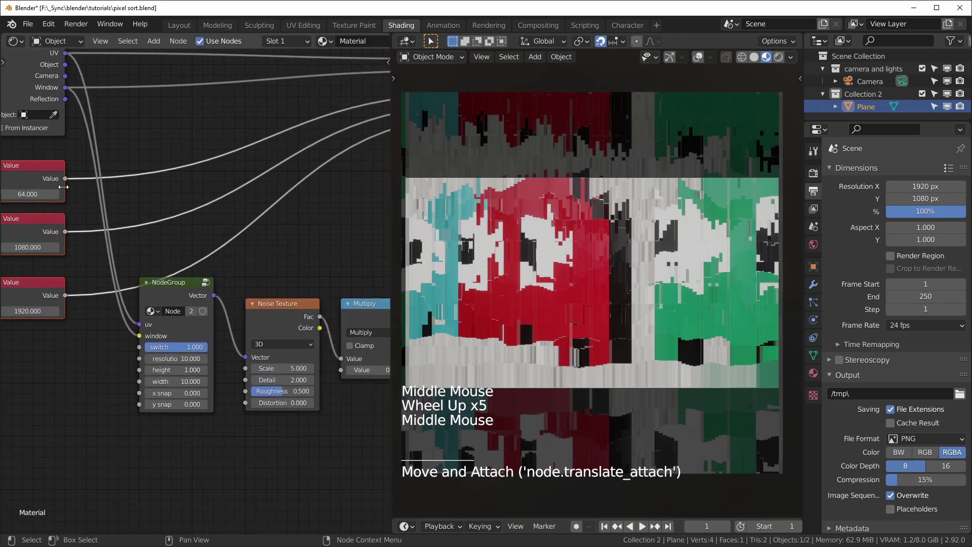
{"action": "left_click", "coordinate": [66, 179]}
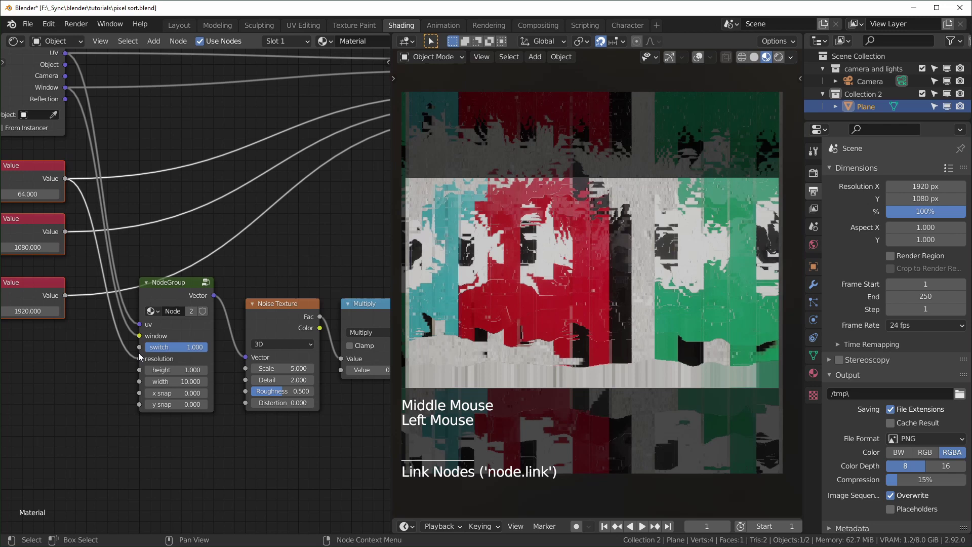
{"action": "left_click", "coordinate": [68, 232]}
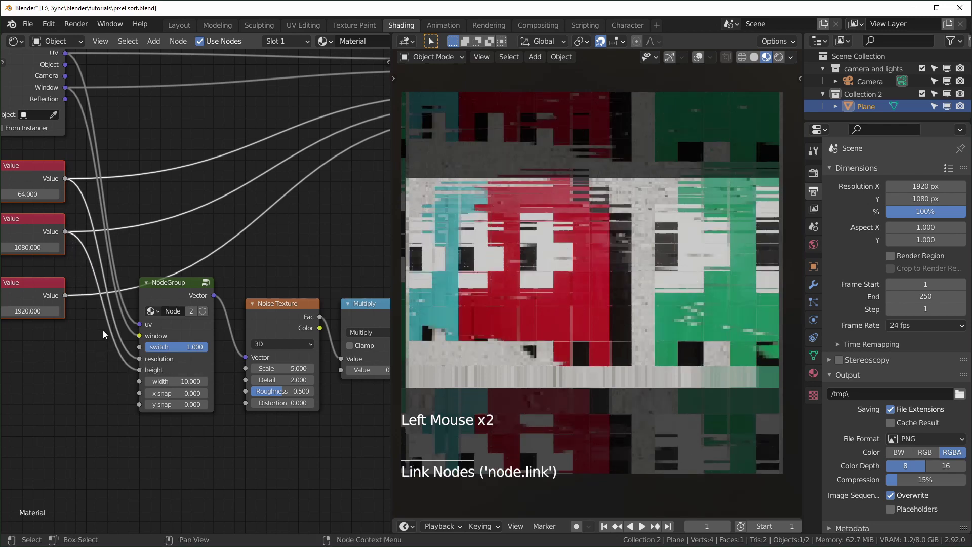
{"action": "left_click", "coordinate": [65, 296]}
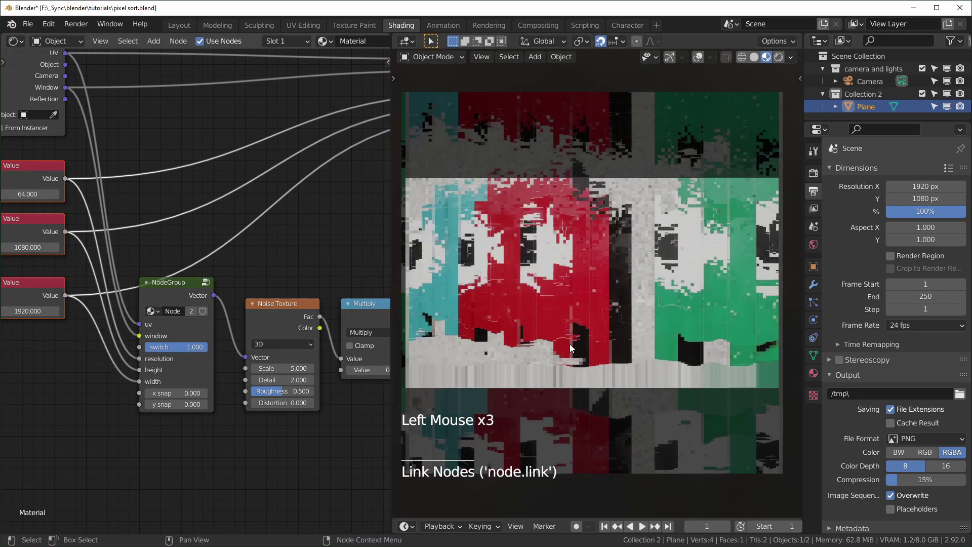
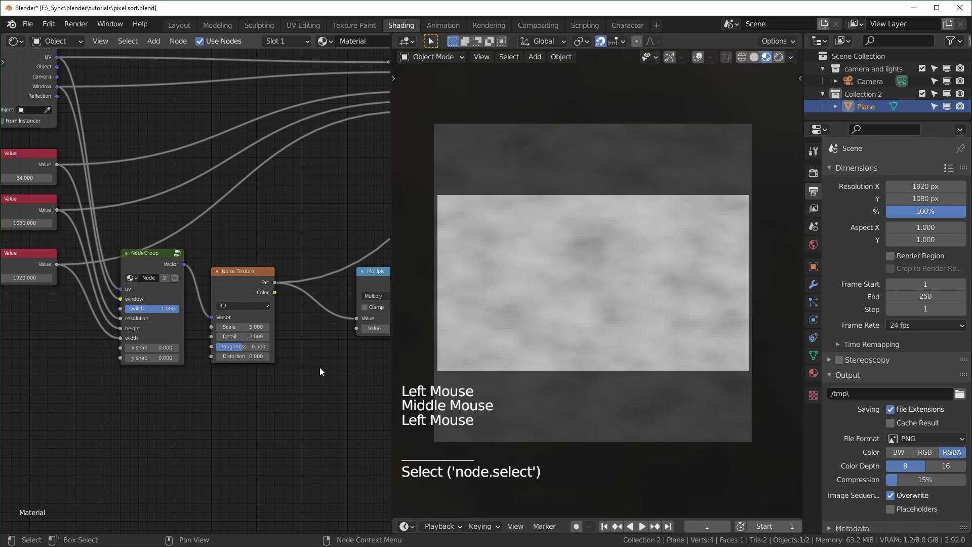
Insert a Map Range node with From Min 0.5 between Noise Texture and Multiply and preview it
{"action": "key", "text": "shift+a"}
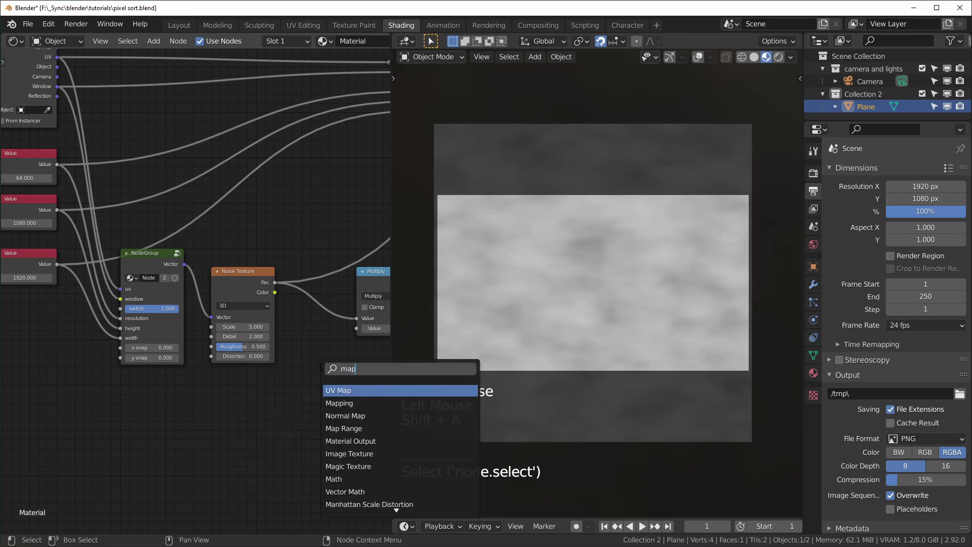
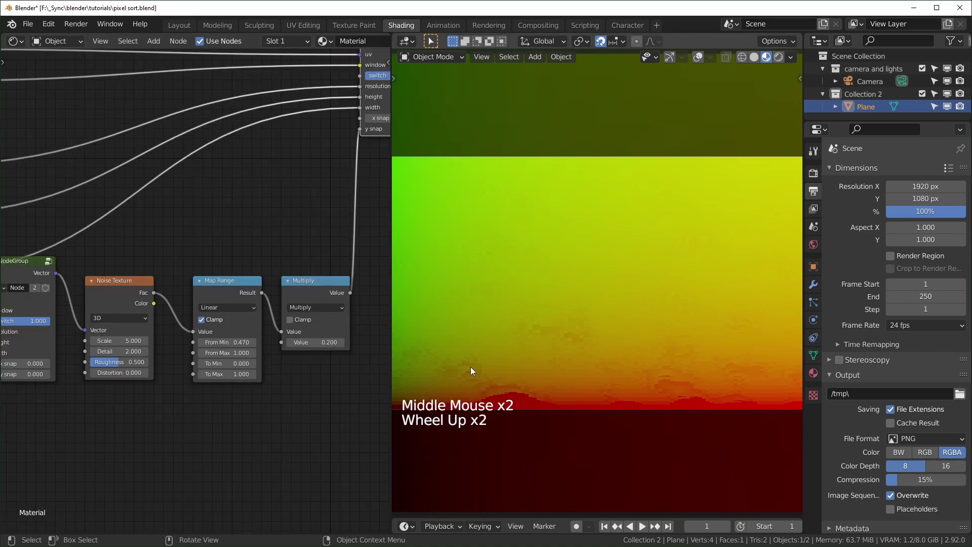
{"action": "scroll", "scroll_direction": "up", "scroll_amount": 3}
{"action": "scroll", "scroll_direction": "down", "scroll_amount": 3}
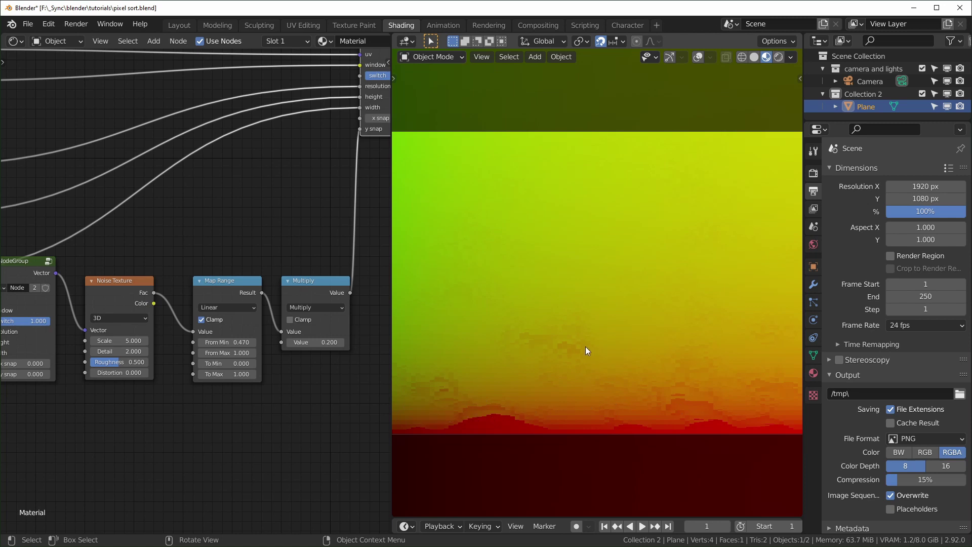
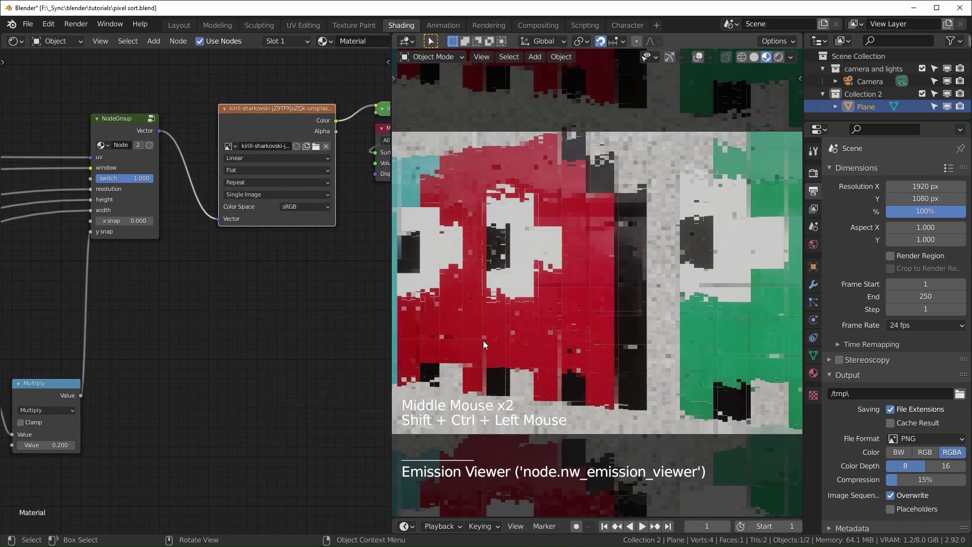
{"action": "scroll", "scroll_direction": "down", "scroll_amount": 3}
{"action": "scroll", "scroll_direction": "up", "scroll_amount": 3}
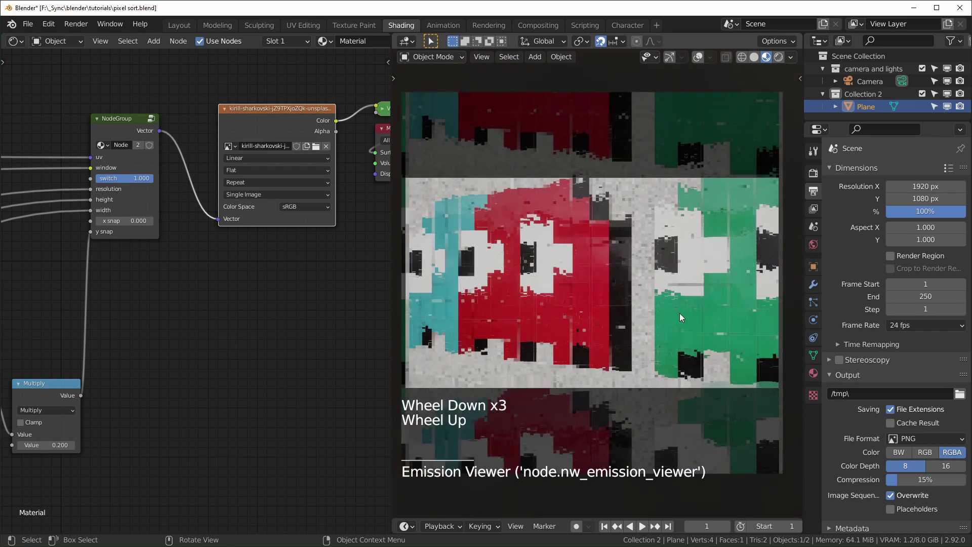
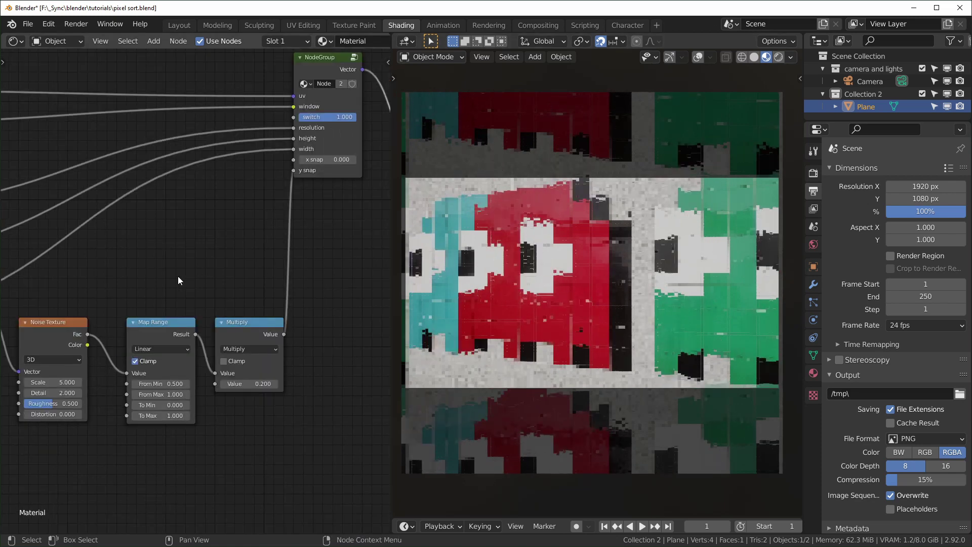
{"action": "left_click", "coordinate": [171, 327]}
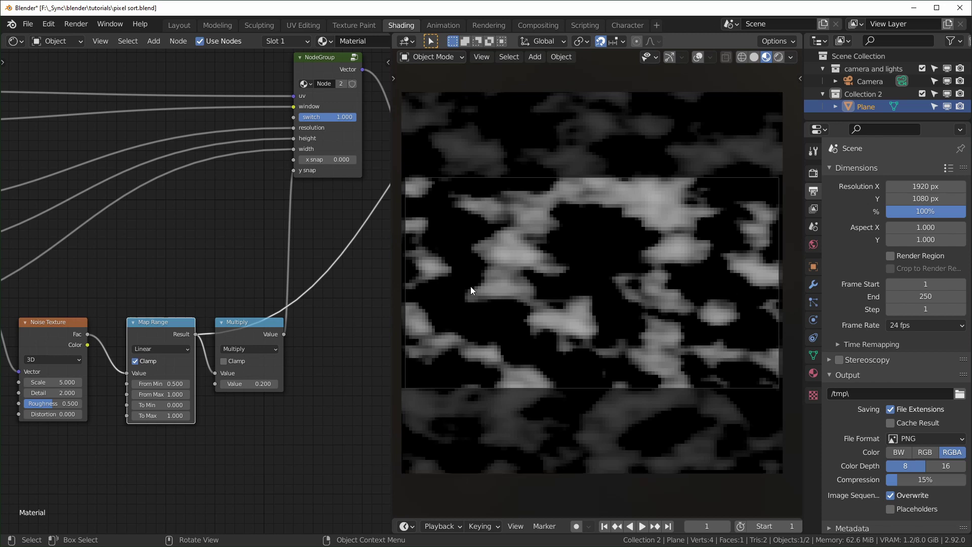
{"action": "middle_click", "coordinate": [225, 414]}
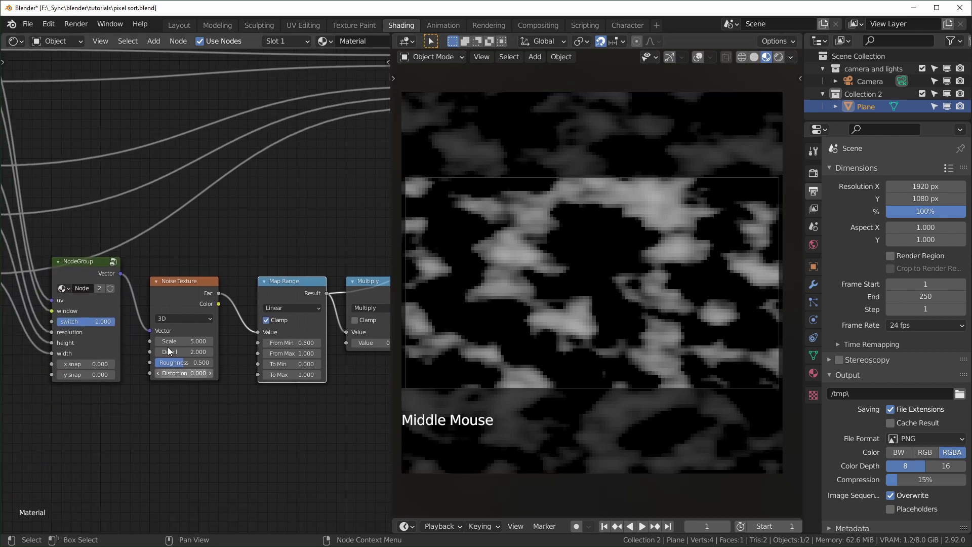
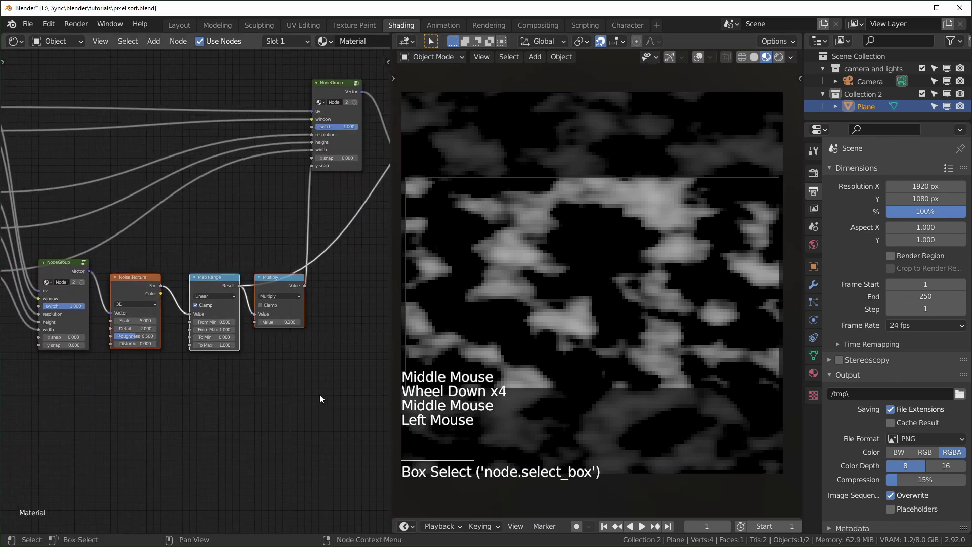
Add a Separate XYZ node in front of the Noise Texture
{"action": "key", "text": "g"}
{"action": "scroll", "scroll_direction": "up", "scroll_amount": 3}
{"action": "left_click", "coordinate": [190, 451]}
{"action": "key", "text": "shift+a"}
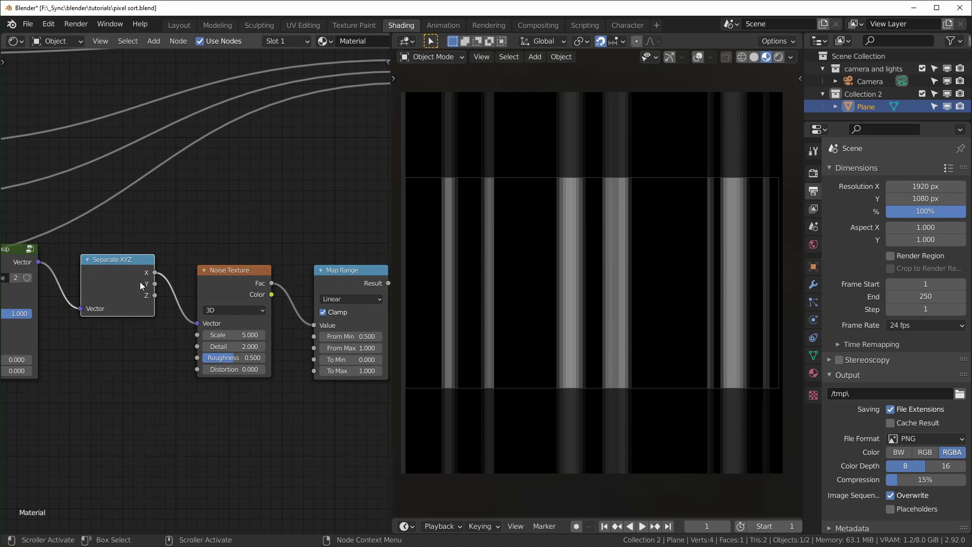
Drive the 500-scale noise from the X component and detach Map Range from the chain
{"action": "left_click", "coordinate": [158, 287]}
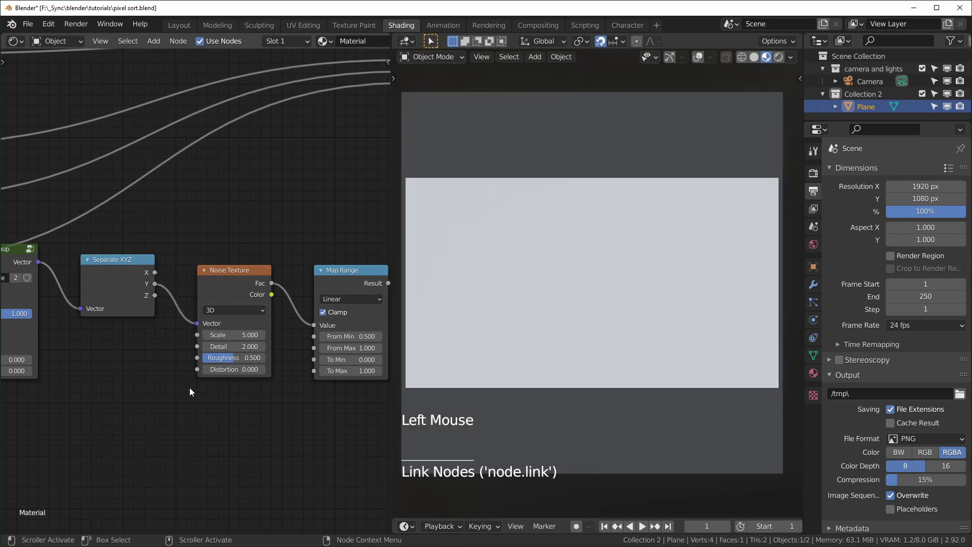
{"action": "left_click", "coordinate": [157, 273]}
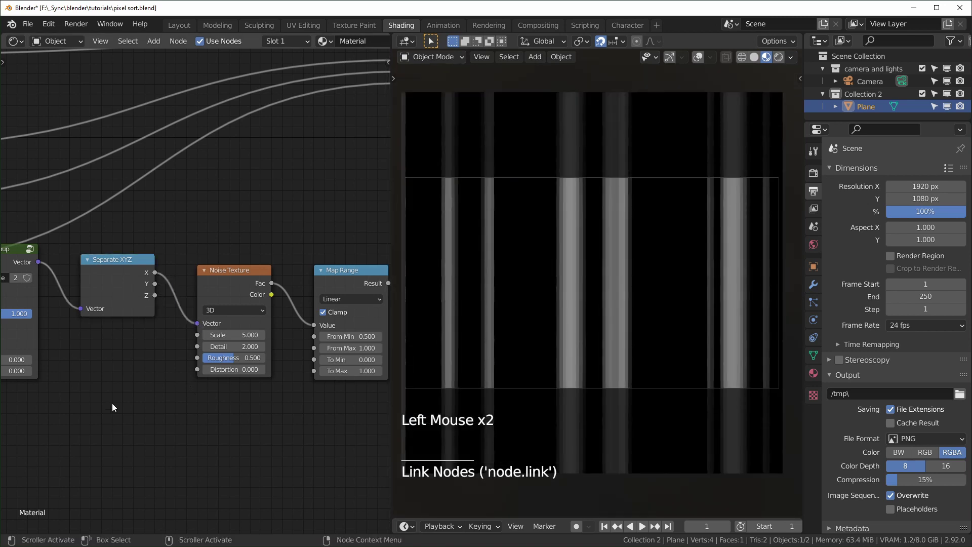
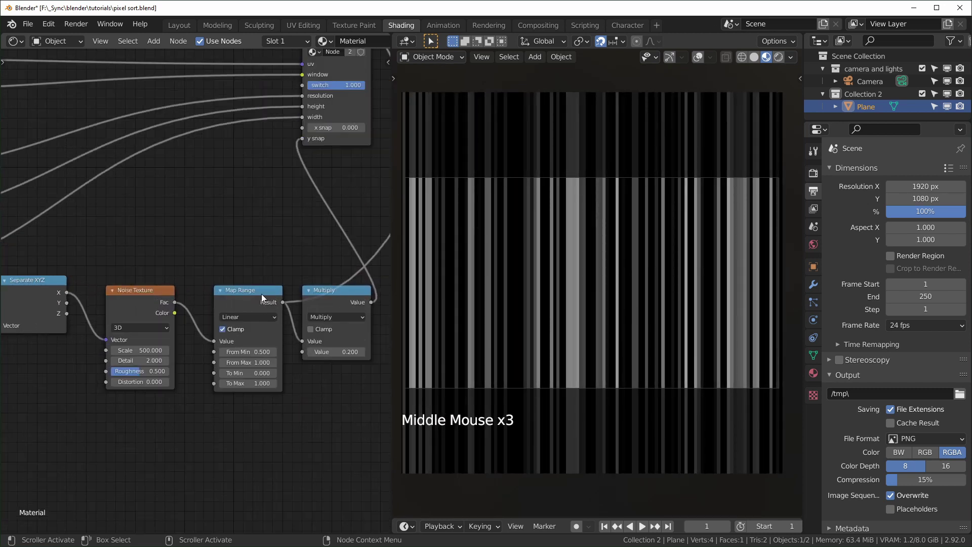
{"action": "left_click", "coordinate": [246, 294]}
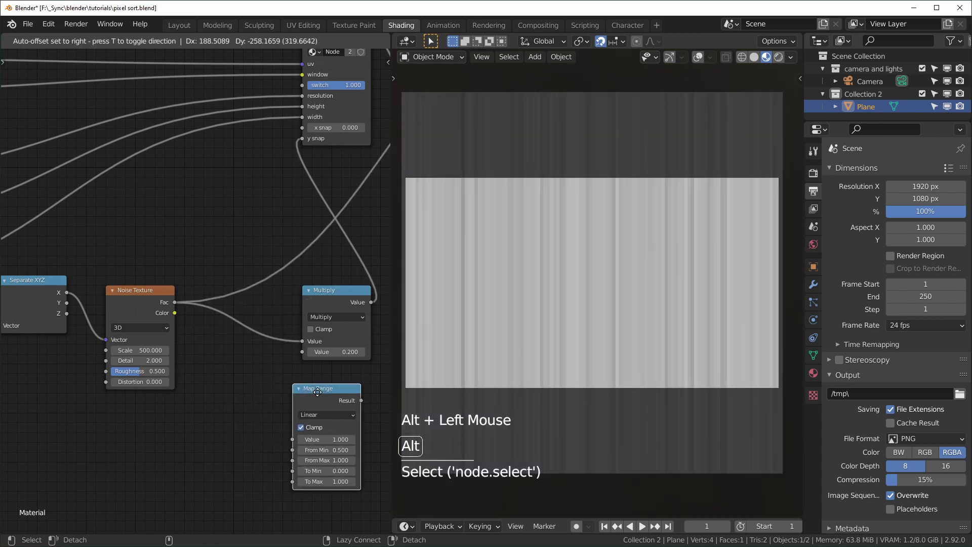
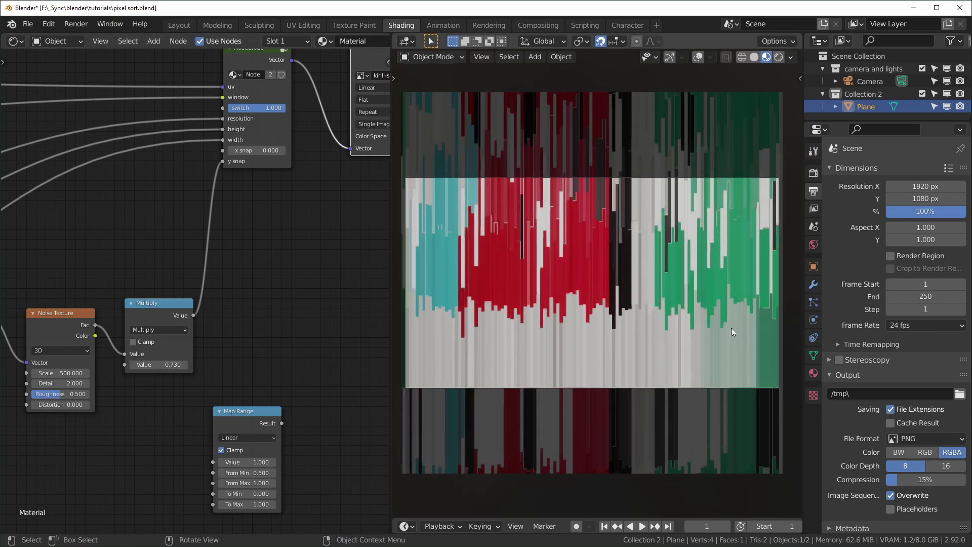
Inspect the hard-edged sorted streaks up close, then move back across the node tree
{"action": "scroll", "scroll_direction": "up", "scroll_amount": 3}
{"action": "middle_click", "coordinate": [623, 258]}
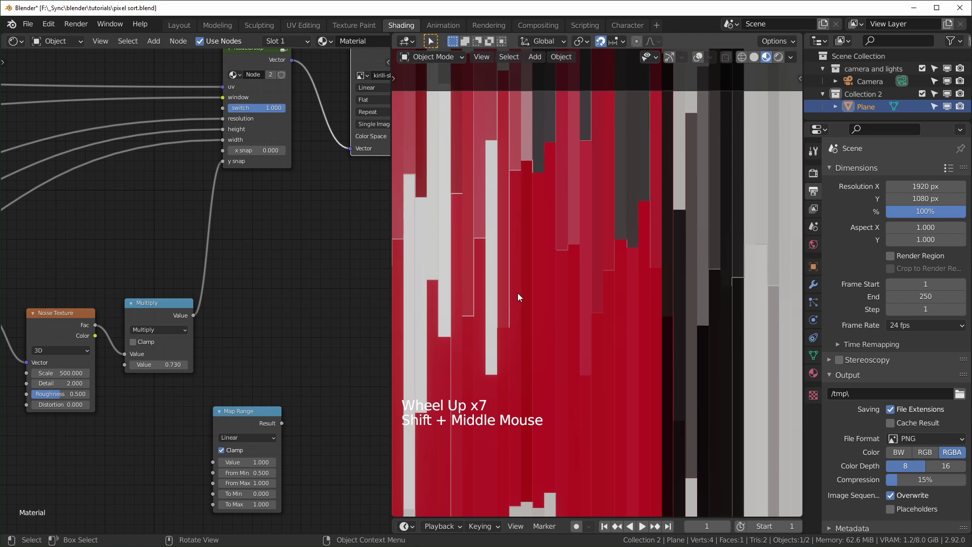
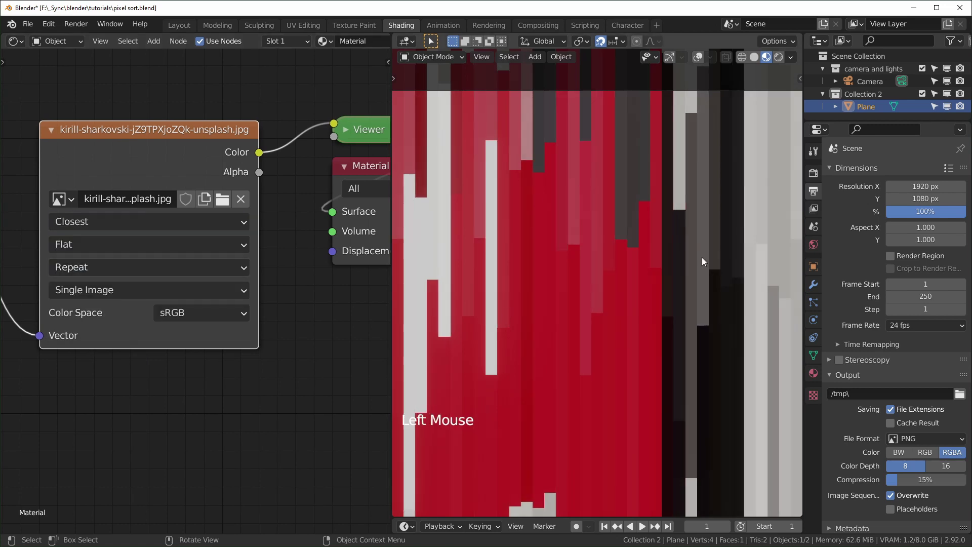
{"action": "scroll", "scroll_direction": "down", "scroll_amount": 3}
{"action": "middle_click", "coordinate": [271, 255]}
{"action": "scroll", "scroll_direction": "up", "scroll_amount": 3}
Pan the node editor back to the pixel-sort node group near the image texture
{"action": "middle_click", "coordinate": [283, 106]}
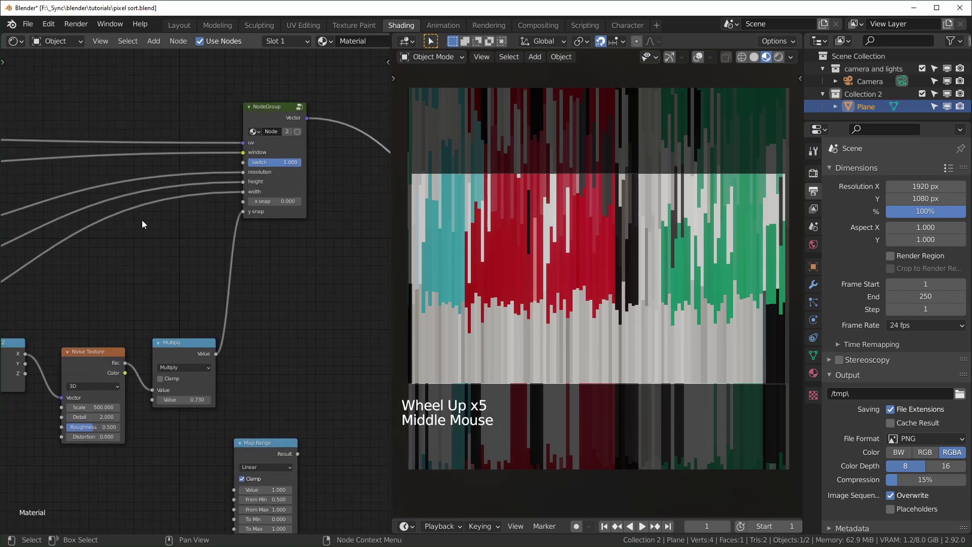
{"action": "middle_click", "coordinate": [80, 265]}
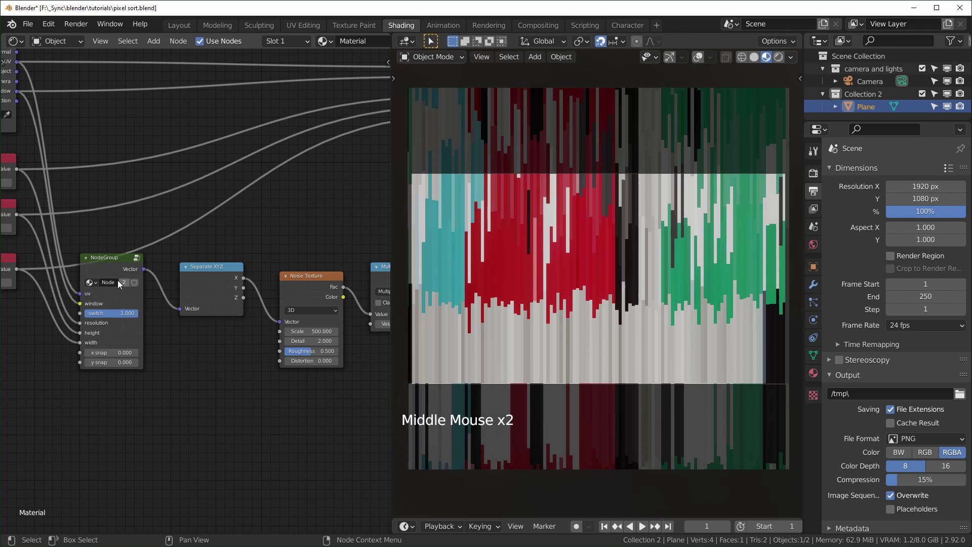
{"action": "scroll", "scroll_direction": "down", "scroll_amount": 3}
{"action": "middle_click", "coordinate": [239, 321]}
{"action": "left_click", "coordinate": [276, 259]}
Add a MixRGB node on the image Vector link with UV in Color1 and the NodeGroup in Color2
{"action": "key", "text": "shift+a"}
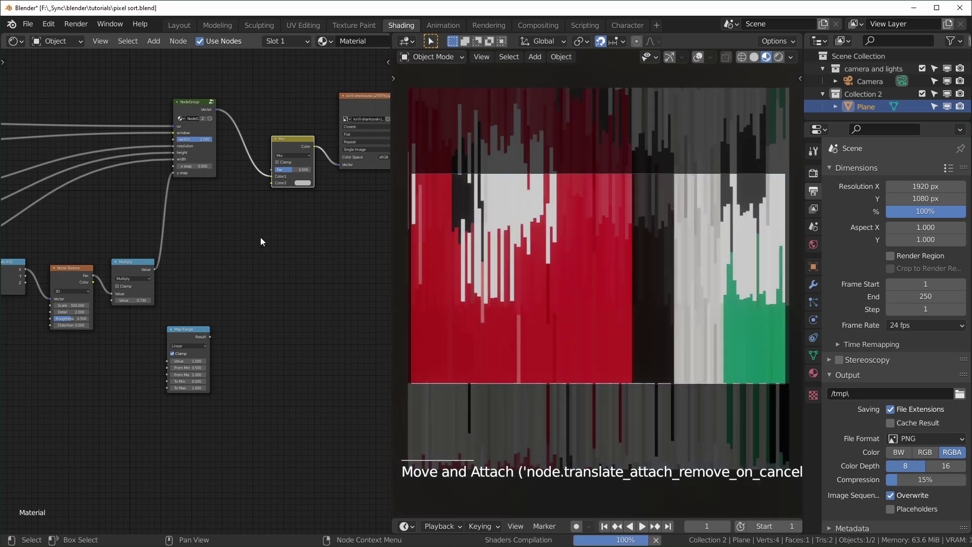
{"action": "left_click", "coordinate": [273, 178]}
{"action": "middle_click", "coordinate": [139, 259]}
{"action": "middle_click", "coordinate": [233, 264]}
{"action": "middle_click", "coordinate": [146, 282]}
{"action": "scroll", "scroll_direction": "down", "scroll_amount": 3}
{"action": "left_click", "coordinate": [48, 287]}
Set the Mix factor to about 0.36 so the sorting is partly blended in
{"action": "scroll", "scroll_direction": "up", "scroll_amount": 3}
{"action": "middle_click", "coordinate": [318, 246]}
{"action": "scroll", "scroll_direction": "up", "scroll_amount": 3}
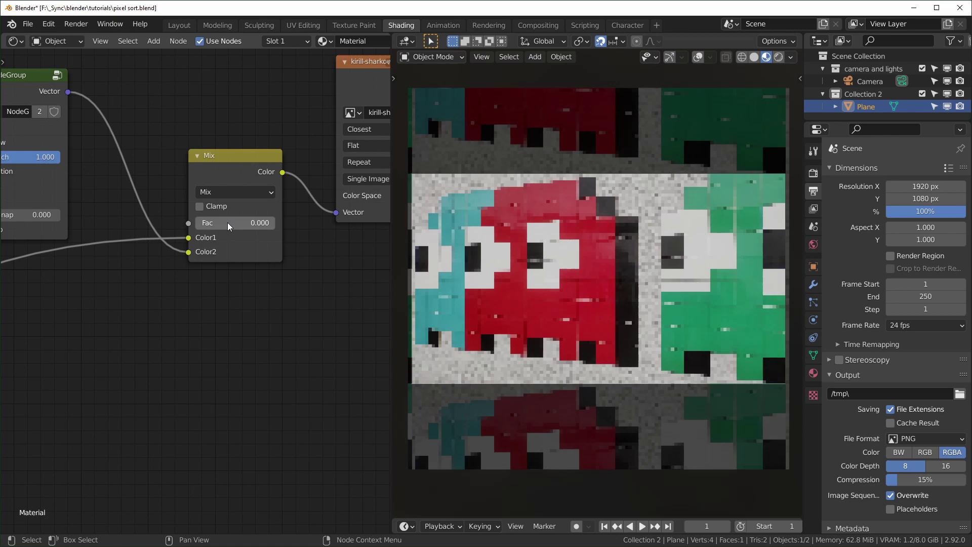
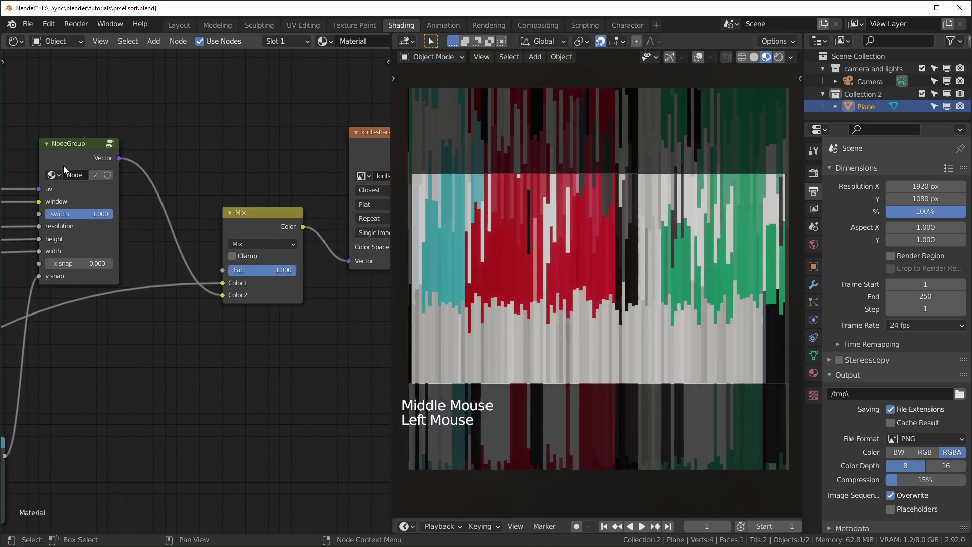
{"action": "left_click", "coordinate": [292, 273]}
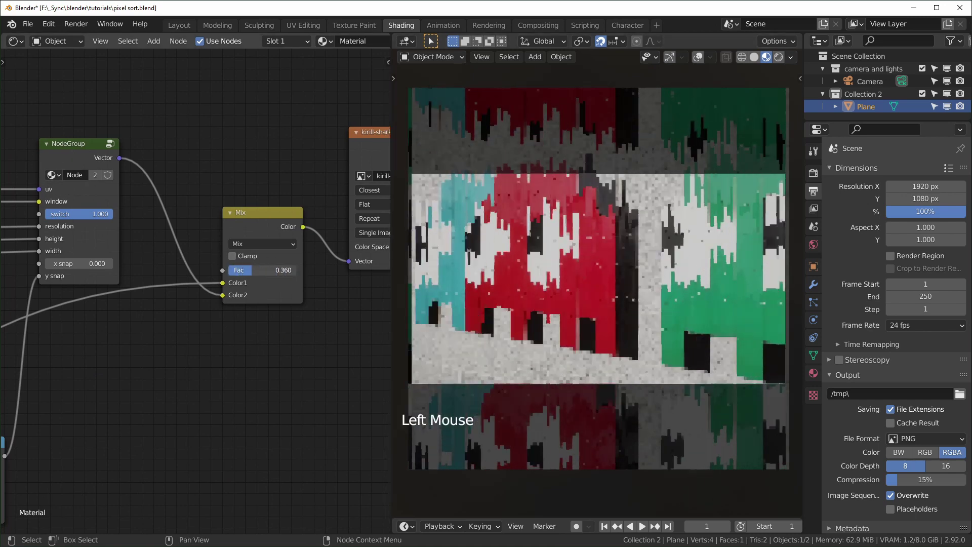
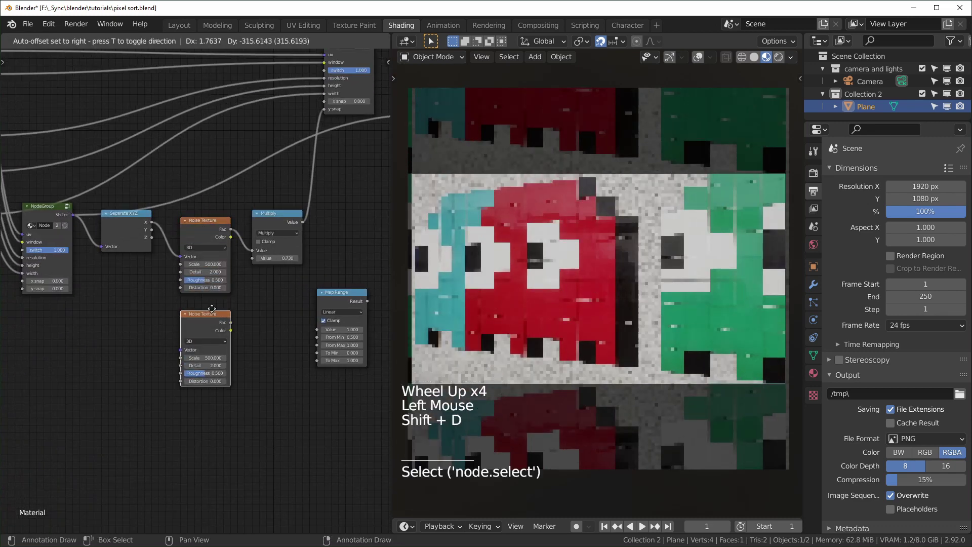
Place a second Noise Texture with coordinates, feed its Fac through a Map Range node and preview it
{"action": "left_click", "coordinate": [73, 218]}
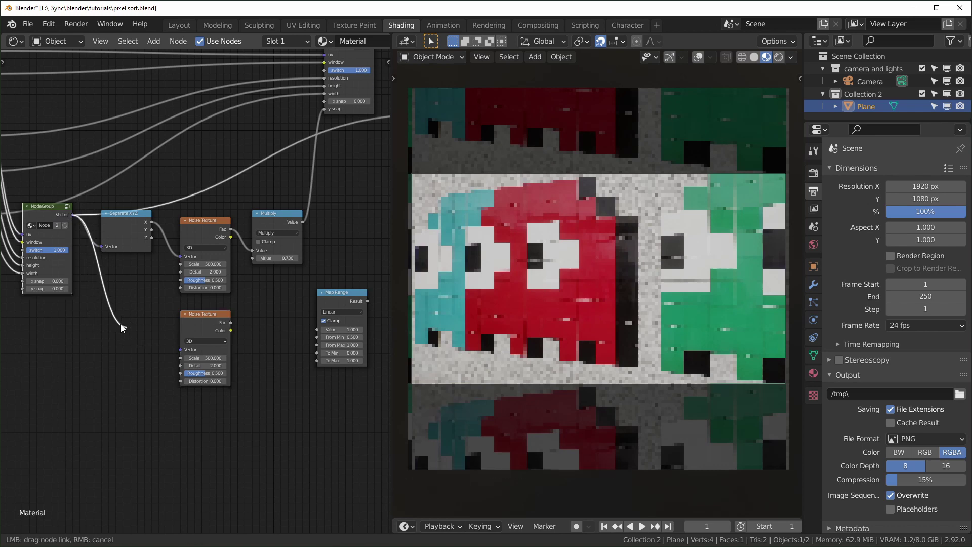
{"action": "middle_click", "coordinate": [198, 345]}
{"action": "left_click", "coordinate": [198, 345]}
{"action": "scroll", "scroll_direction": "up", "scroll_amount": 3}
{"action": "left_click", "coordinate": [196, 336]}
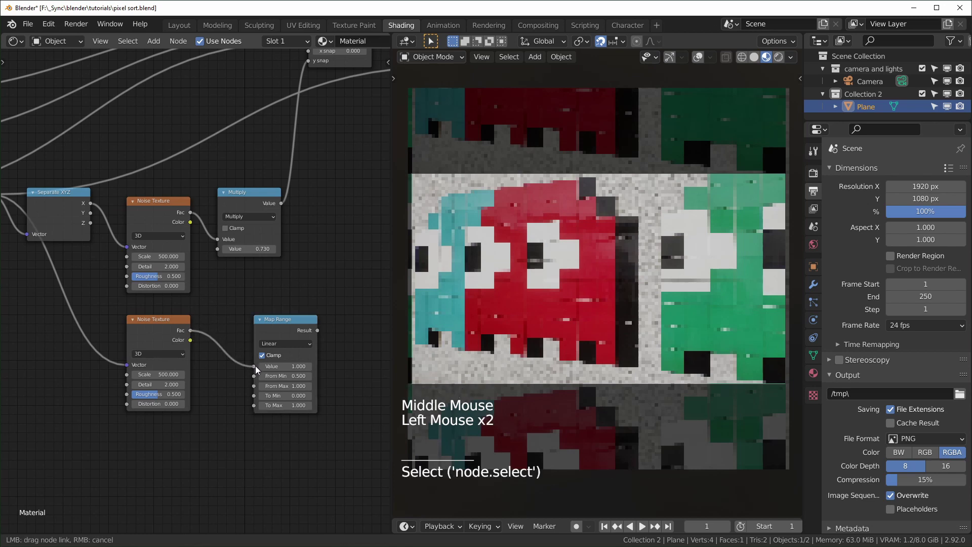
{"action": "left_click", "coordinate": [283, 321]}
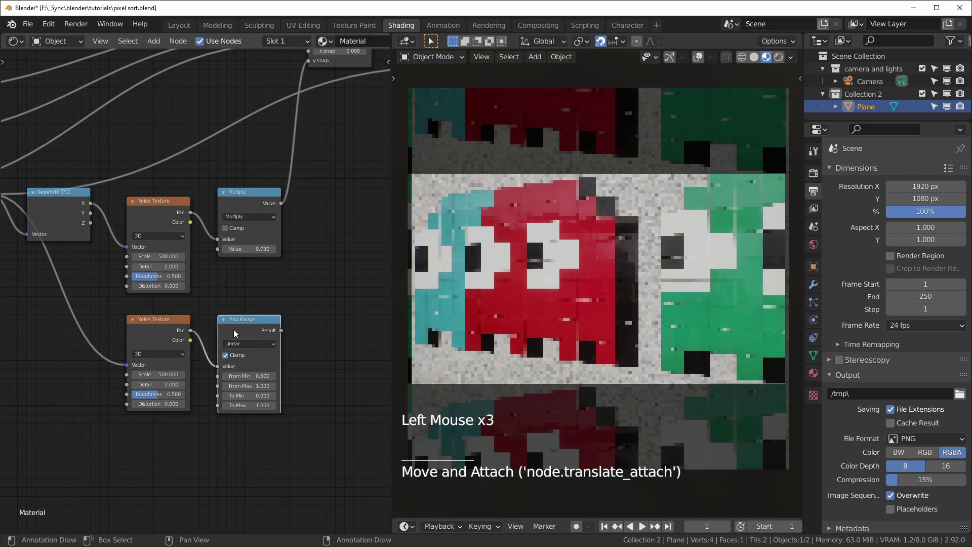
{"action": "left_click", "coordinate": [258, 322]}
{"action": "scroll", "scroll_direction": "up", "scroll_amount": 3}
{"action": "middle_click", "coordinate": [252, 349]}
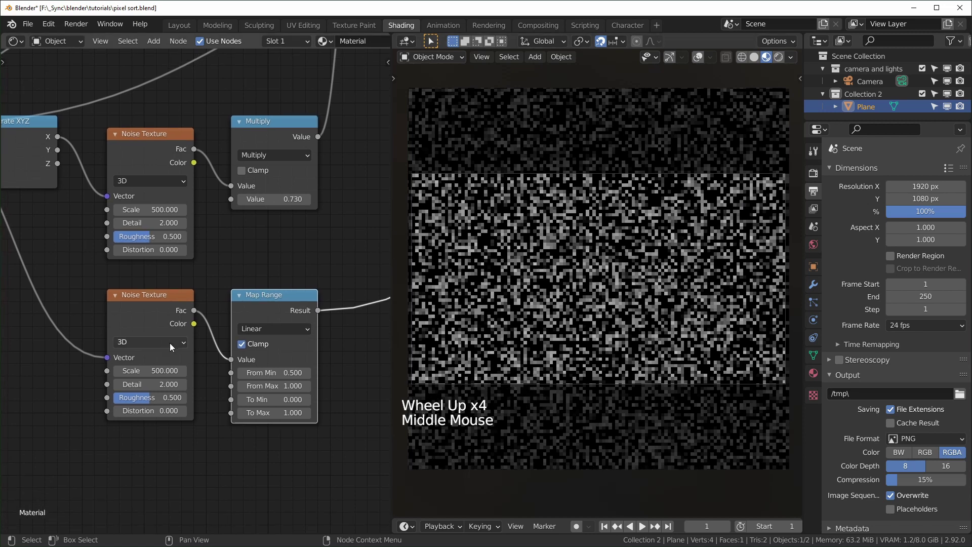
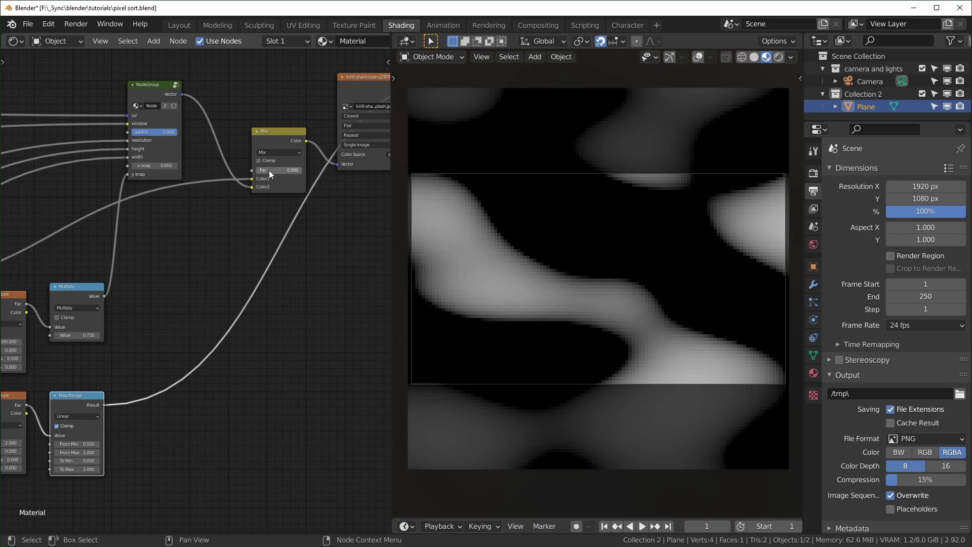
Connect the Map Range Result to the Mix node's Fac and preview the Mix output on the plane
{"action": "left_click", "coordinate": [281, 171]}
{"action": "middle_click", "coordinate": [203, 348]}
{"action": "scroll", "scroll_direction": "up", "scroll_amount": 3}
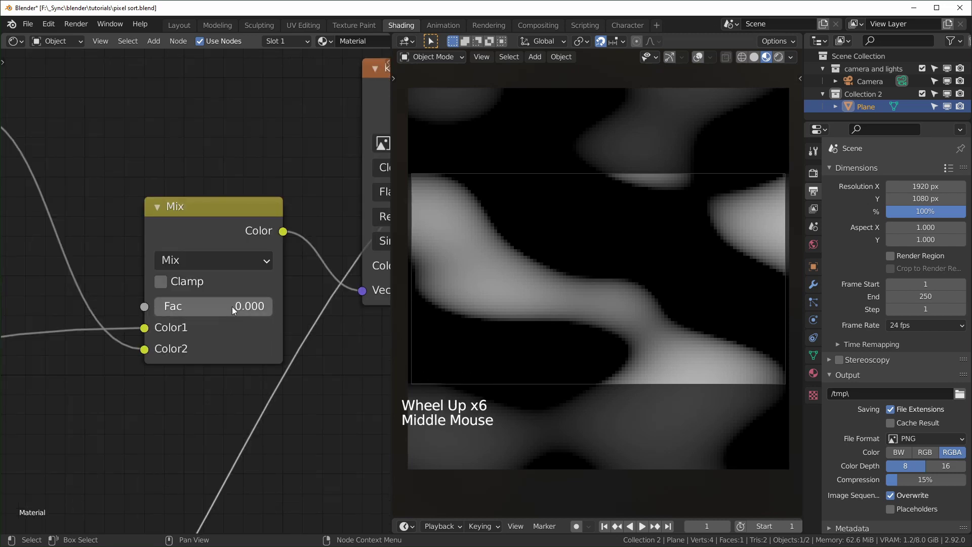
{"action": "left_click", "coordinate": [253, 223]}
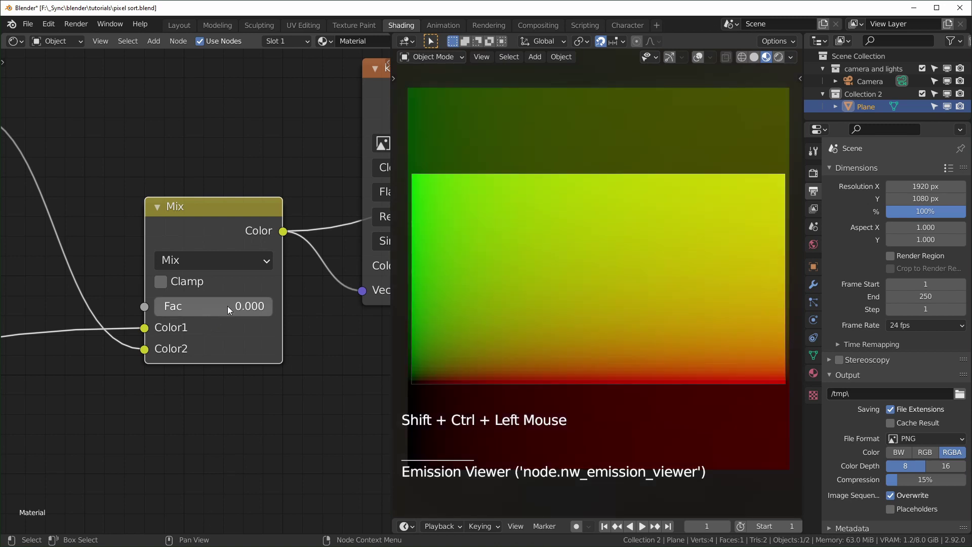
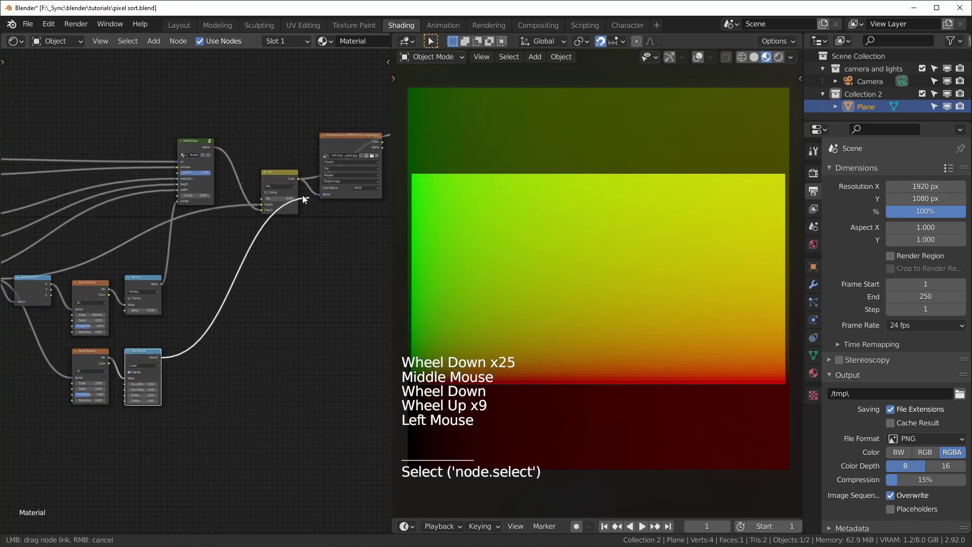
Show the full pixel-sort result on the plane again with its patchy streaks
{"action": "middle_click", "coordinate": [194, 147]}
{"action": "left_click", "coordinate": [265, 154]}
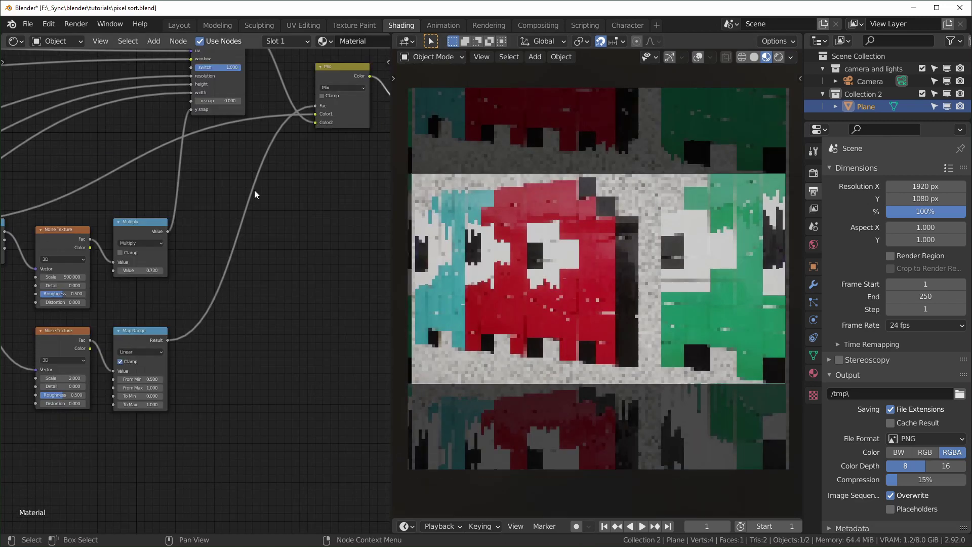
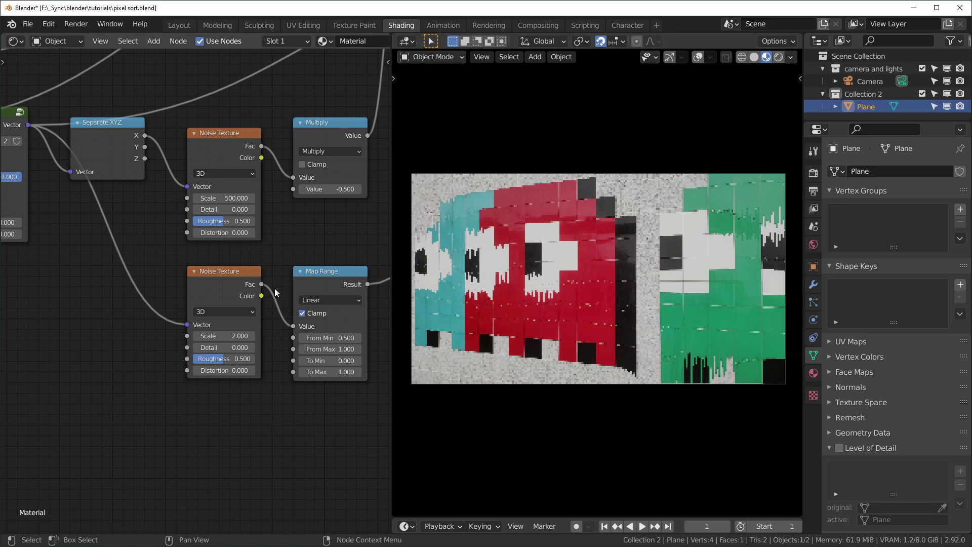
Insert a Vector Mapping node before the mask Noise Texture's vector input
{"action": "left_click", "coordinate": [201, 432]}
{"action": "key", "text": "shift+a"}
{"action": "key", "text": "p"}
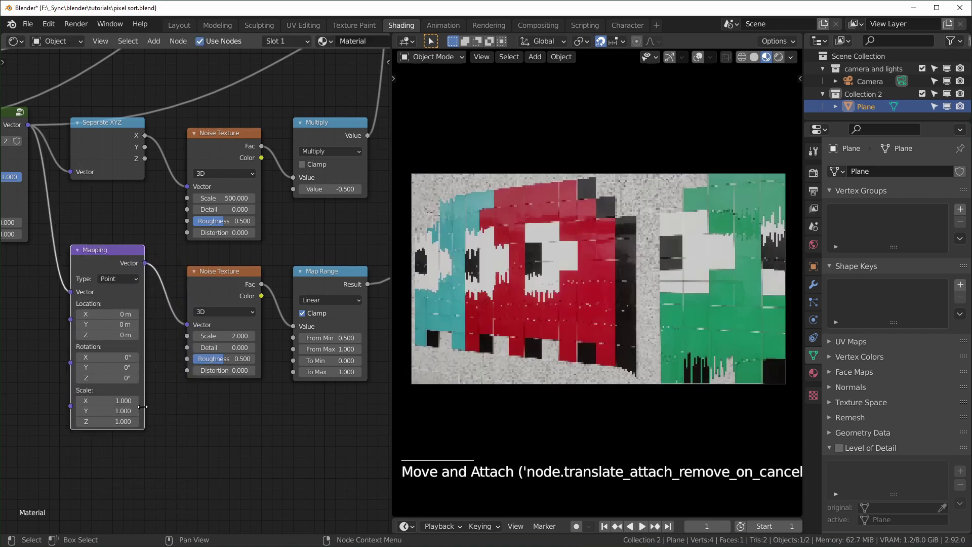
{"action": "middle_click", "coordinate": [140, 411]}
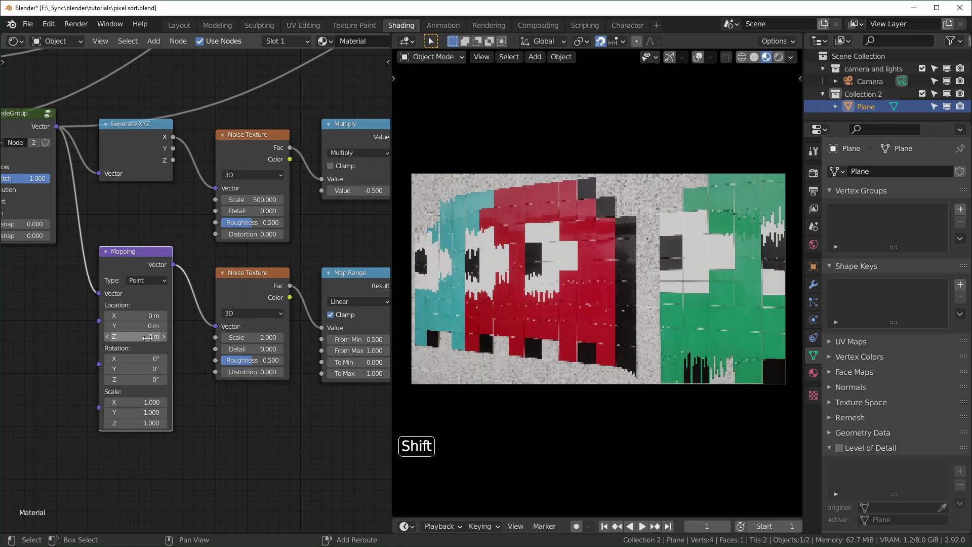
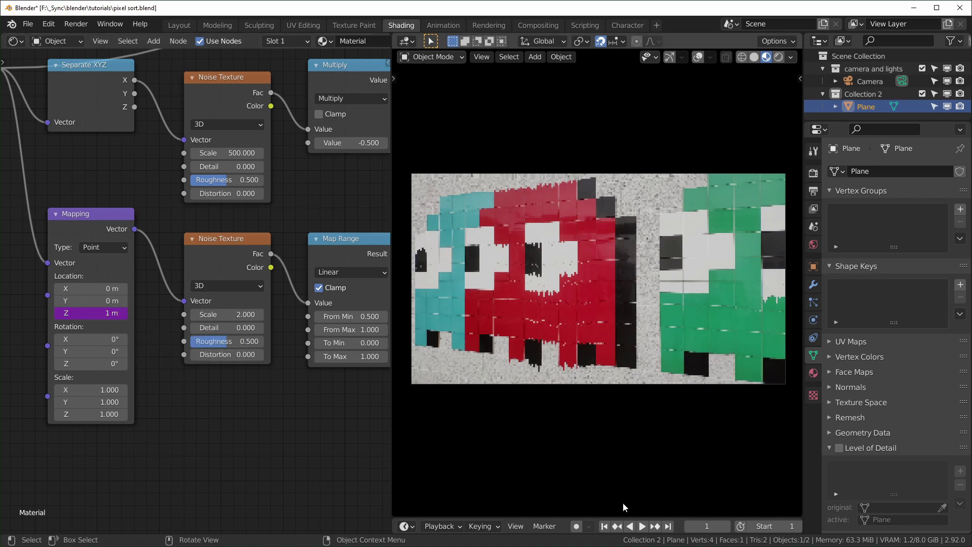
Drive the Mapping node's Location Z with the expression #frame/100
{"action": "key", "text": "space"}
{"action": "key", "text": "space"}
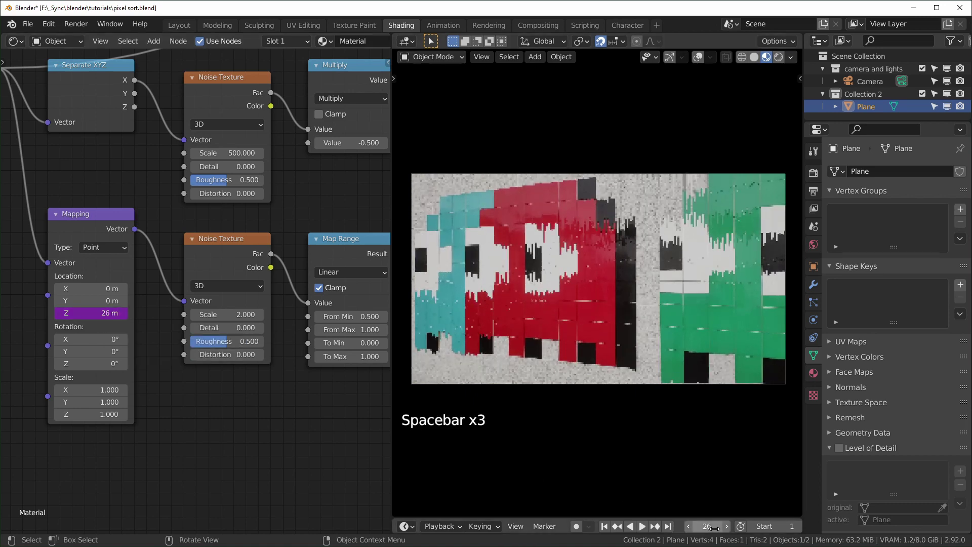
{"action": "key", "text": "space"}
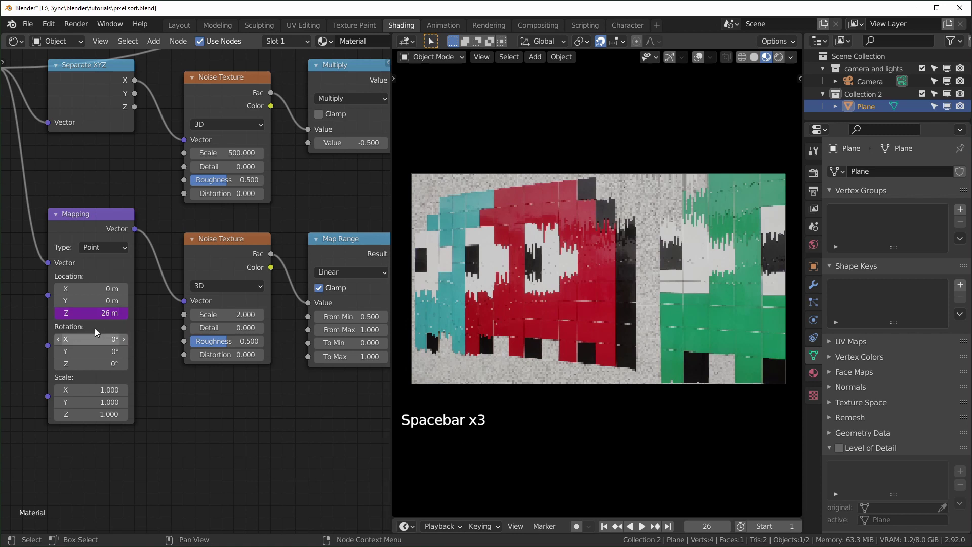
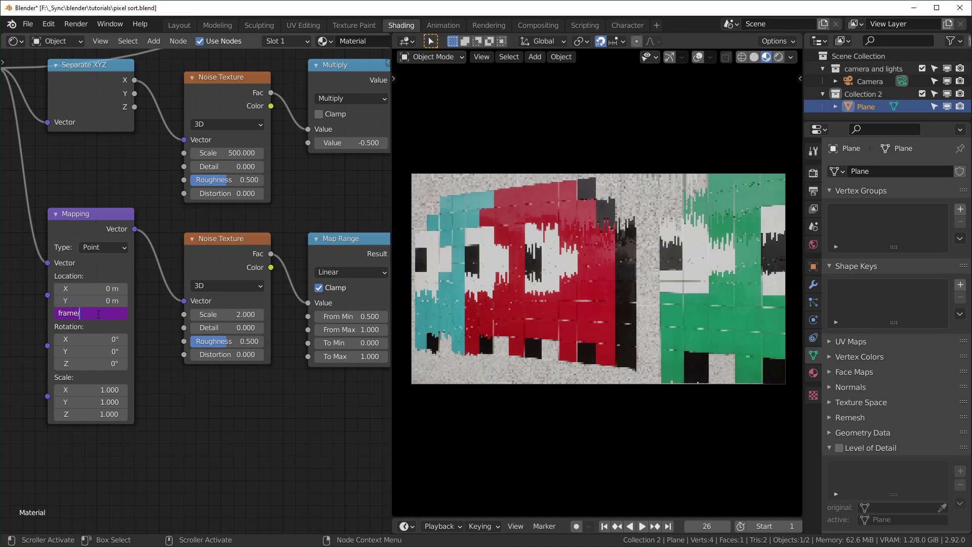
{"action": "key", "text": "KP_0"}
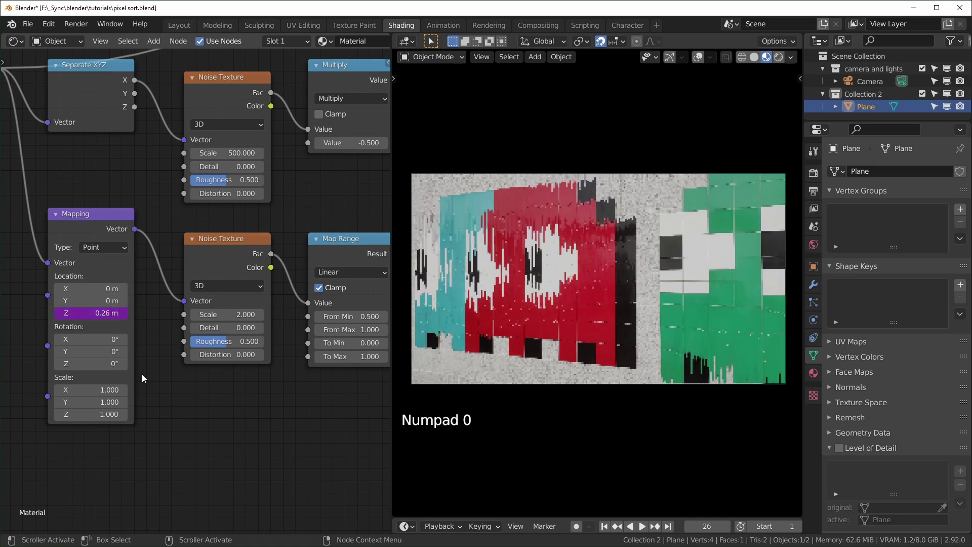
Play the timeline to watch the streak mask shift, then stop playback
{"action": "key", "text": "space"}
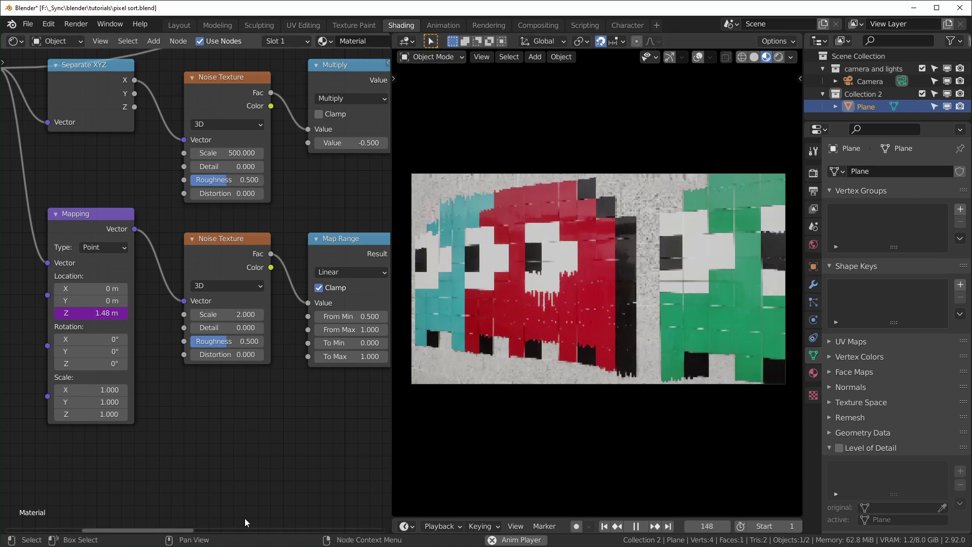
{"action": "left_click", "coordinate": [622, 348]}
{"action": "middle_click", "coordinate": [621, 348]}
{"action": "scroll", "scroll_direction": "up", "scroll_amount": 3}
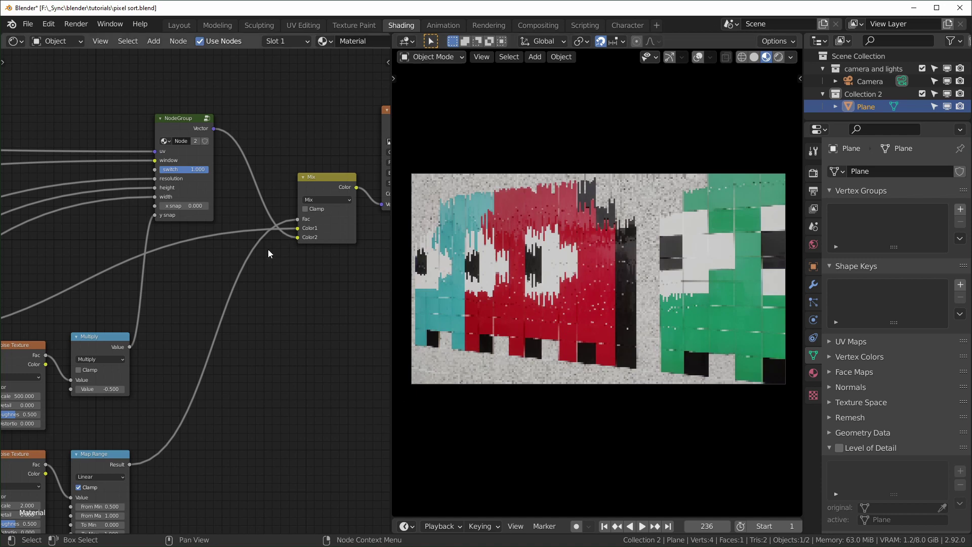
{"action": "scroll", "scroll_direction": "down", "scroll_amount": 3}
{"action": "middle_click", "coordinate": [255, 281]}
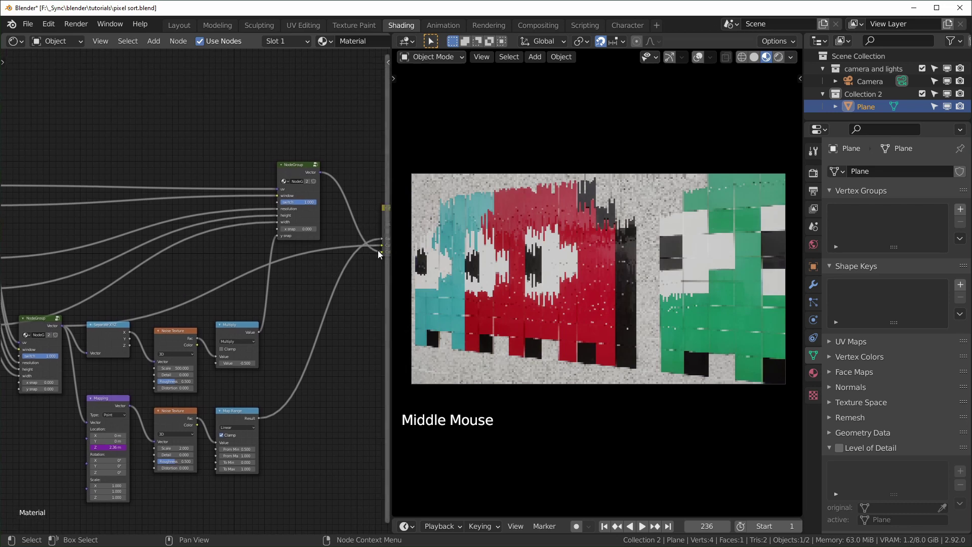
{"action": "middle_click", "coordinate": [374, 274]}
{"action": "left_click", "coordinate": [363, 254]}
{"action": "scroll", "scroll_direction": "down", "scroll_amount": 3}
{"action": "scroll", "scroll_direction": "up", "scroll_amount": 3}
{"action": "middle_click", "coordinate": [88, 240]}
{"action": "left_click", "coordinate": [57, 225]}
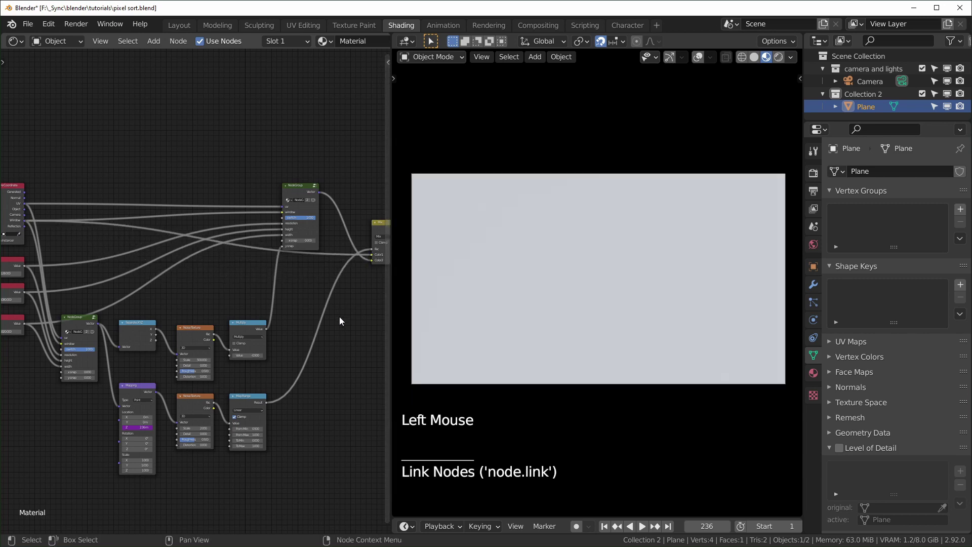
{"action": "scroll", "scroll_direction": "up", "scroll_amount": 3}
{"action": "middle_click", "coordinate": [342, 315]}
{"action": "scroll", "scroll_direction": "up", "scroll_amount": 3}
{"action": "middle_click", "coordinate": [602, 374]}
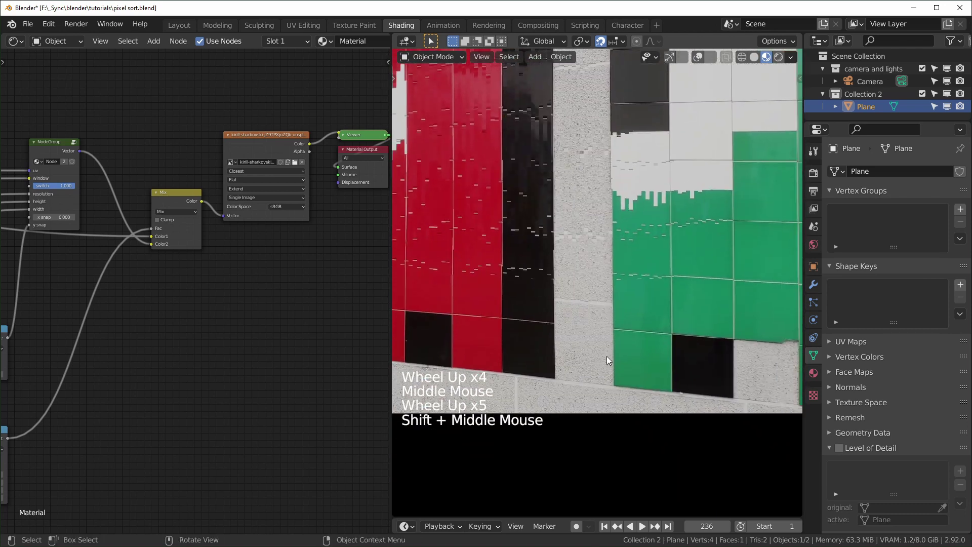
{"action": "scroll", "scroll_direction": "down", "scroll_amount": 3}
{"action": "middle_click", "coordinate": [592, 347]}
{"action": "scroll", "scroll_direction": "up", "scroll_amount": 3}
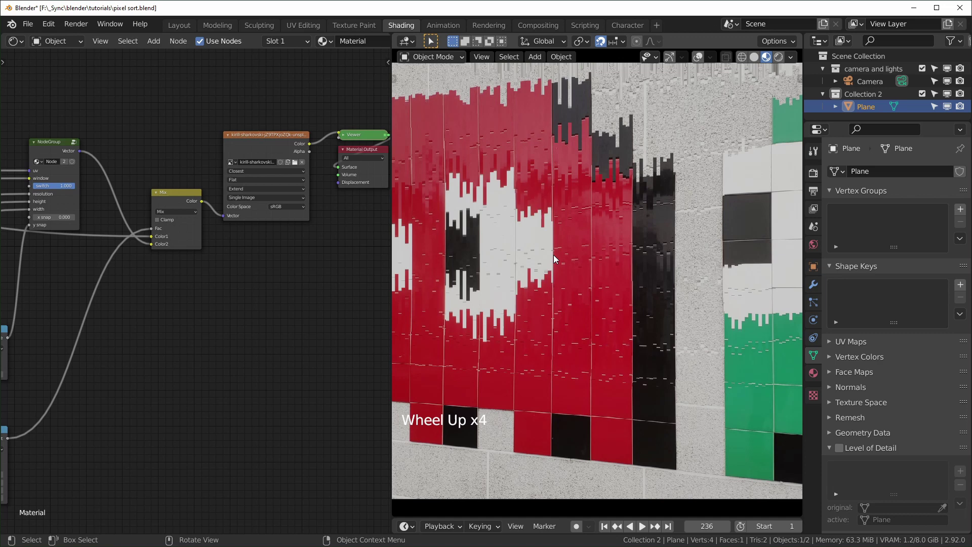
{"action": "scroll", "scroll_direction": "down", "scroll_amount": 3}
{"action": "middle_click", "coordinate": [183, 356]}
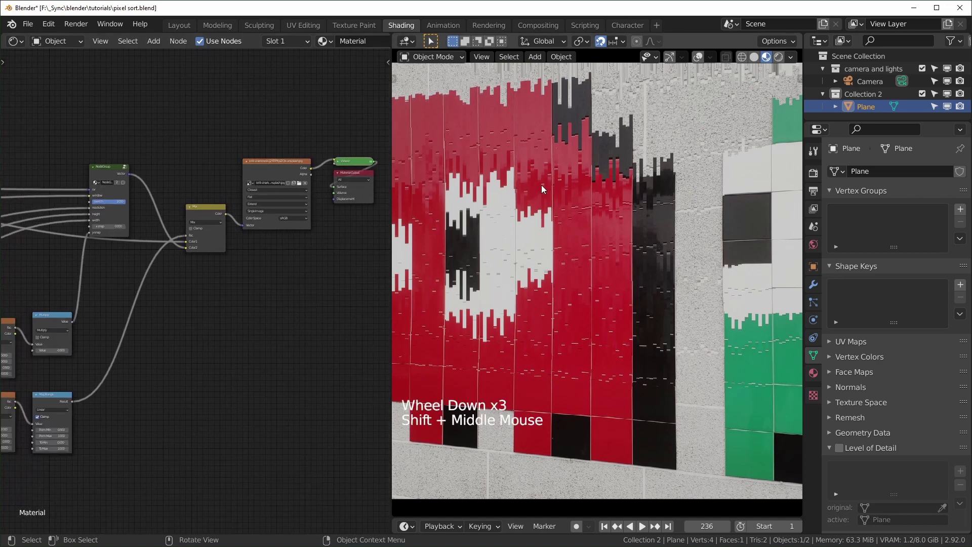
{"action": "scroll", "scroll_direction": "up", "scroll_amount": 3}
{"action": "middle_click", "coordinate": [132, 354]}
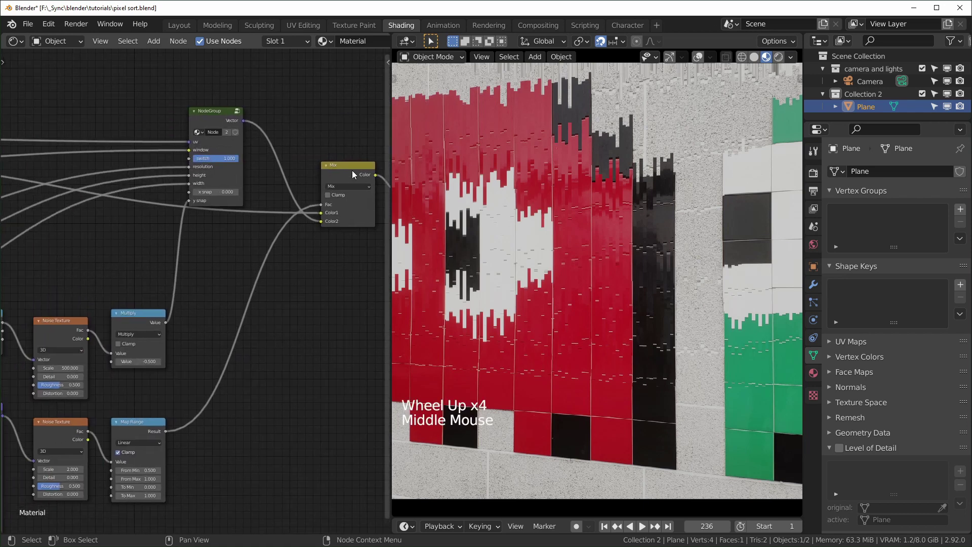
Duplicate the pixel-sort Mix node with Shift+D and wire the copy before the original
{"action": "left_click", "coordinate": [353, 171]}
{"action": "key", "text": "shift+d"}
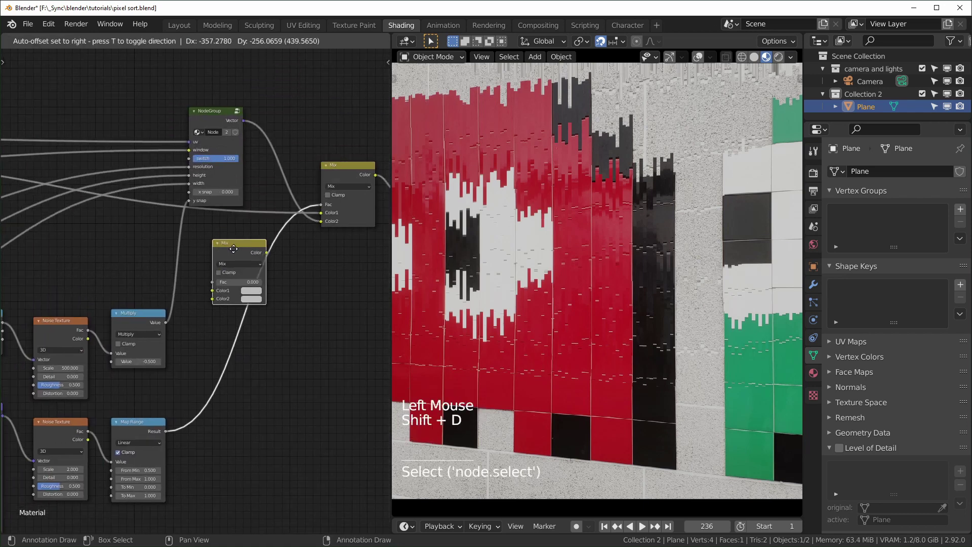
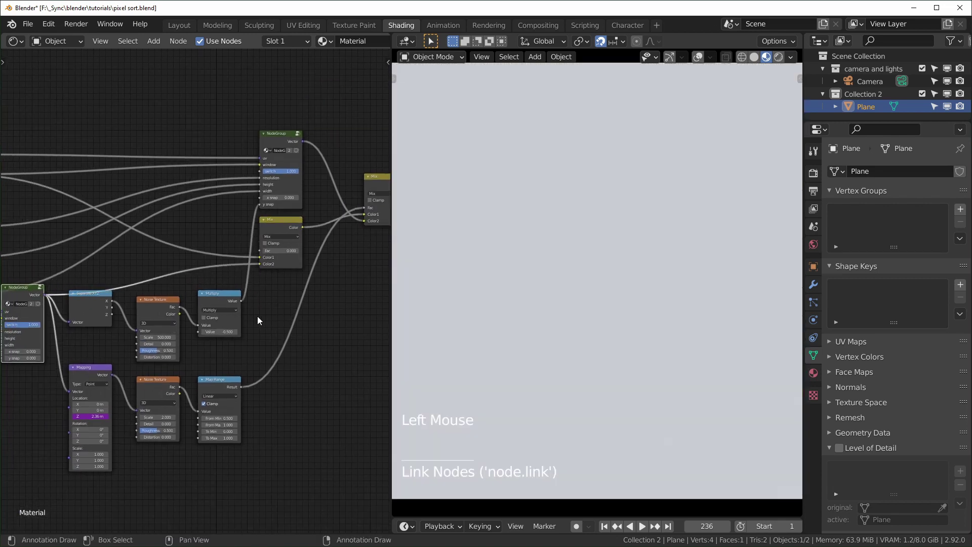
{"action": "scroll", "scroll_direction": "up", "scroll_amount": 3}
{"action": "middle_click", "coordinate": [251, 291]}
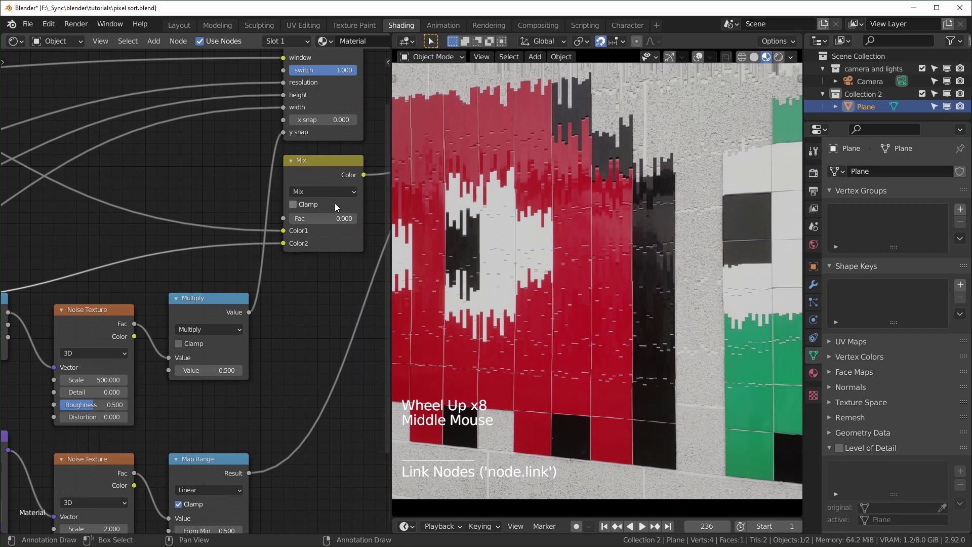
Set the new Mix node's factor to 1 so streaks cover the whole tile image
{"action": "left_click", "coordinate": [322, 221]}
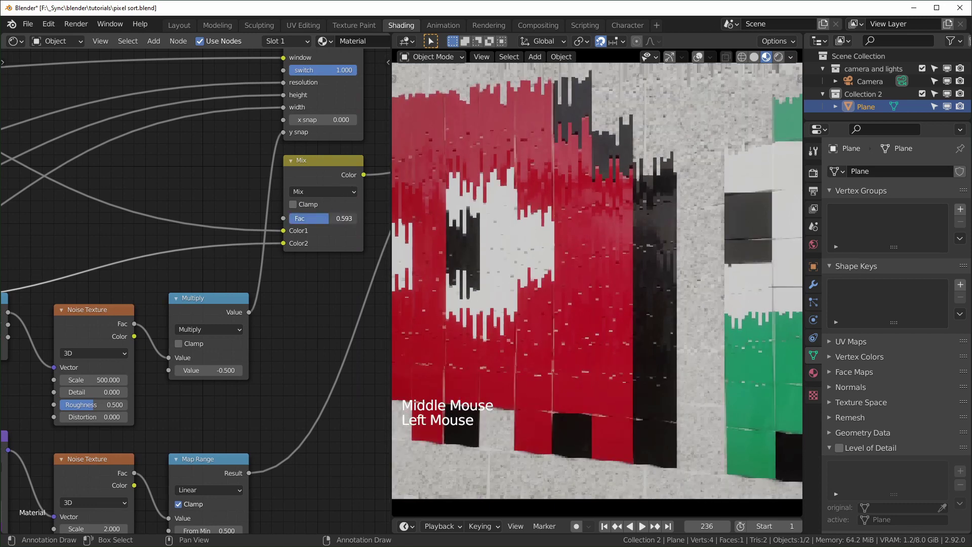
{"action": "scroll", "scroll_direction": "down", "scroll_amount": 3}
{"action": "left_click", "coordinate": [294, 244]}
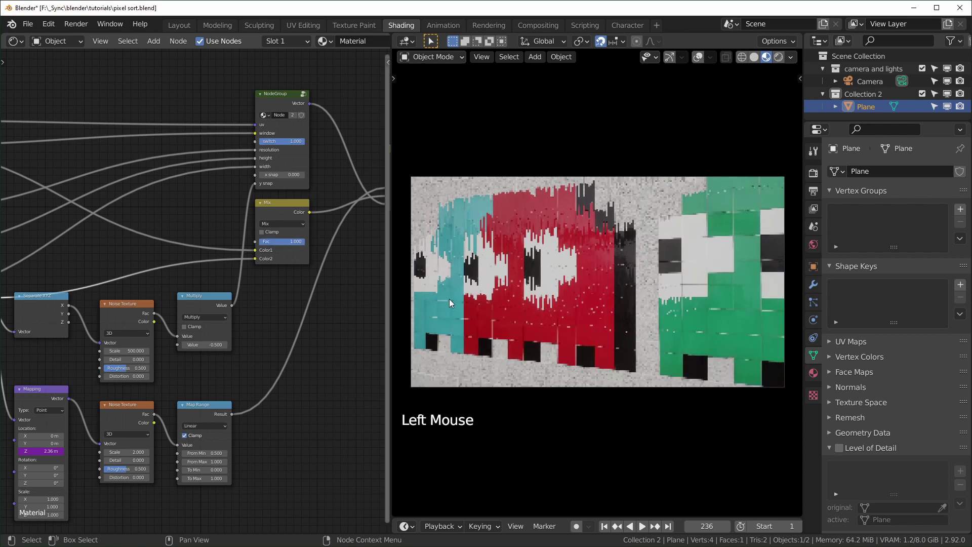
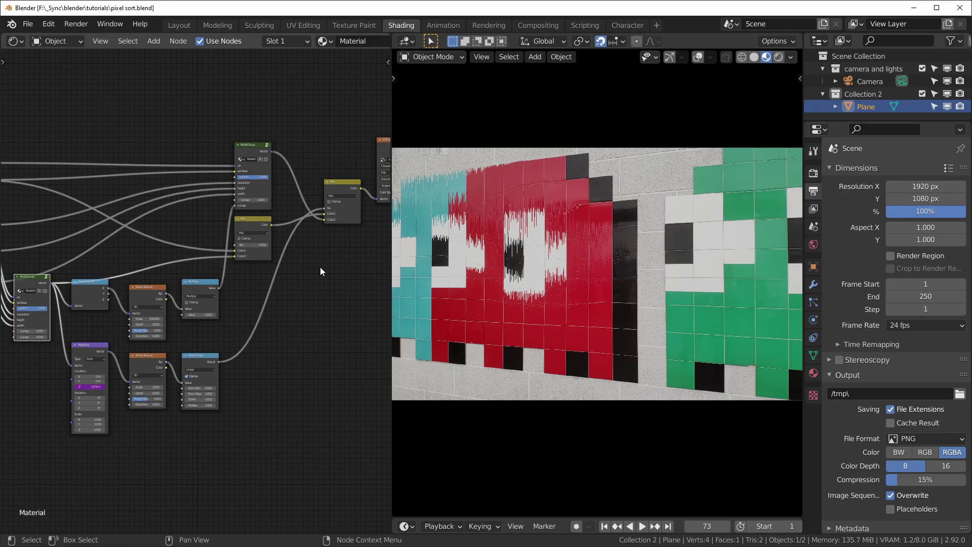
Move the Map Range node up to make room in the node tree
{"action": "middle_click", "coordinate": [249, 284]}
{"action": "scroll", "scroll_direction": "up", "scroll_amount": 3}
{"action": "middle_click", "coordinate": [174, 308]}
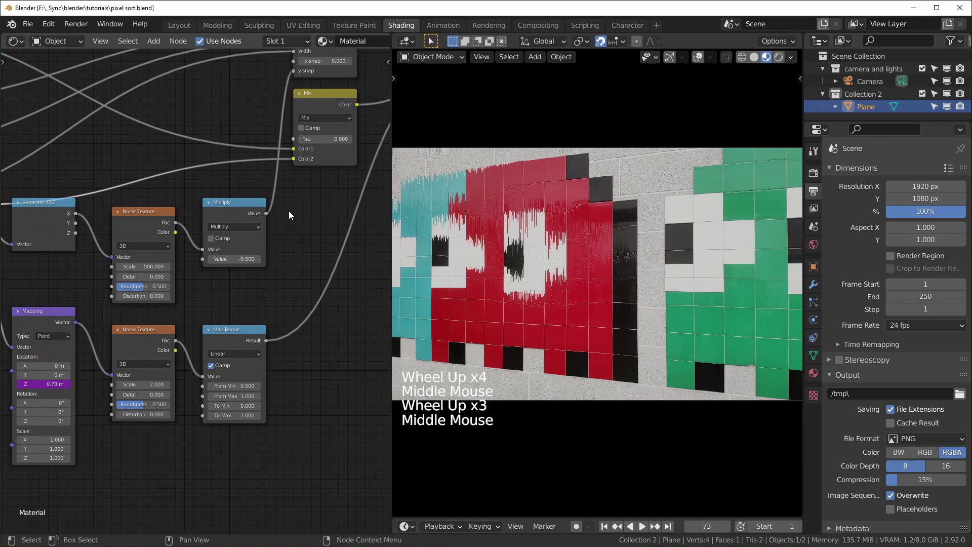
{"action": "middle_click", "coordinate": [178, 278]}
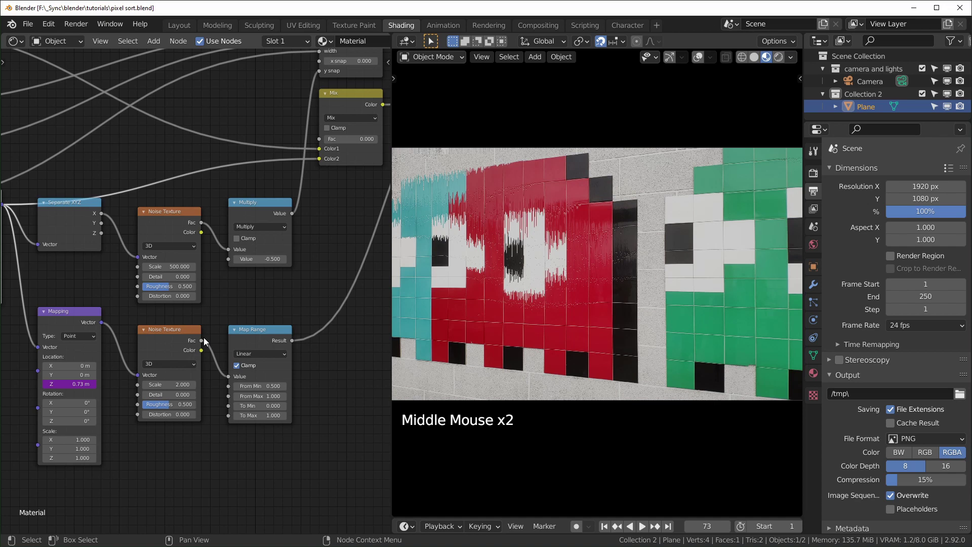
{"action": "left_click", "coordinate": [274, 335]}
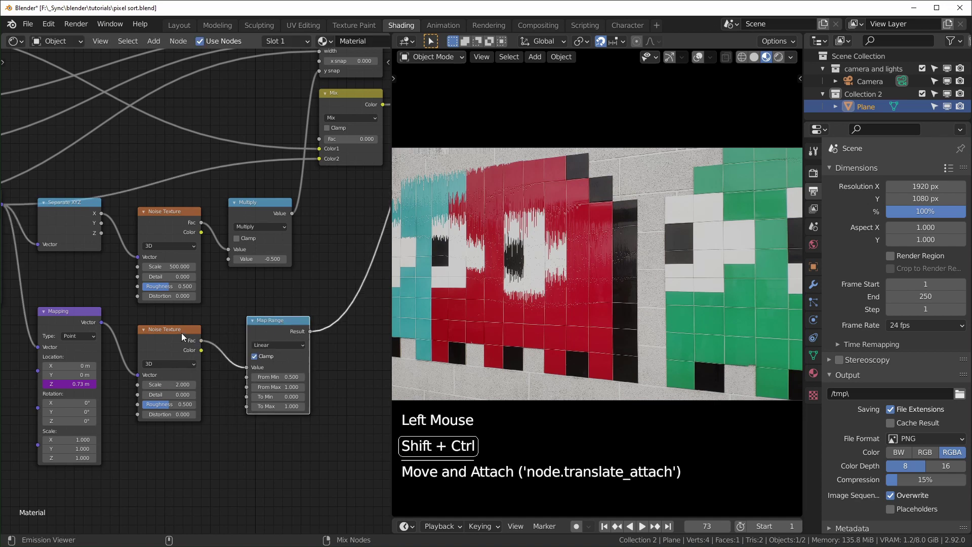
Preview the grayscale Map Range noise mask in the viewport and grab the Mapping node
{"action": "left_click", "coordinate": [184, 336]}
{"action": "double_click", "coordinate": [282, 328]}
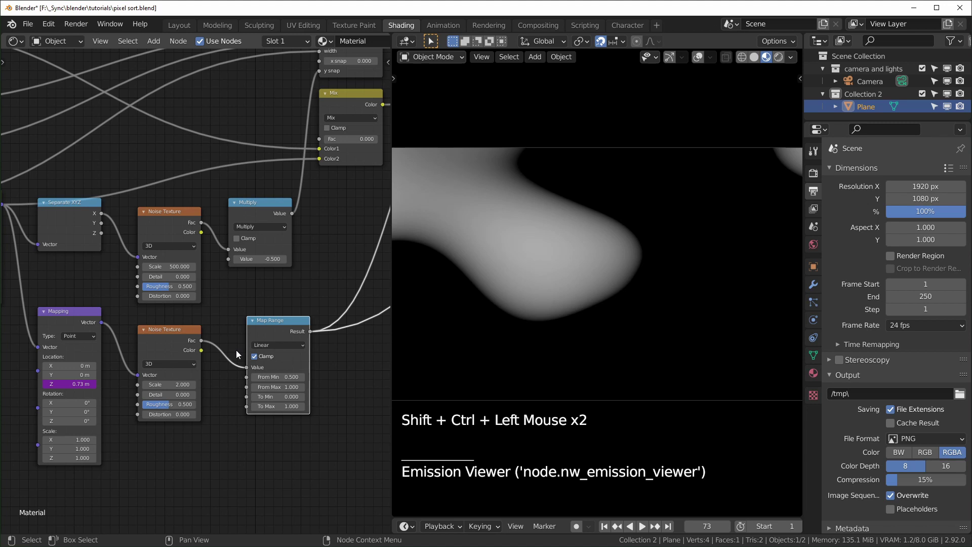
{"action": "left_click", "coordinate": [65, 322]}
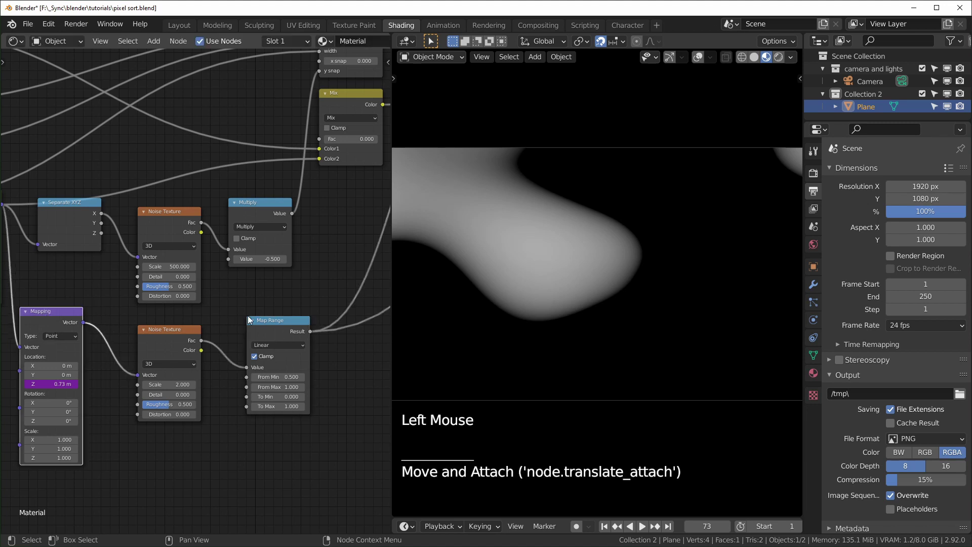
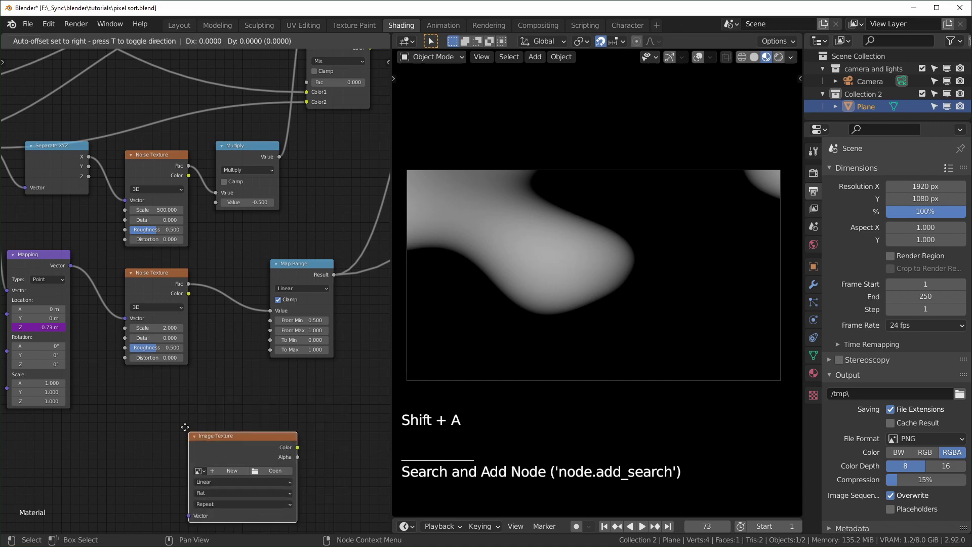
Place the Image Texture node beside Mapping and create a new blank 1920×1080 image named Untitled
{"action": "left_click", "coordinate": [160, 283]}
{"action": "left_click", "coordinate": [161, 395]}
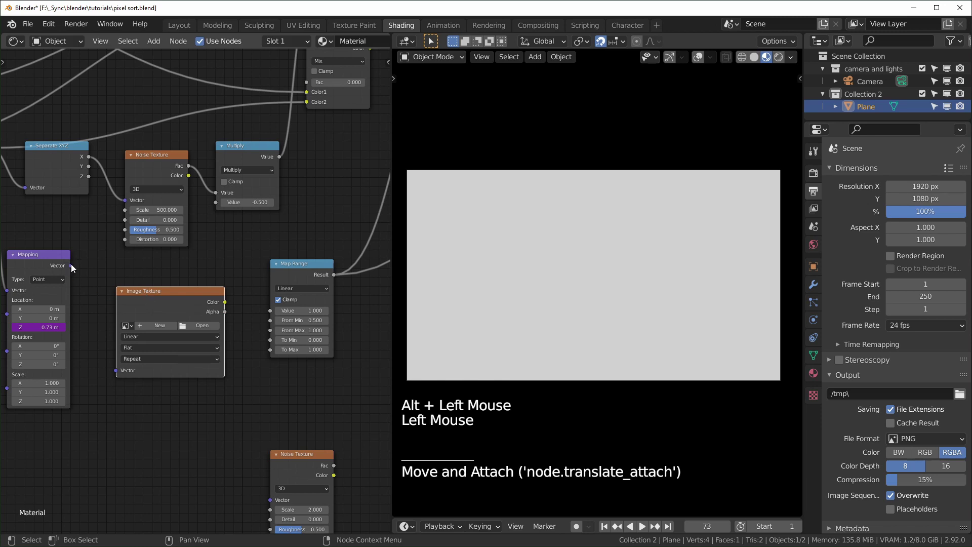
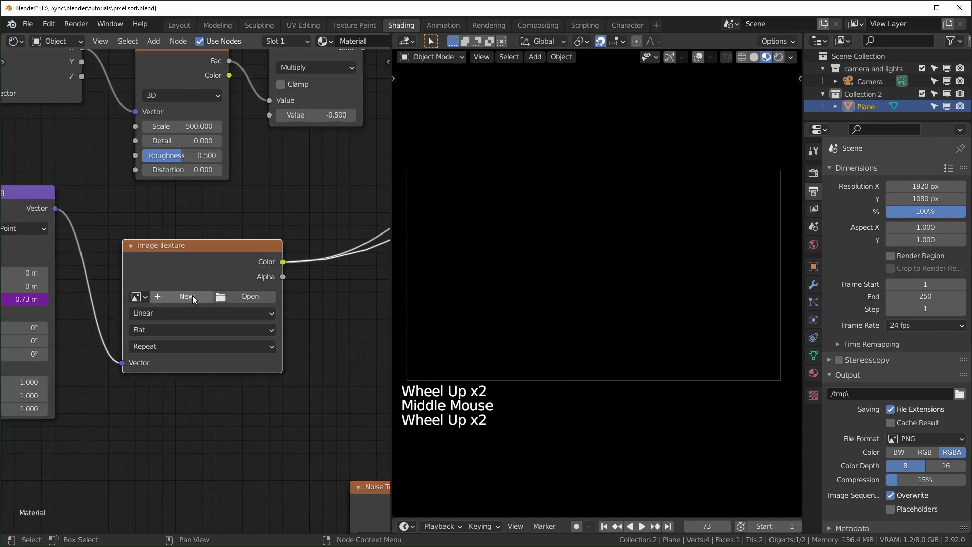
{"action": "left_click", "coordinate": [195, 298]}
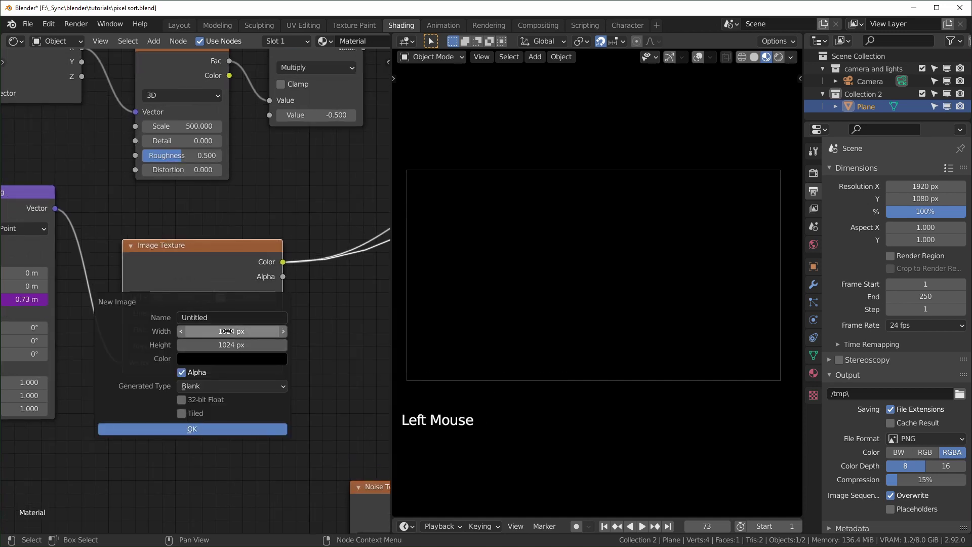
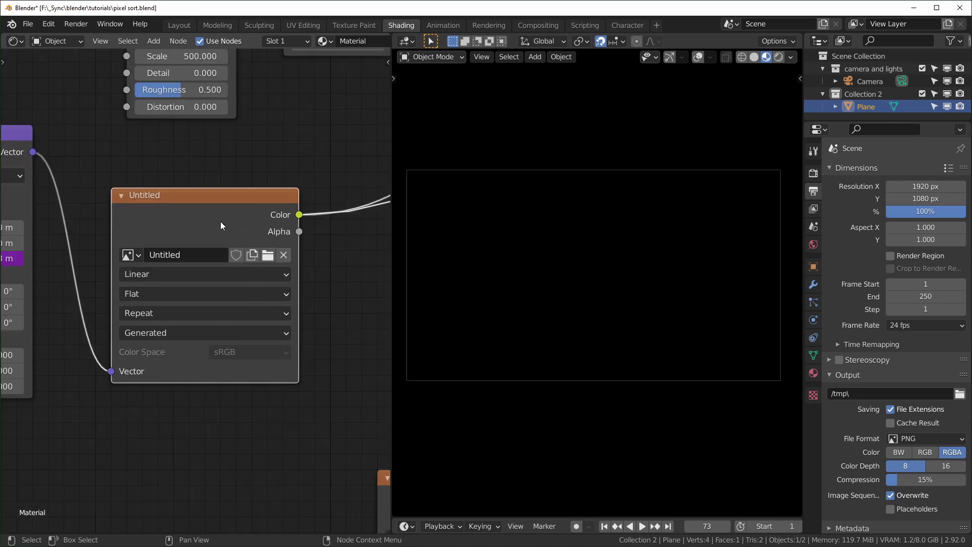
{"action": "left_click", "coordinate": [588, 253]}
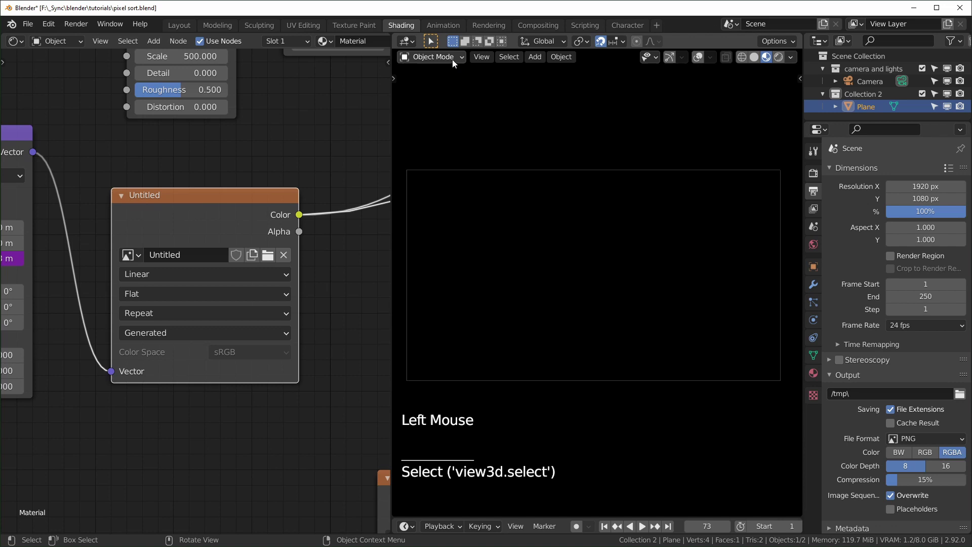
Switch the viewport to Texture Paint mode and paint white strokes into the Untitled image
{"action": "left_click", "coordinate": [455, 62]}
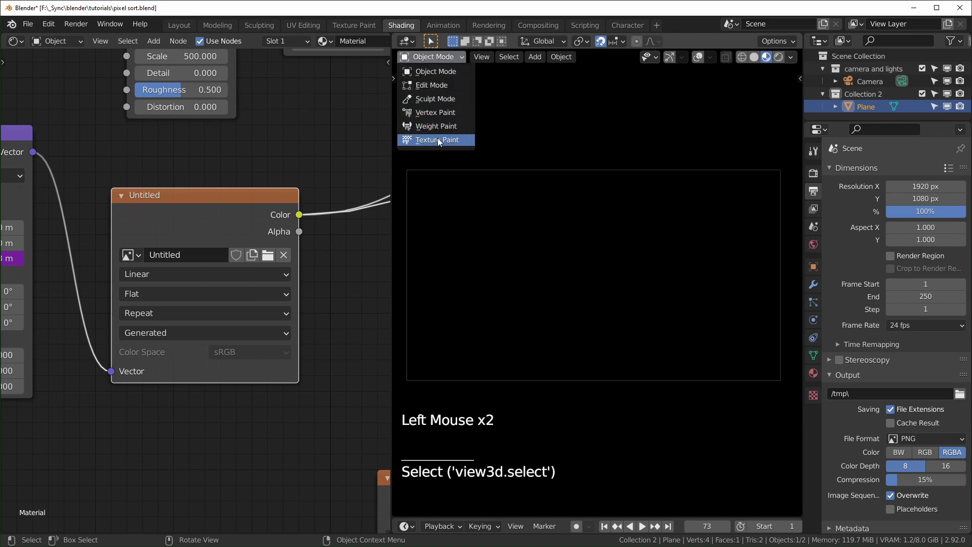
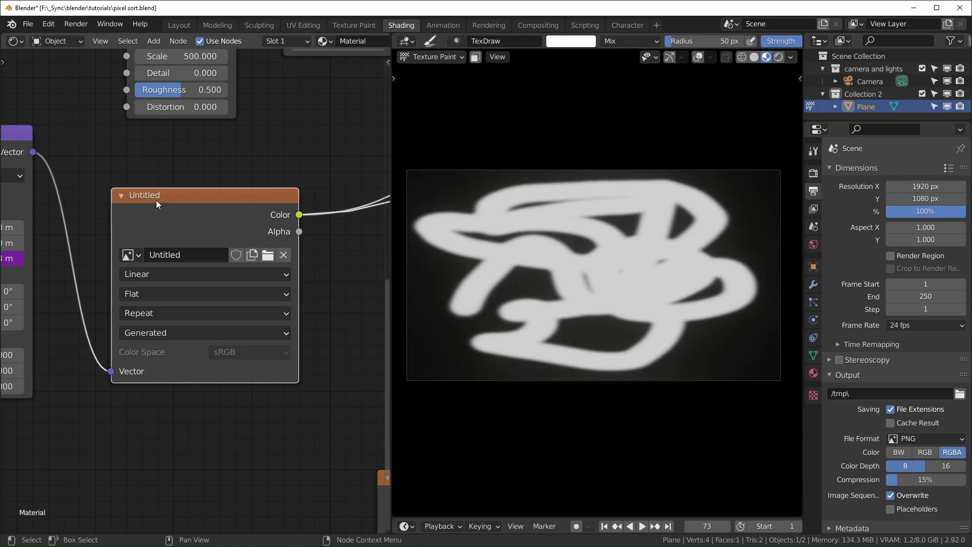
{"action": "middle_click", "coordinate": [274, 363]}
{"action": "left_click", "coordinate": [274, 363]}
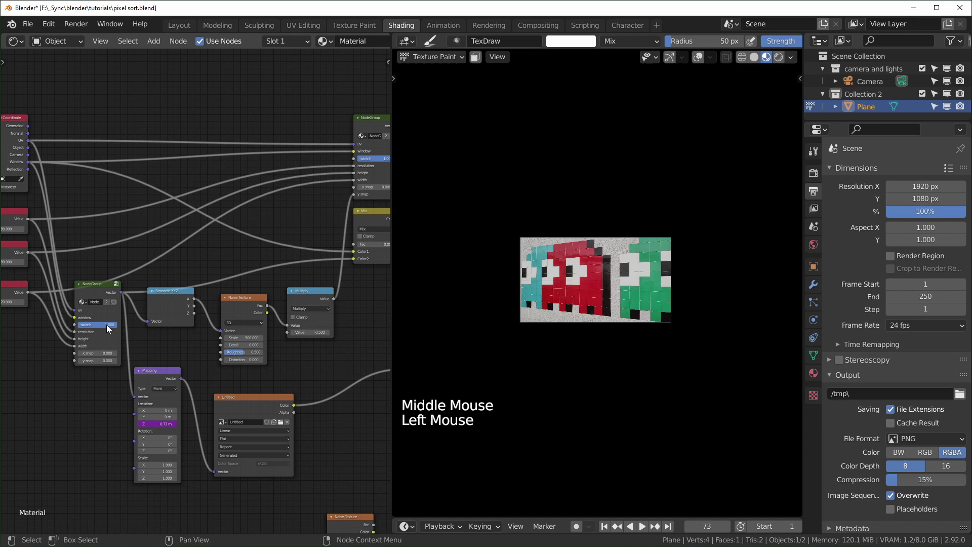
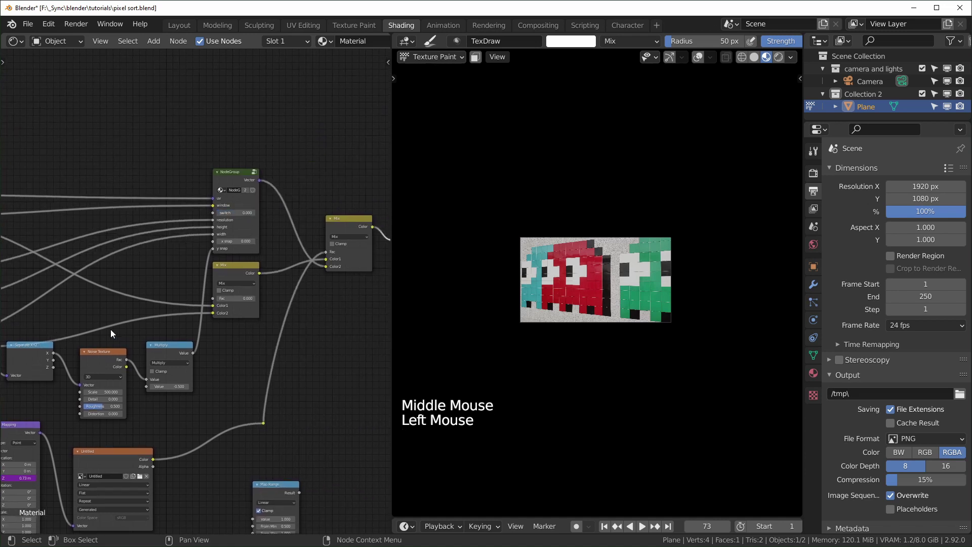
{"action": "middle_click", "coordinate": [106, 335]}
{"action": "scroll", "scroll_direction": "up", "scroll_amount": 3}
{"action": "middle_click", "coordinate": [325, 317]}
Link the Image Texture Color into the outer Mix Fac and set the inner mix factor to 1
{"action": "left_click", "coordinate": [183, 297]}
{"action": "scroll", "scroll_direction": "up", "scroll_amount": 3}
{"action": "left_click", "coordinate": [185, 204]}
{"action": "scroll", "scroll_direction": "down", "scroll_amount": 3}
{"action": "scroll", "scroll_direction": "up", "scroll_amount": 3}
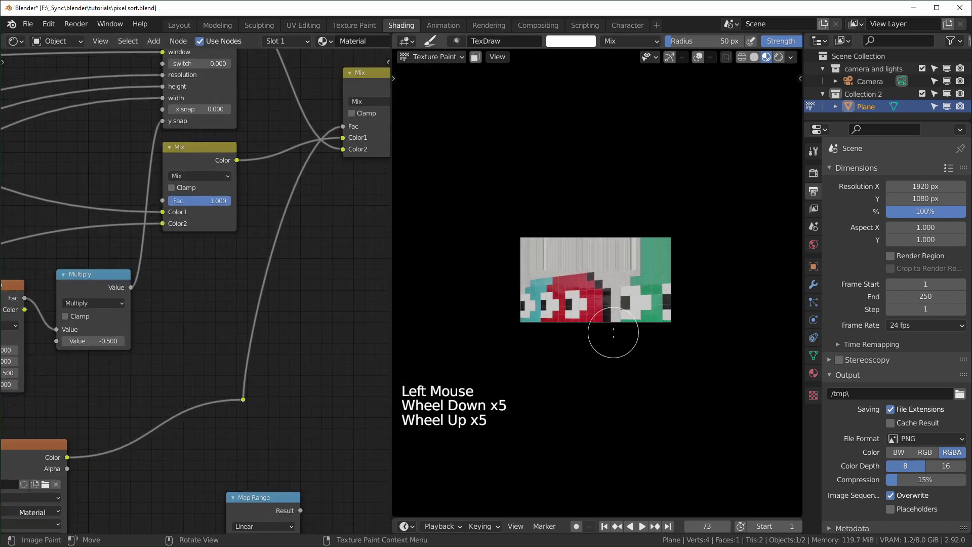
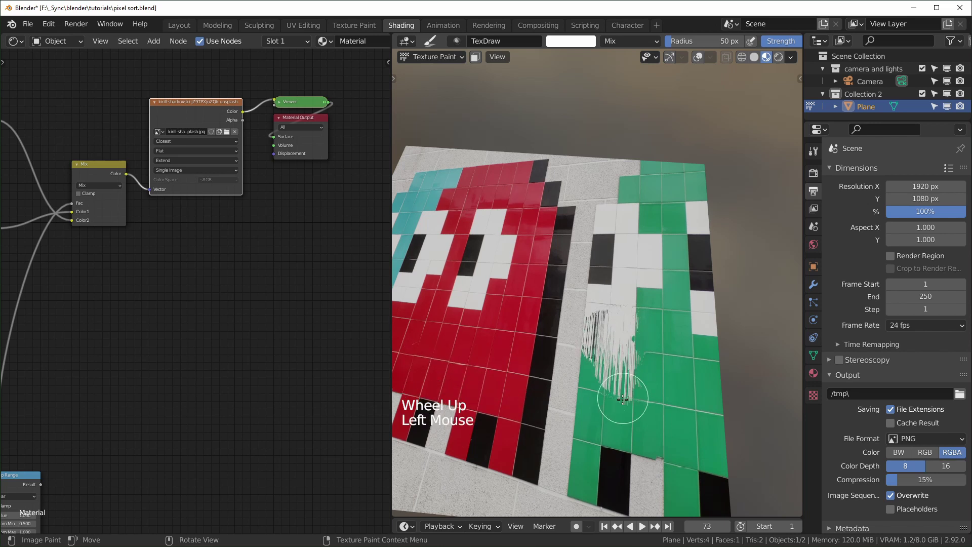
Undo the last stroke and give the active brush a 74 px radius and 0.200 strength
{"action": "key", "text": "ctrl+z"}
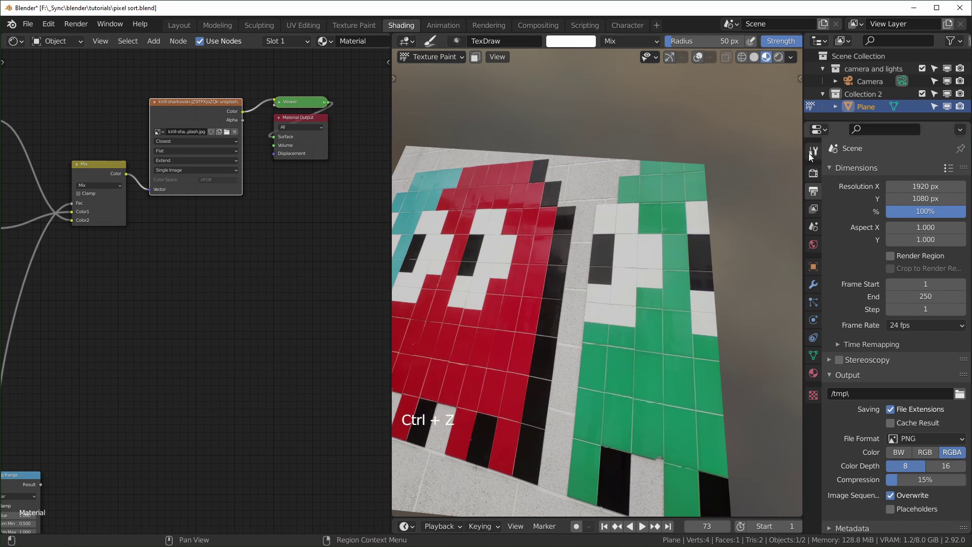
{"action": "left_click", "coordinate": [816, 157]}
{"action": "scroll", "scroll_direction": "down", "scroll_amount": 3}
{"action": "scroll", "scroll_direction": "down", "scroll_amount": 3}
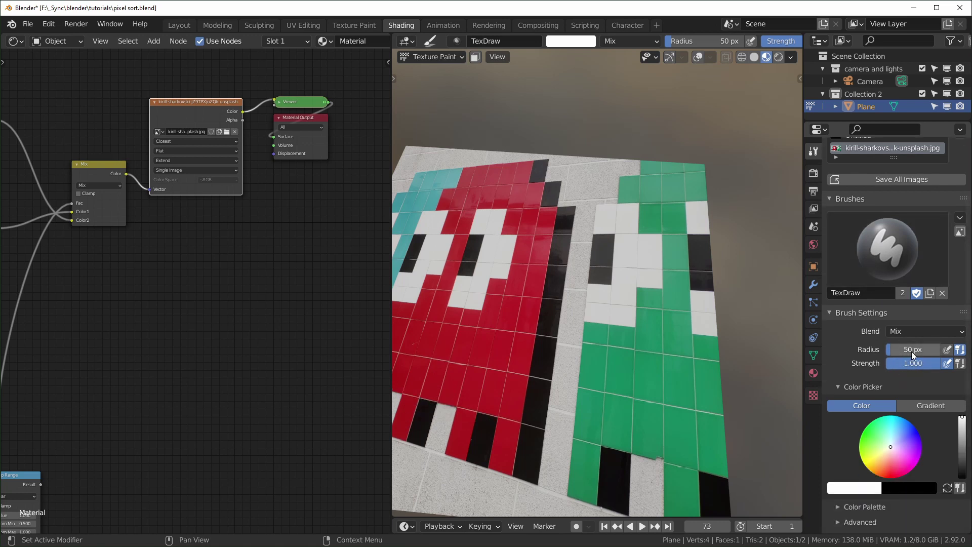
{"action": "left_click", "coordinate": [913, 354]}
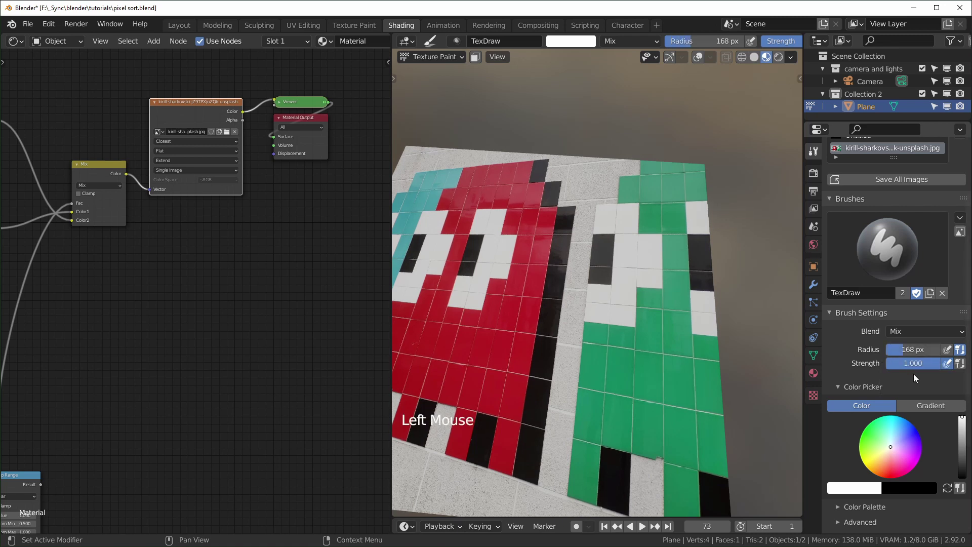
{"action": "left_click", "coordinate": [934, 368]}
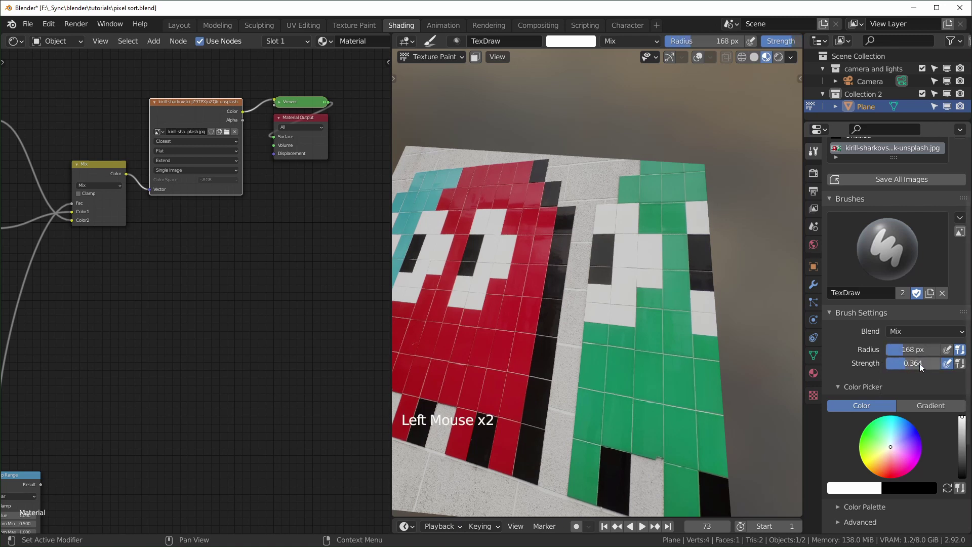
{"action": "left_click", "coordinate": [922, 366]}
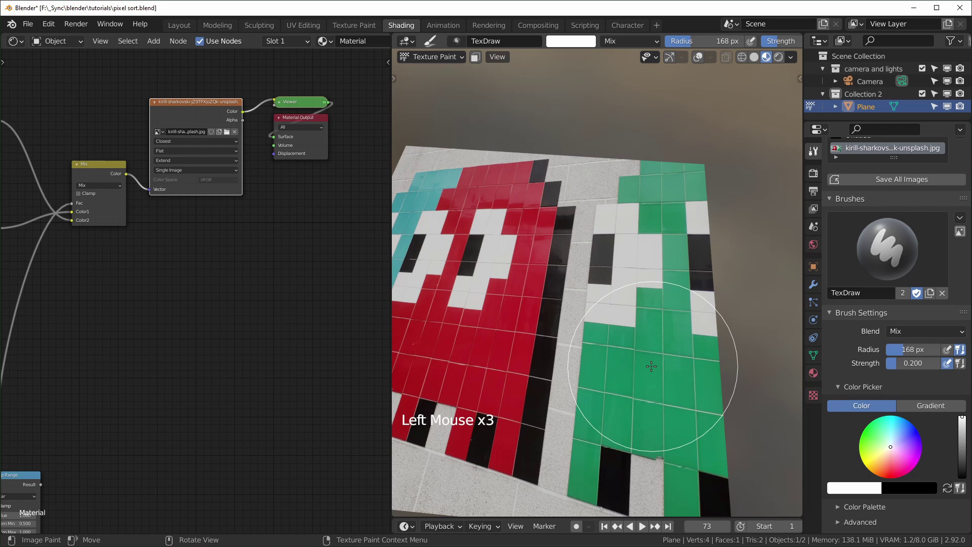
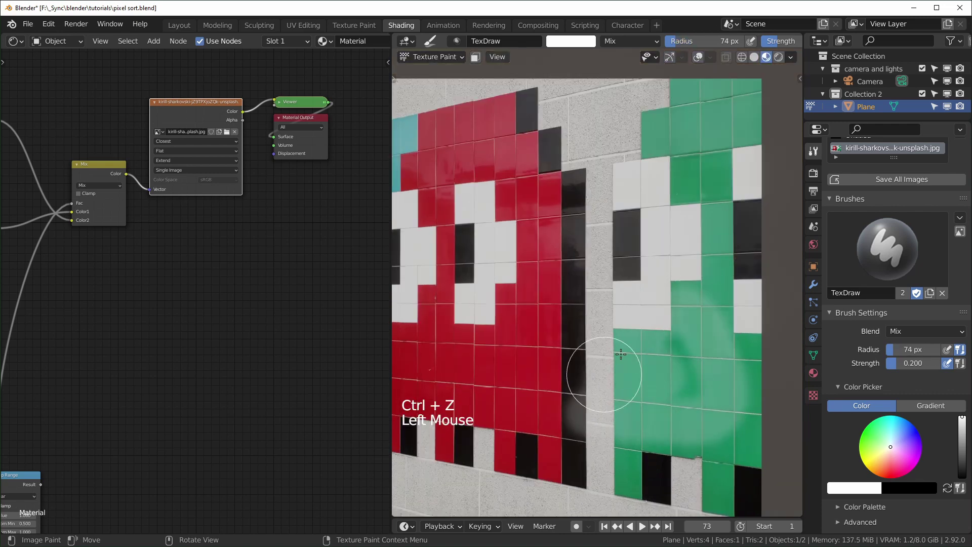
{"action": "scroll", "scroll_direction": "up", "scroll_amount": 3}
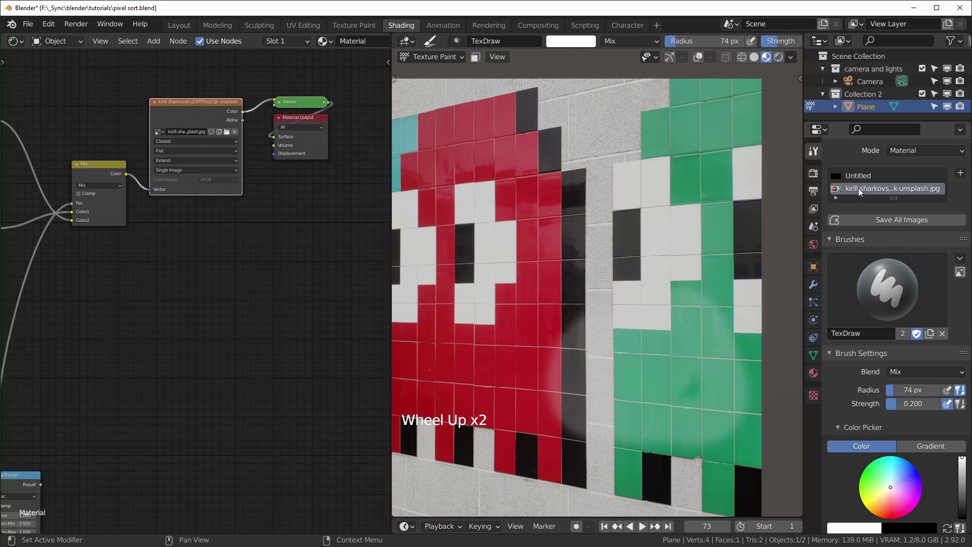
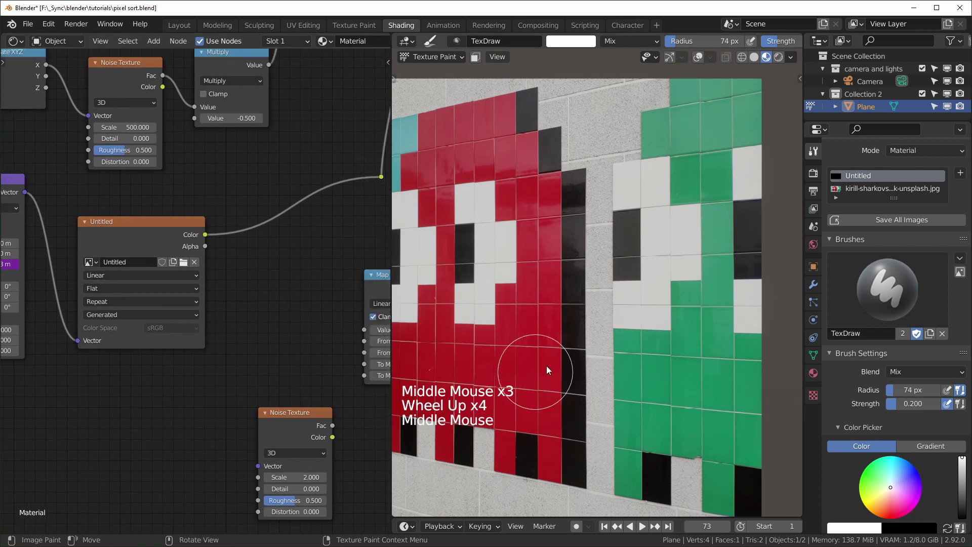
Target the Untitled mask and paint streak strokes across the lower cyan, red and green tiles
{"action": "left_click", "coordinate": [632, 335]}
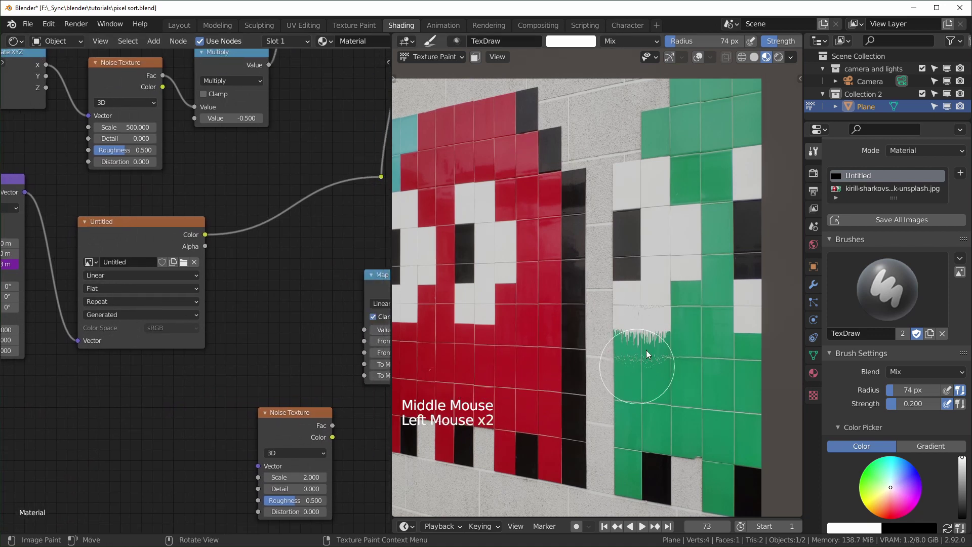
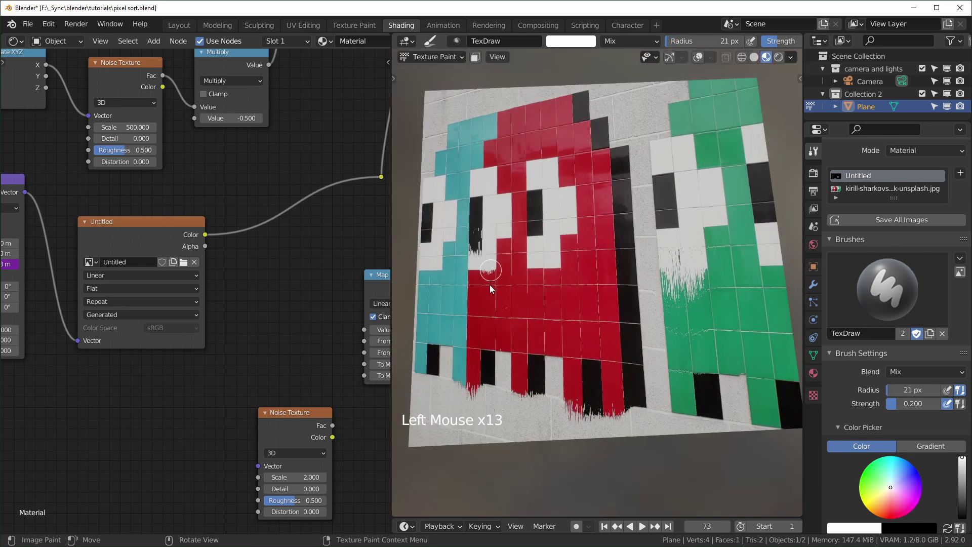
{"action": "left_click", "coordinate": [490, 283]}
{"action": "left_click", "coordinate": [475, 281]}
{"action": "left_click", "coordinate": [544, 283]}
{"action": "left_click", "coordinate": [545, 271]}
{"action": "left_click", "coordinate": [552, 285]}
{"action": "left_click", "coordinate": [561, 282]}
{"action": "left_click", "coordinate": [106, 400]}
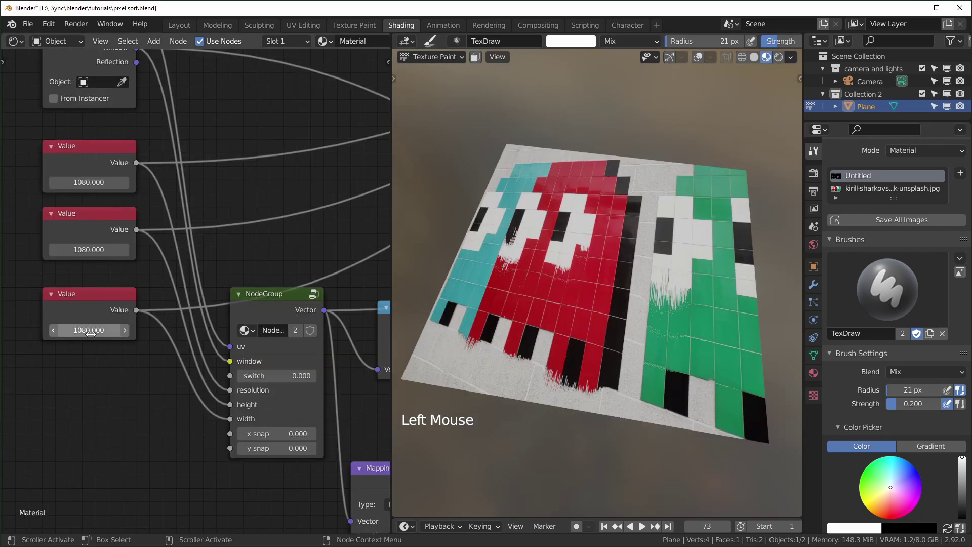
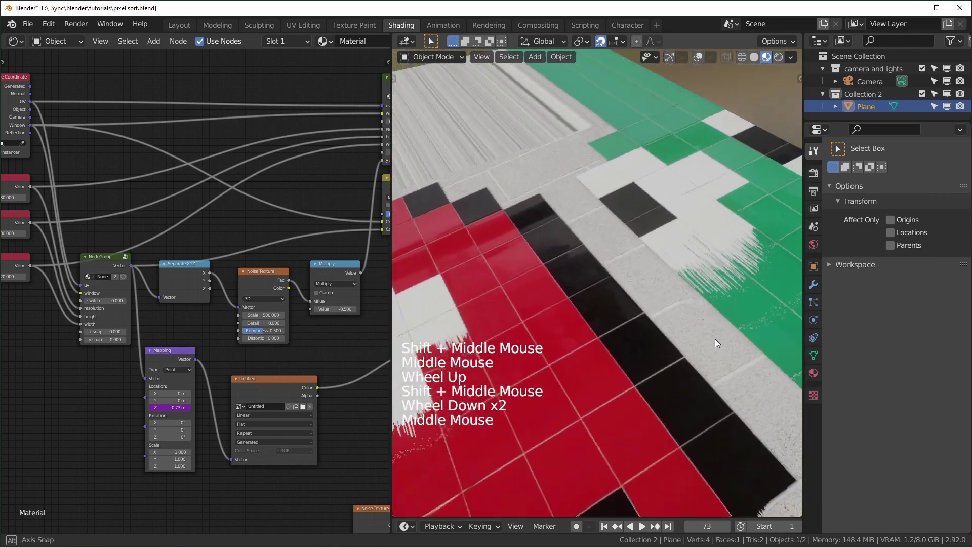
Orbit around the streaked tile plane and pan the node editor to the NodeGroup
{"action": "scroll", "scroll_direction": "down", "scroll_amount": 3}
{"action": "scroll", "scroll_direction": "up", "scroll_amount": 3}
{"action": "scroll", "scroll_direction": "up", "scroll_amount": 3}
{"action": "scroll", "scroll_direction": "up", "scroll_amount": 3}
{"action": "scroll", "scroll_direction": "down", "scroll_amount": 3}
{"action": "middle_click", "coordinate": [600, 345]}
{"action": "middle_click", "coordinate": [594, 364]}
{"action": "scroll", "scroll_direction": "up", "scroll_amount": 3}
{"action": "middle_click", "coordinate": [635, 369]}
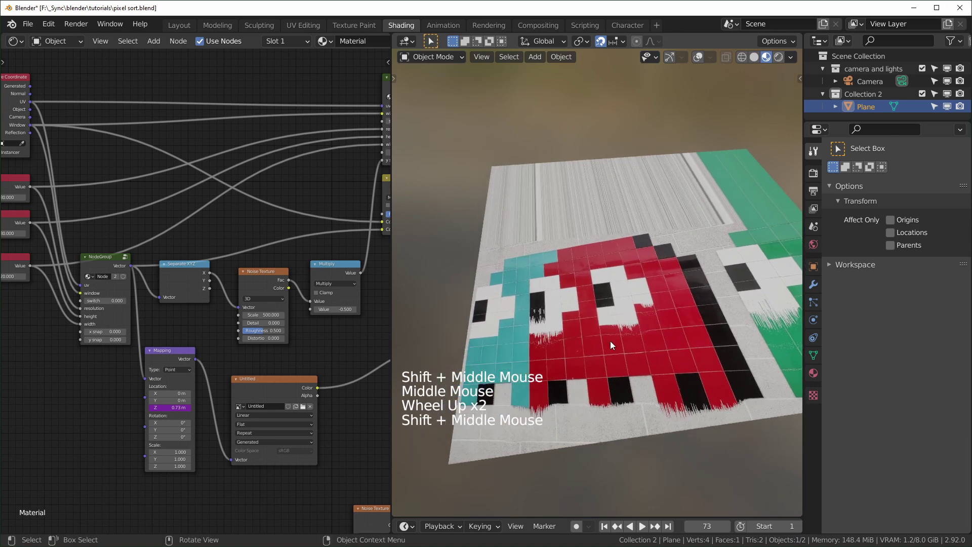